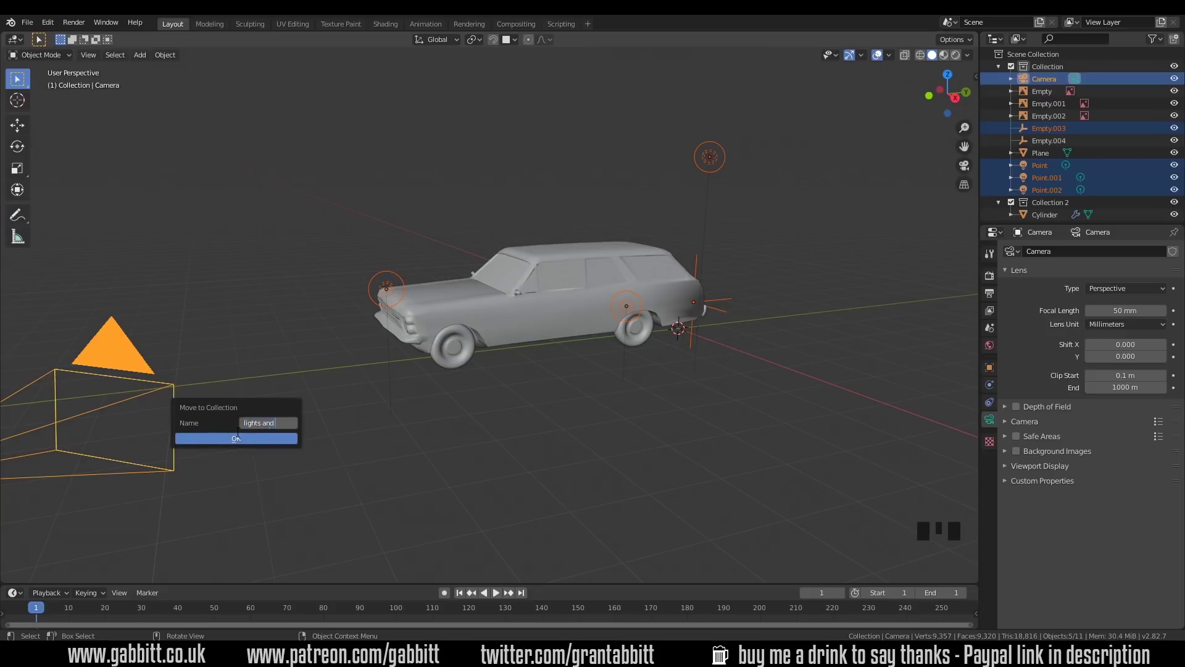
Confirm the new 'lights and camera' collection, then reselect the wheels collection.
left_click(1181, 167)
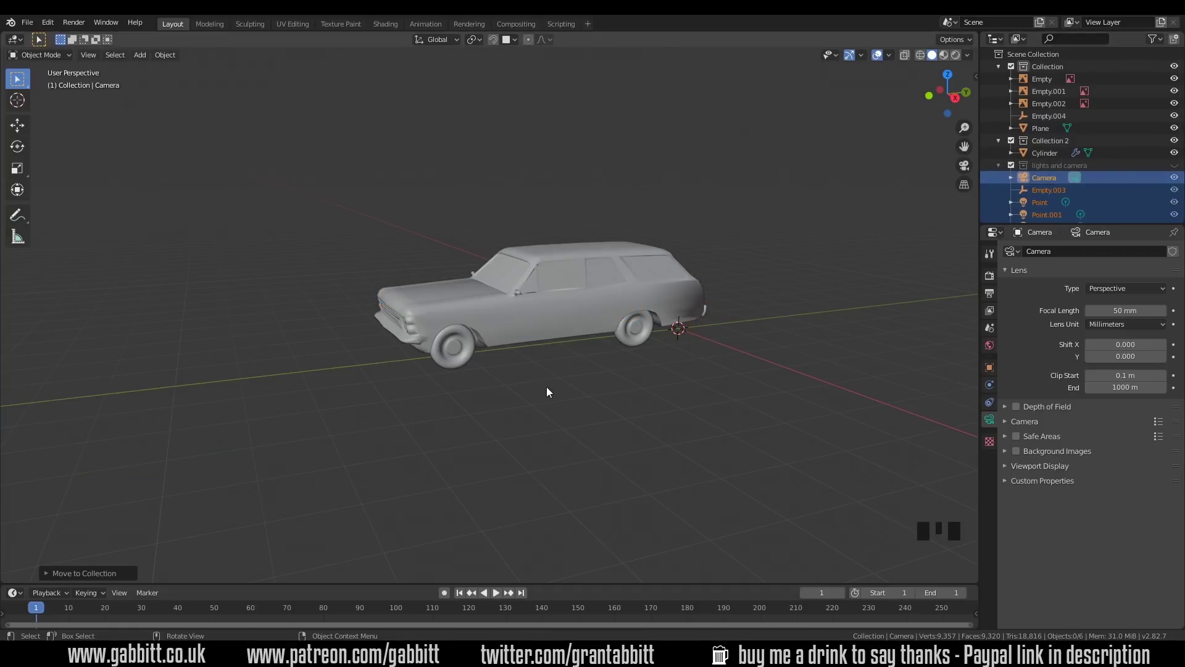
left_click_drag(485, 358, 474, 363)
left_click(474, 362)
left_click(1179, 146)
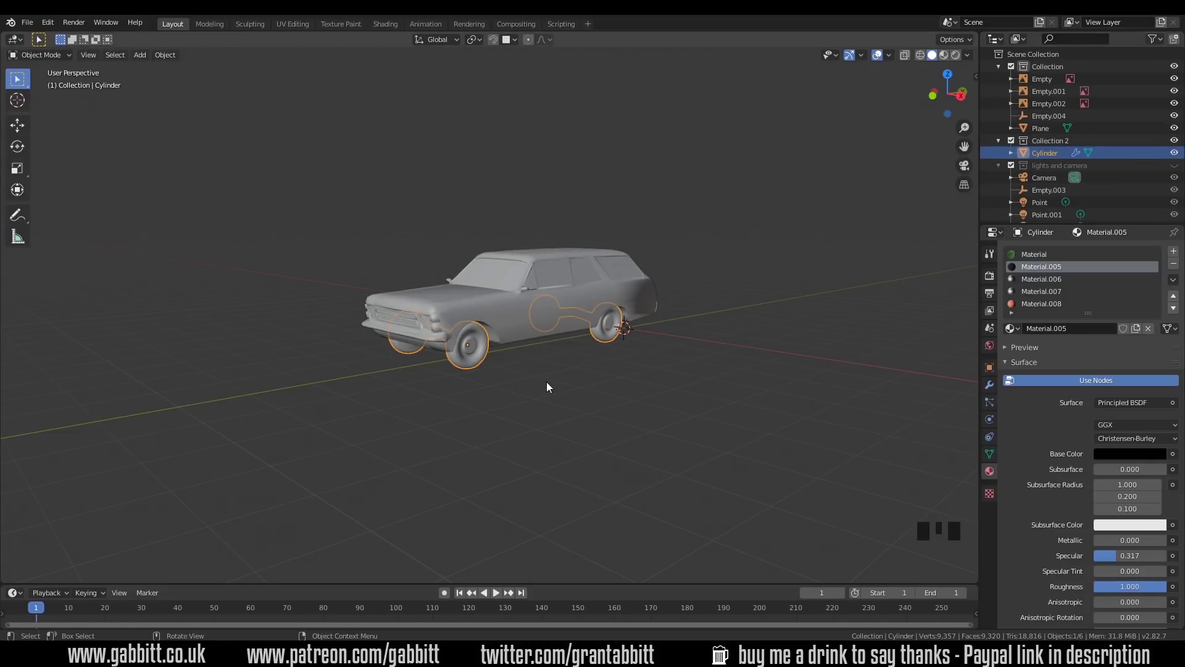
Enter Edit Mode on the car body and inspect its wireframe from the front and sides.
left_click_drag(527, 392, 546, 442)
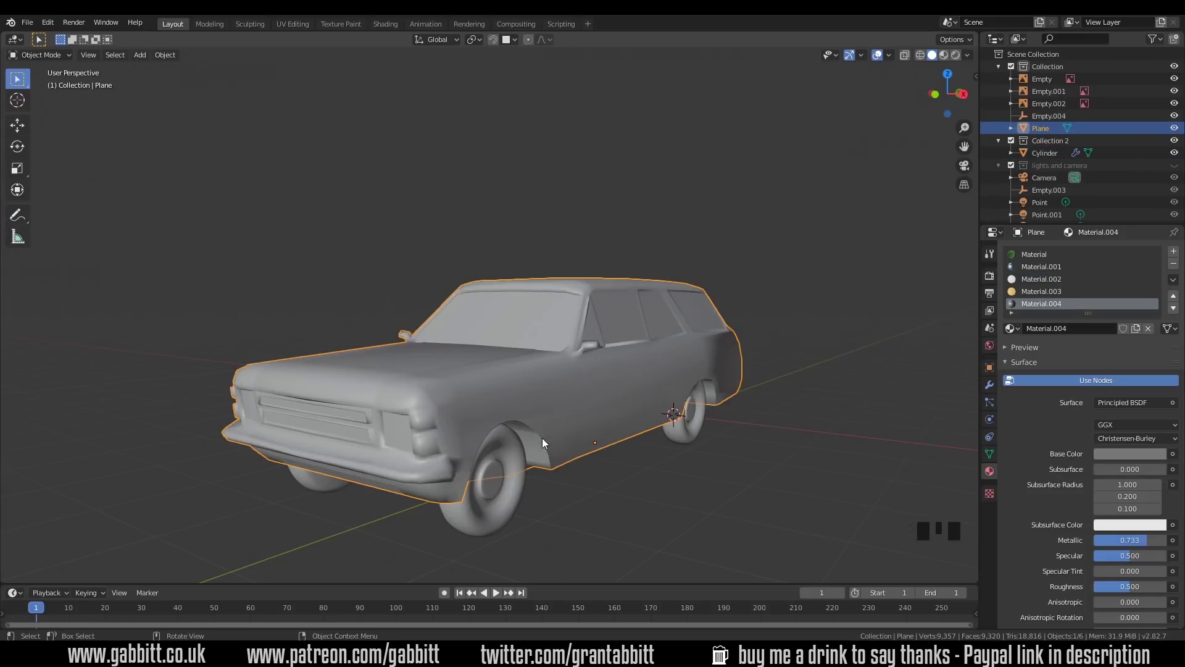
key("Tab")
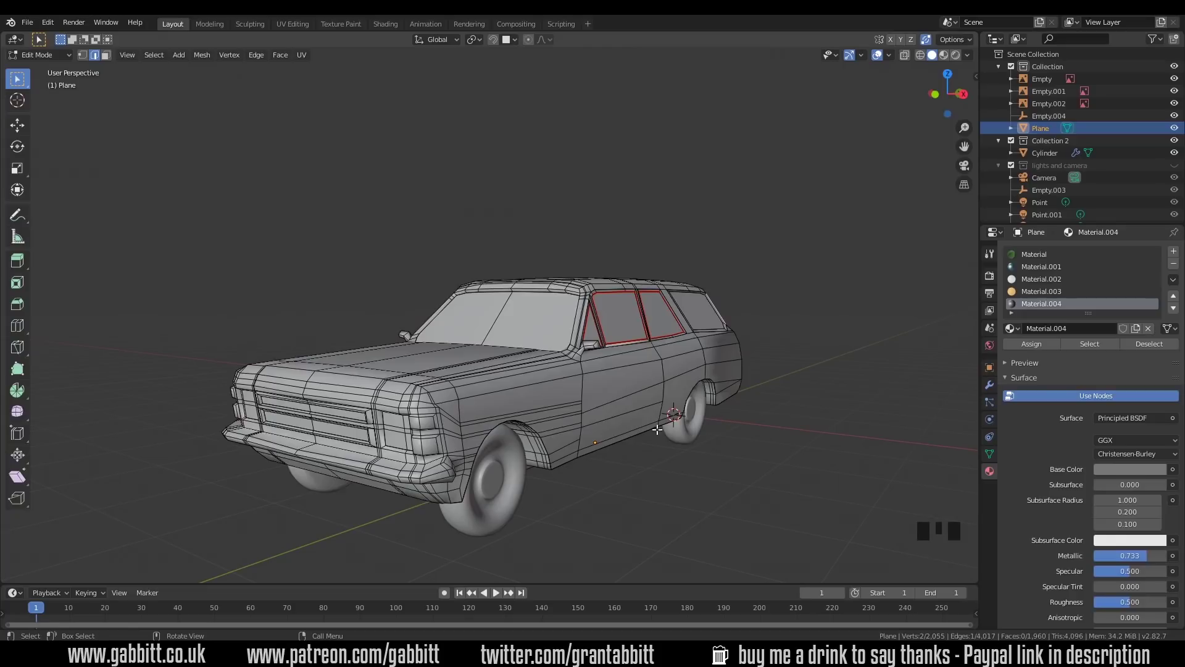
left_click_drag(651, 427, 525, 324)
left_click_drag(477, 415, 517, 363)
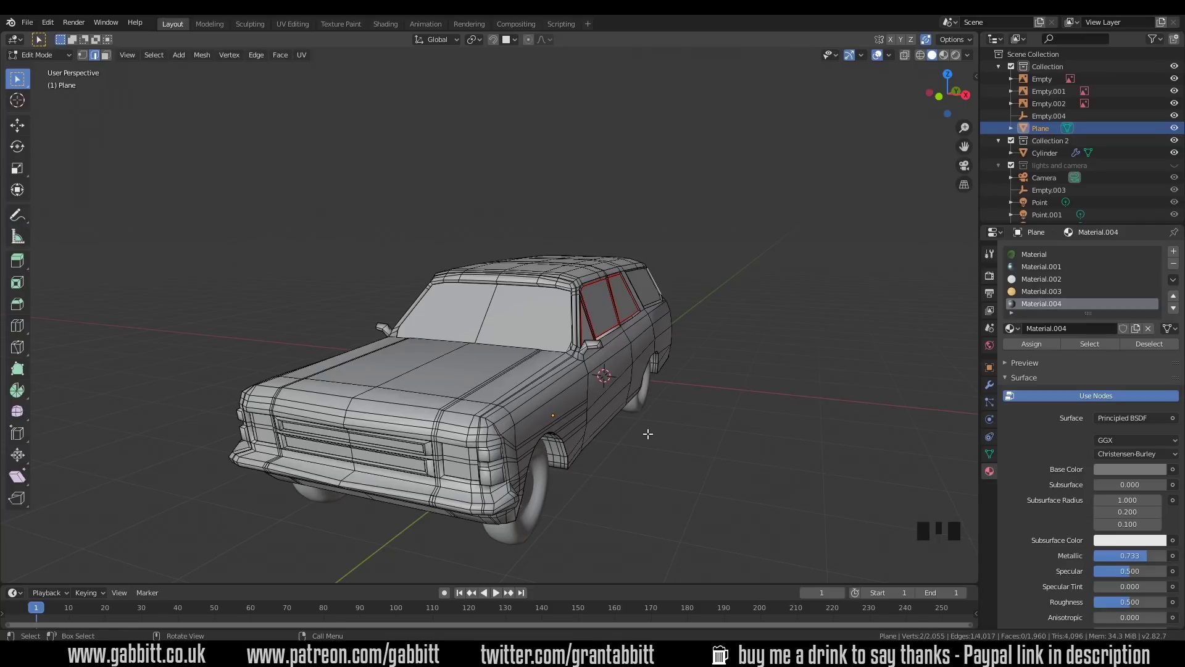
left_click_drag(561, 404, 529, 408)
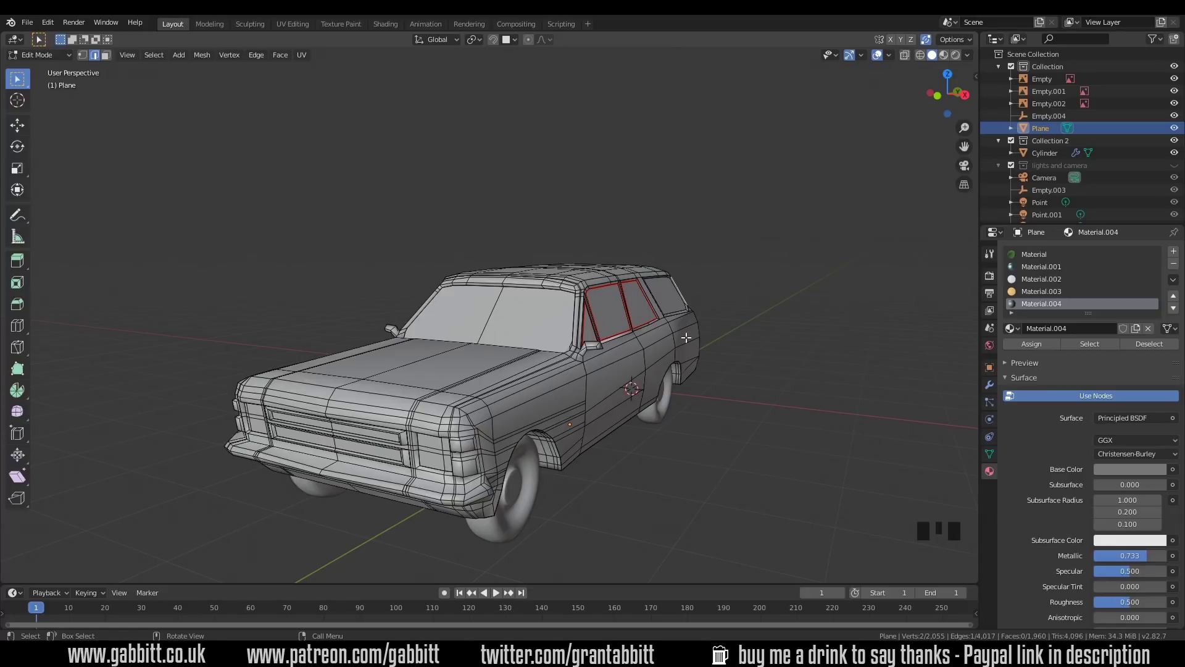
Enable Auto Mirror on X with Cut and Mirror and Use Clip from the sidebar Edit tab.
key("n")
left_click(976, 154)
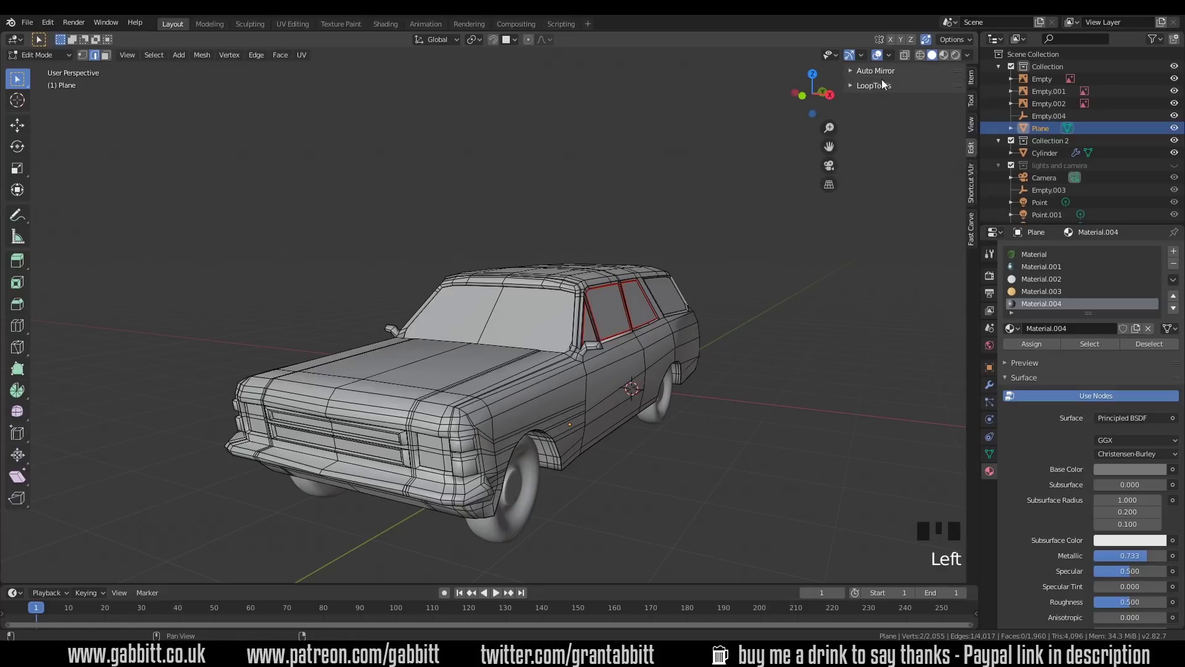
left_click(881, 75)
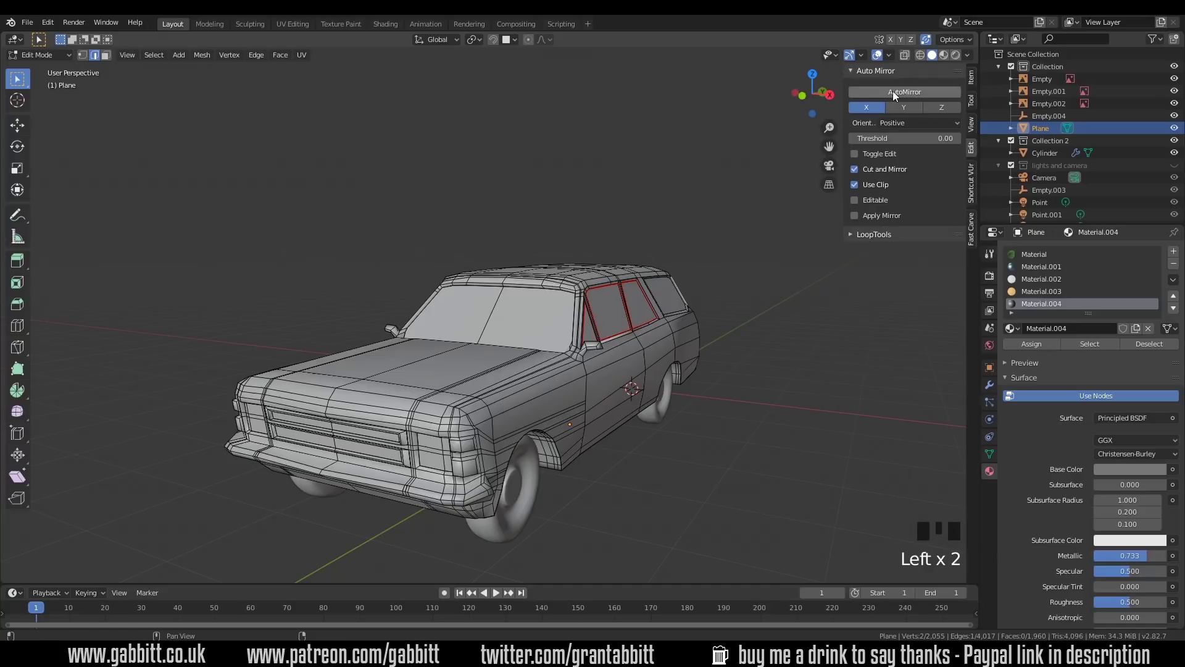
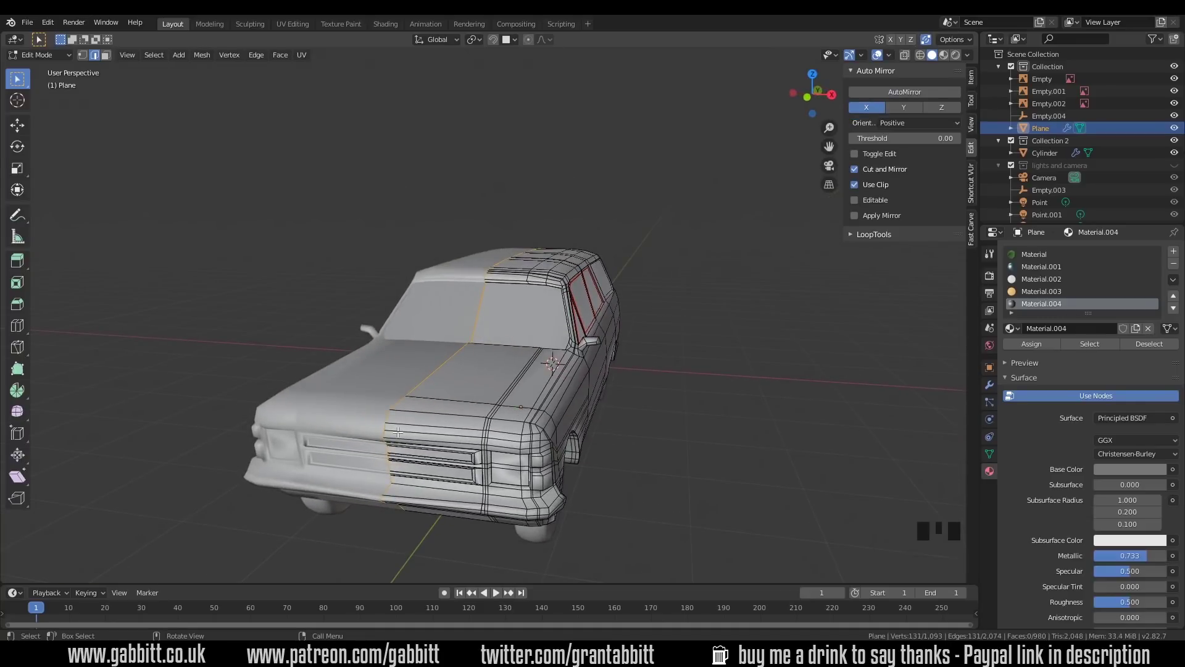
Inspect the mirrored half from the side and underneath, then select the entire body mesh.
left_click_drag(502, 445, 563, 416)
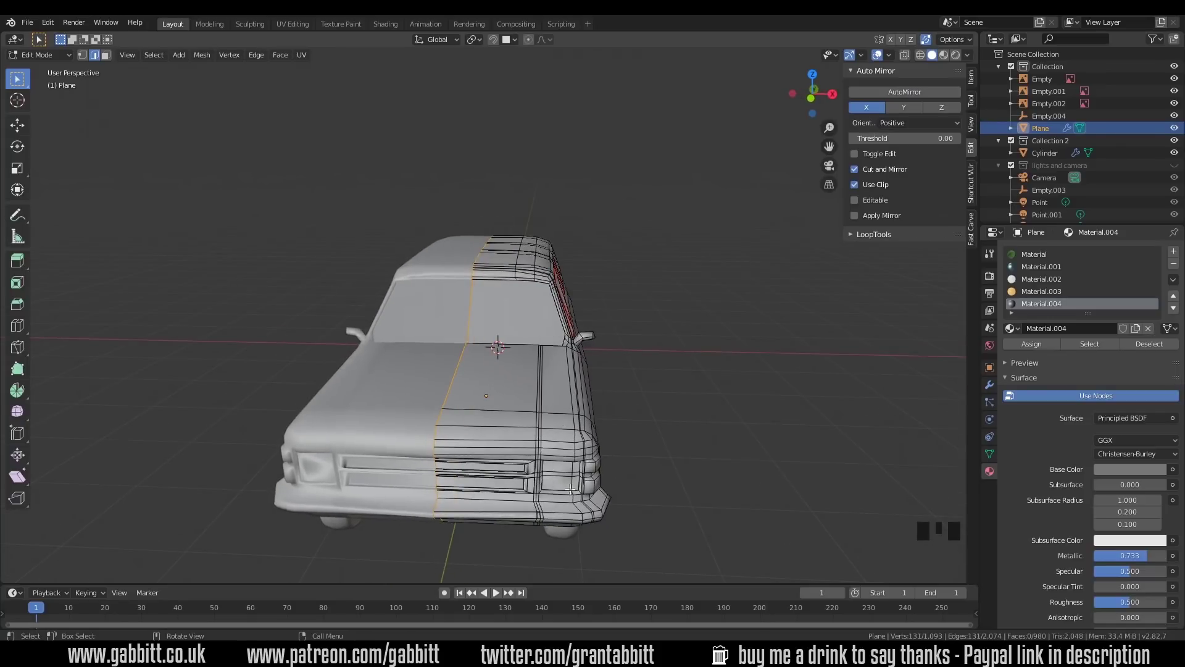
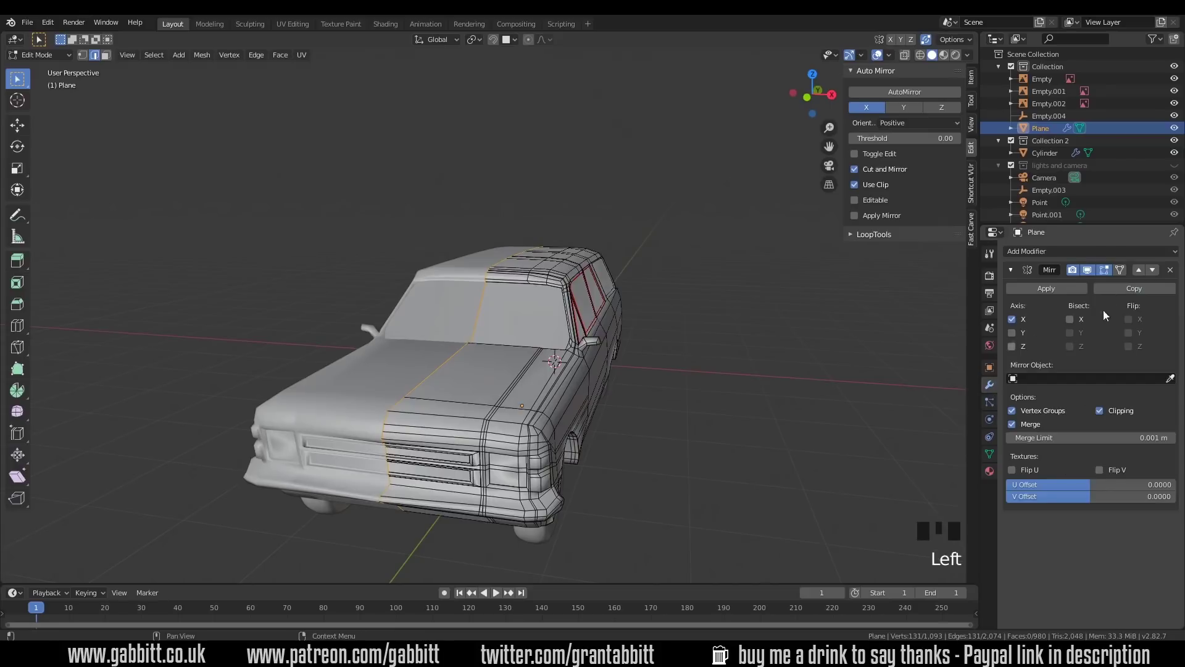
left_click_drag(604, 416, 709, 389)
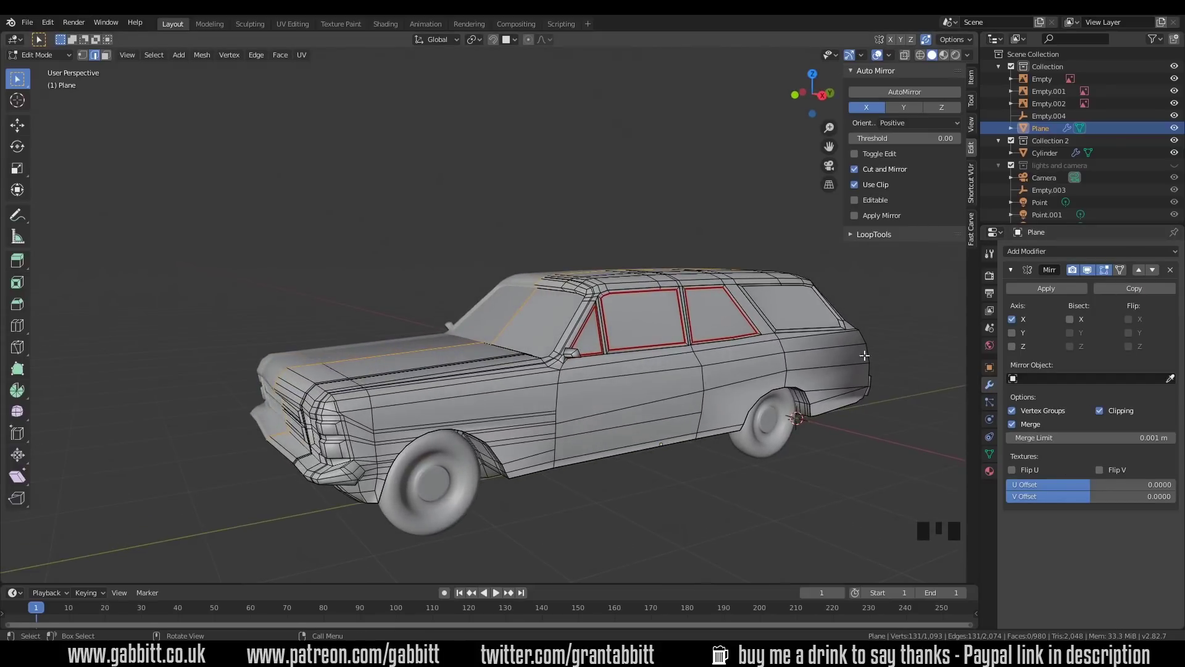
left_click_drag(774, 412, 601, 380)
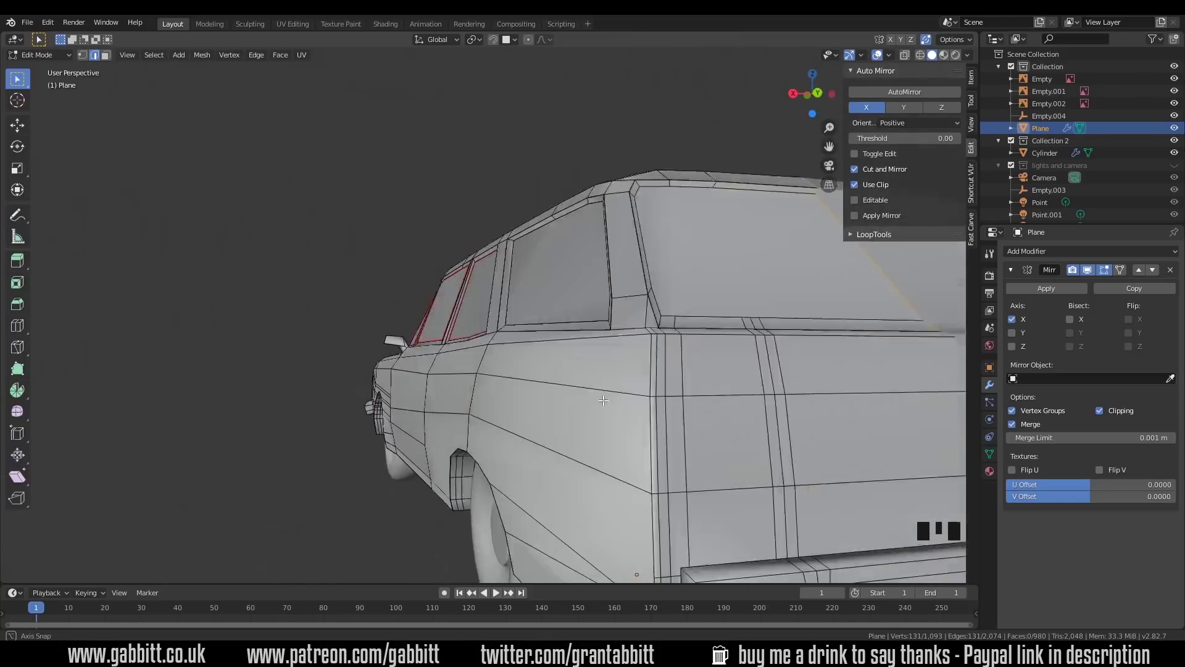
left_click_drag(471, 400, 378, 395)
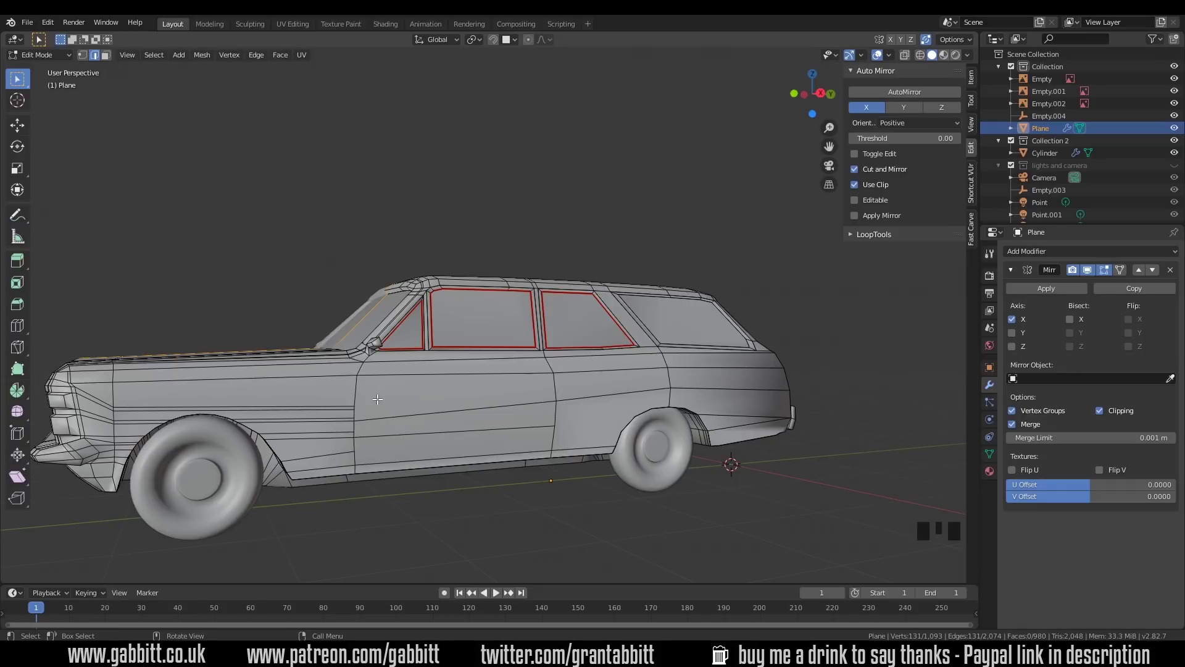
left_click_drag(574, 413, 463, 459)
left_click_drag(444, 454, 386, 481)
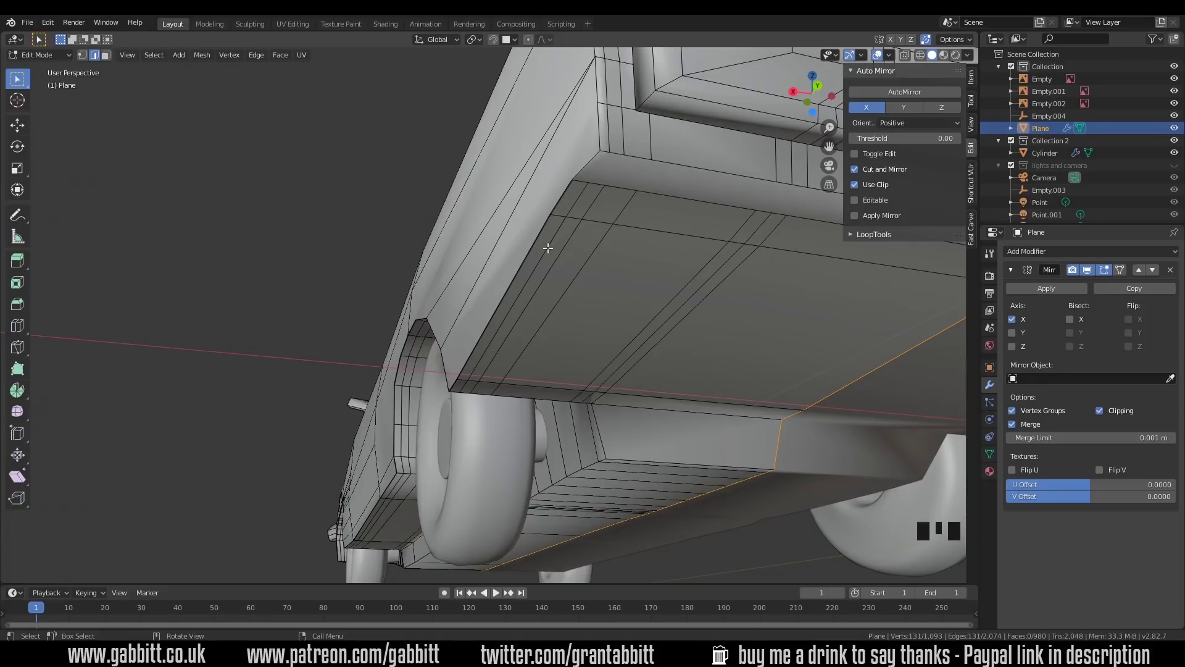
scroll("down", 3)
left_click_drag(526, 293, 670, 348)
key("a")
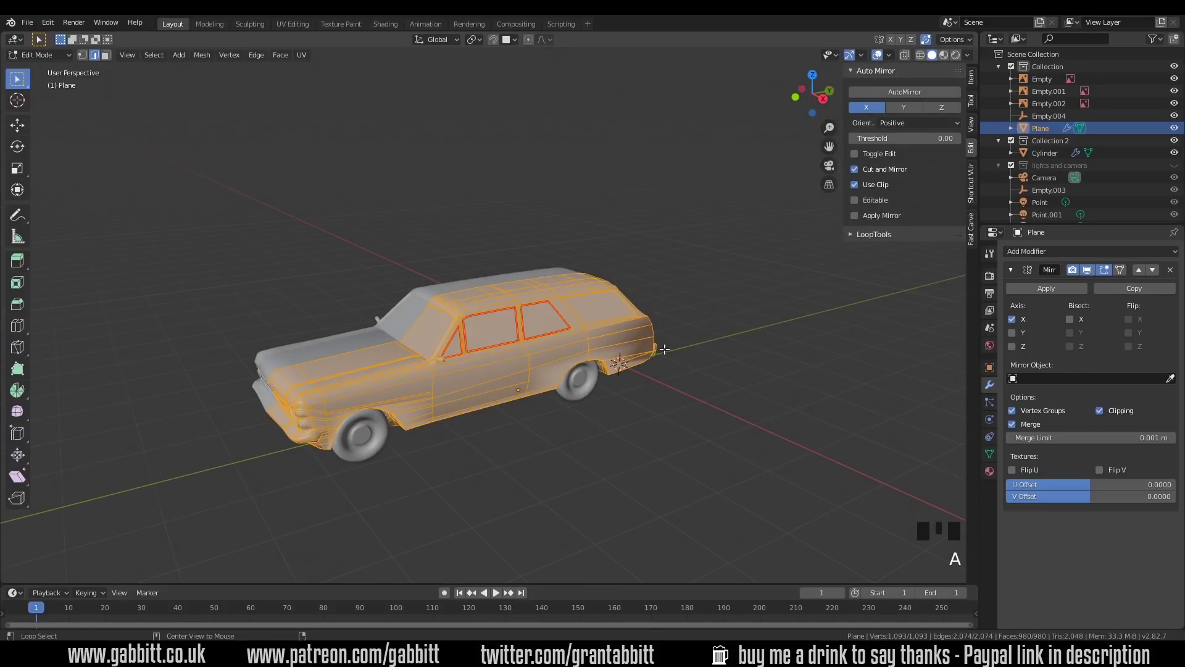
Merge the body's duplicate vertices by distance and check the result from the side.
key("alt+m")
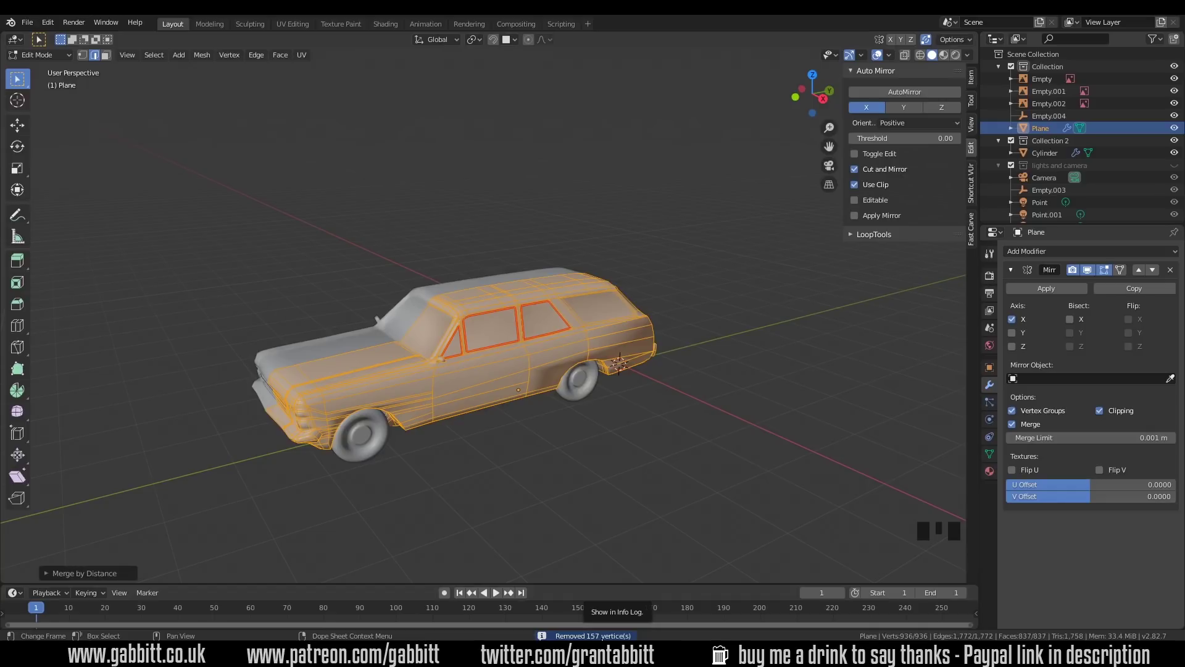
left_click_drag(545, 448, 652, 389)
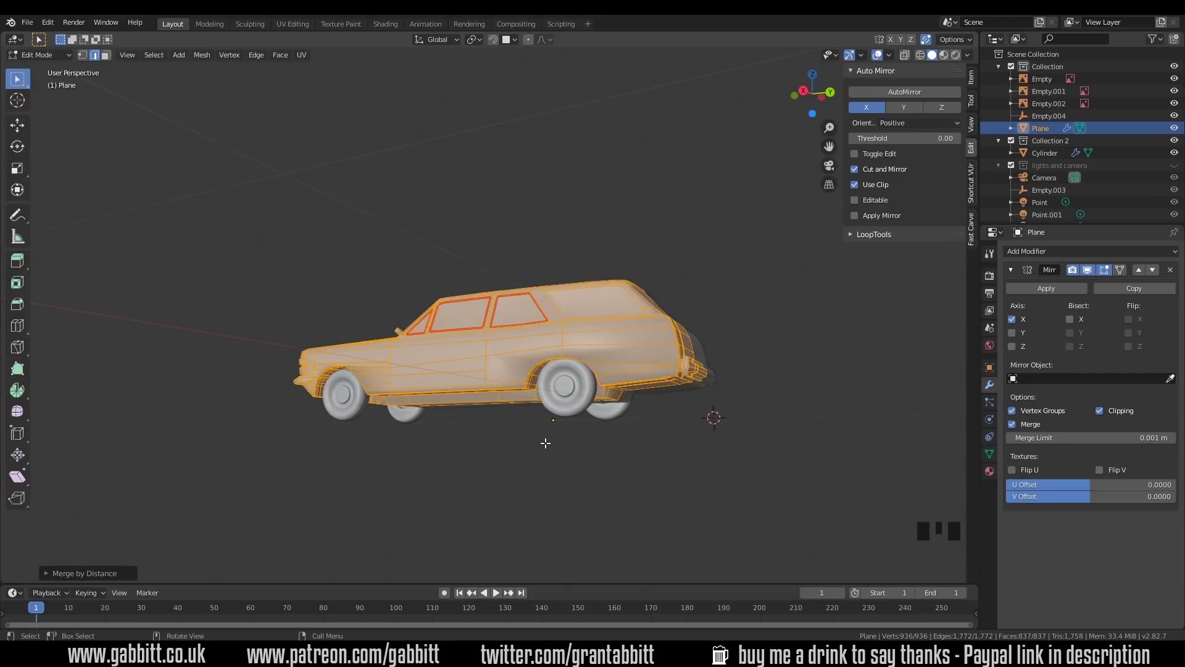
left_click_drag(561, 422, 52, 576)
Raise the Merge Distance to 0.0201 m while checking the front grille topology.
left_click(52, 575)
scroll("up", 3)
left_click_drag(662, 448, 335, 385)
left_click_drag(339, 384, 486, 388)
scroll("up", 3)
left_click_drag(180, 547, 205, 557)
left_click(204, 557)
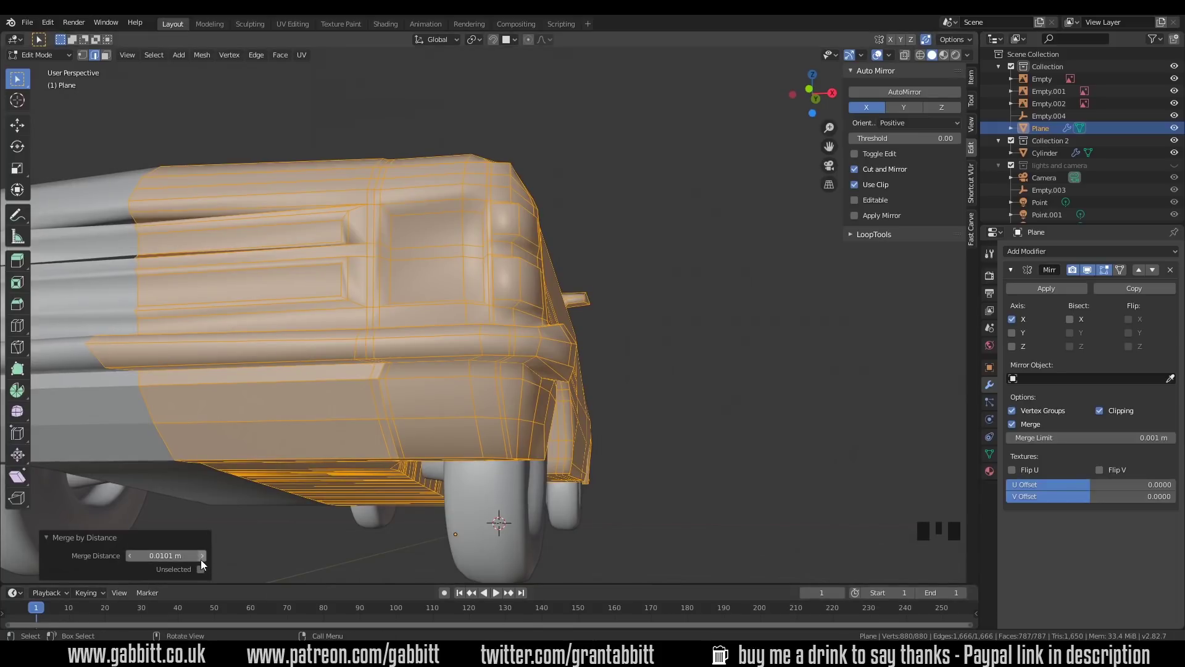
left_click(206, 562)
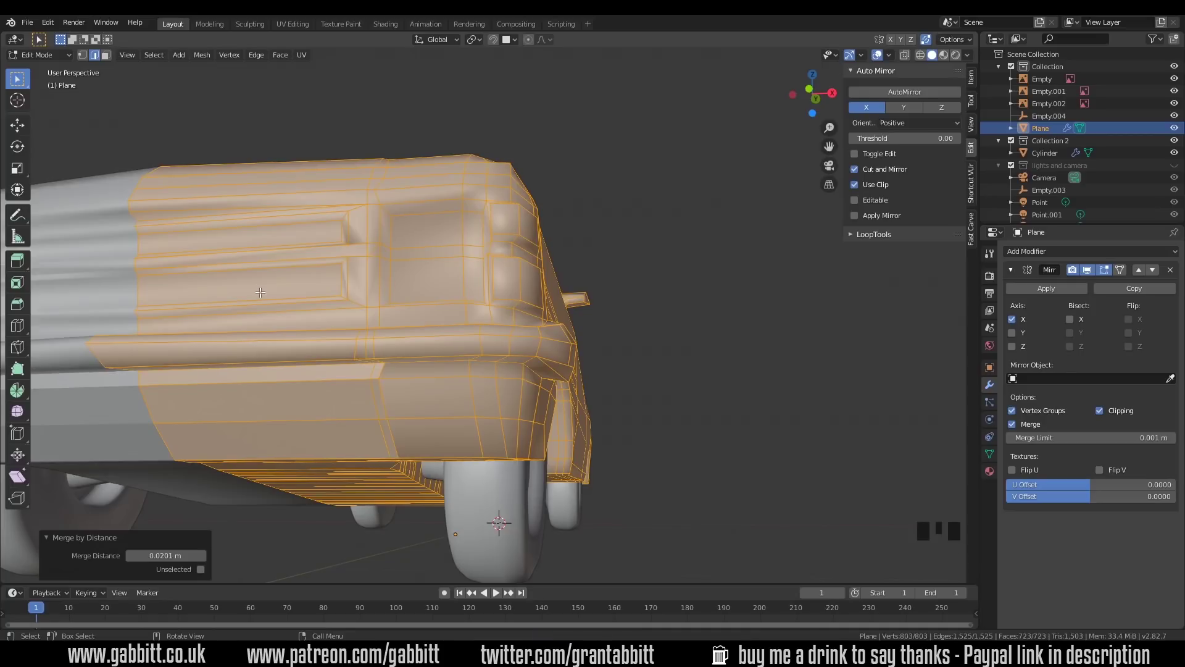
scroll("down", 3)
left_click_drag(670, 468, 607, 427)
Leave the body, add a practice cube beside the car and start editing its mesh.
key("Tab")
key("shift+a")
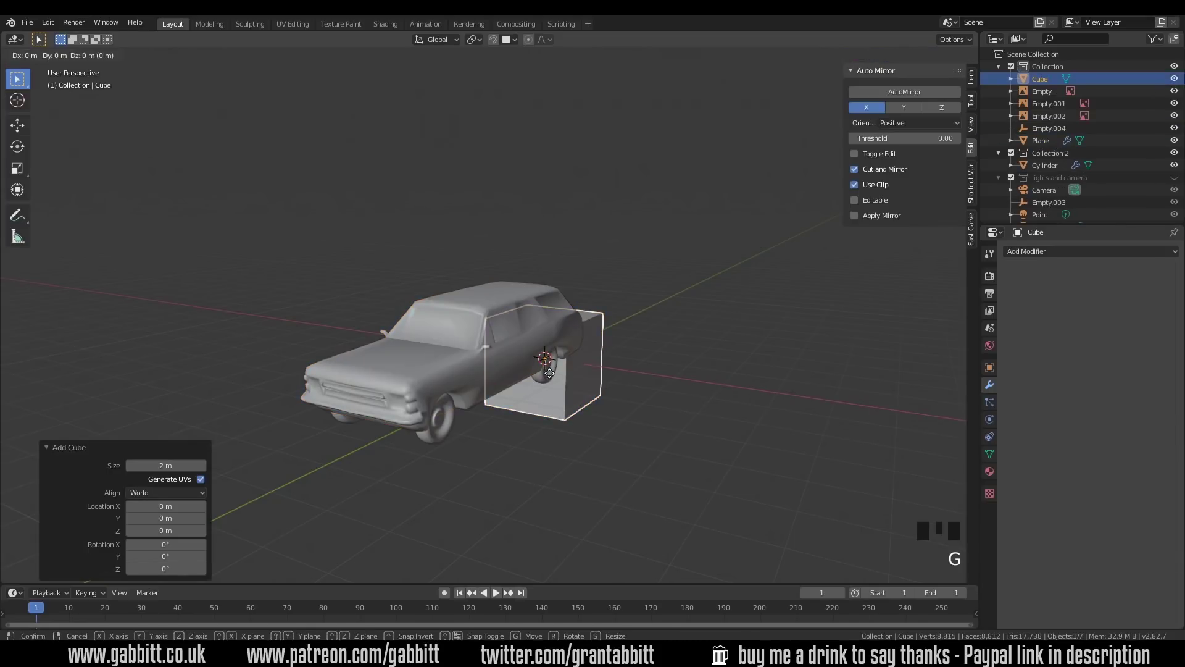
key("g")
key("KP_Decimal")
scroll("down", 3)
key("Tab")
Extrude the cube's top face upward into a taller block.
left_click_drag(625, 369, 540, 212)
key("3")
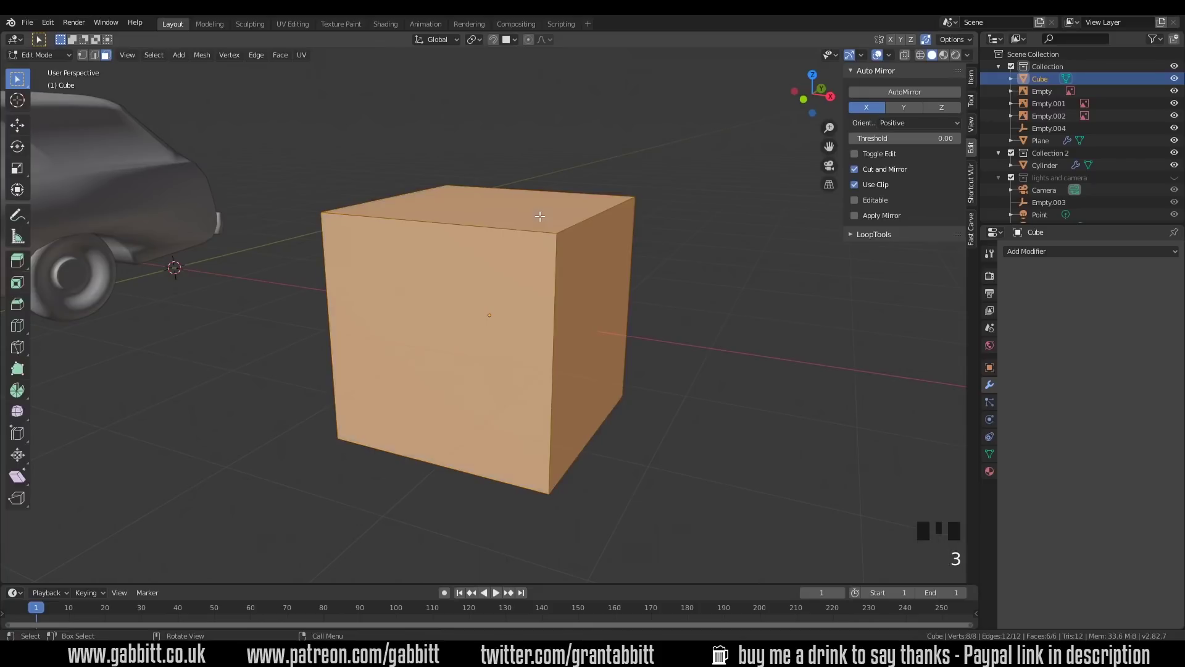
left_click(540, 213)
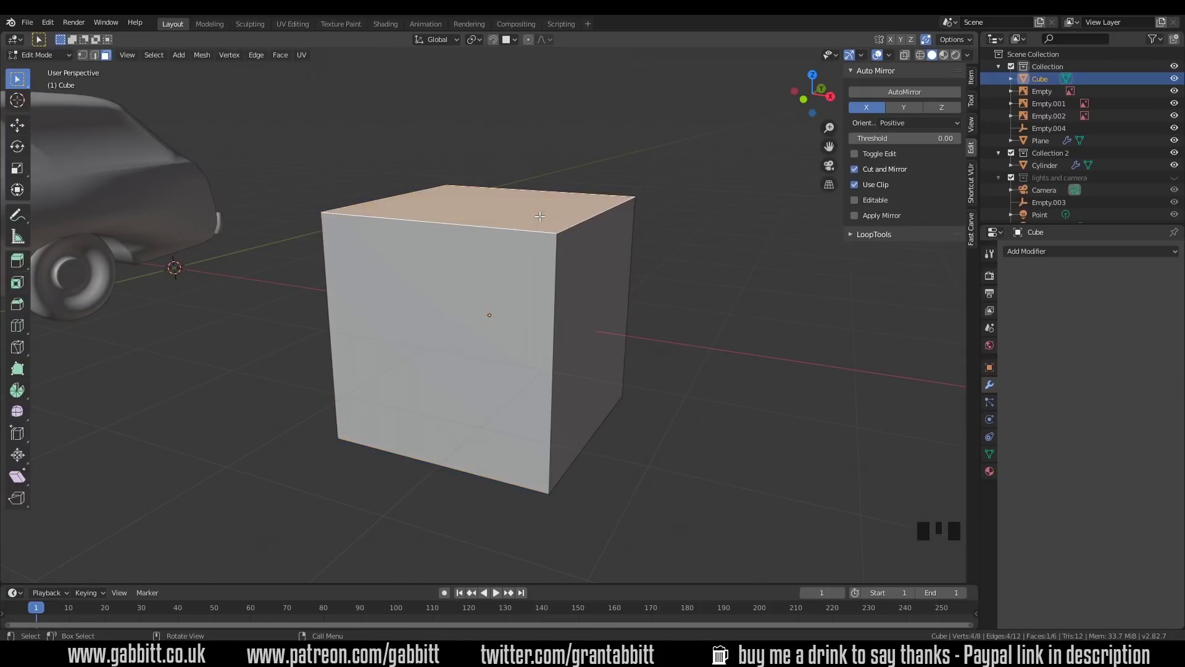
key("e")
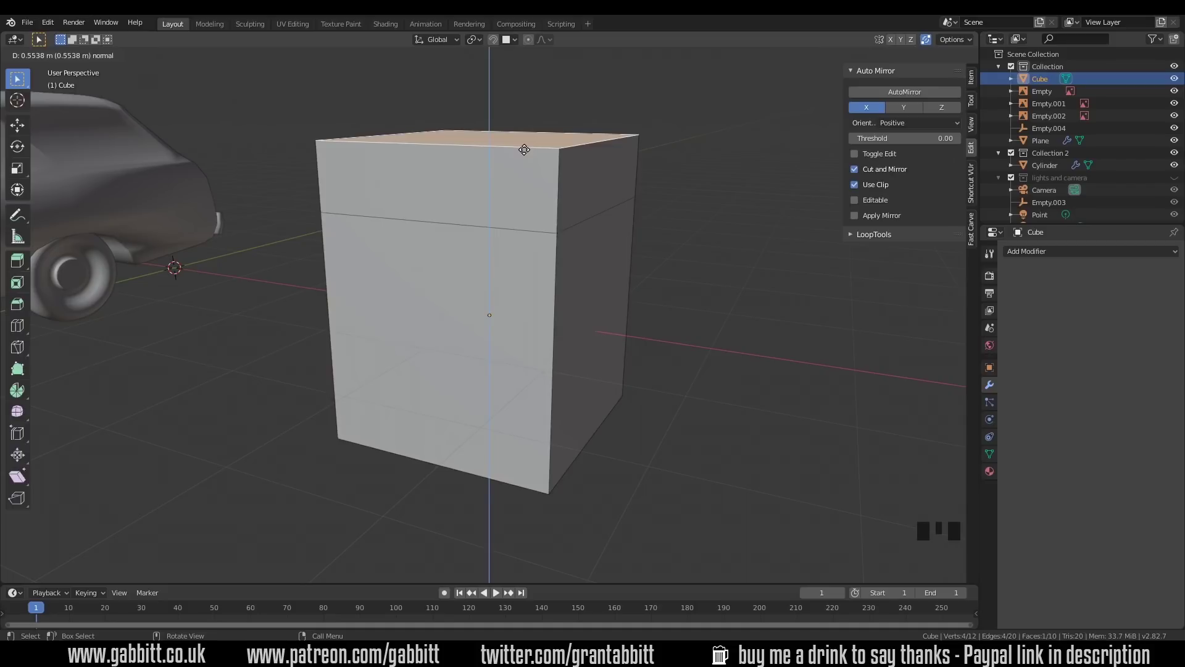
key("e")
left_click_drag(626, 290, 614, 289)
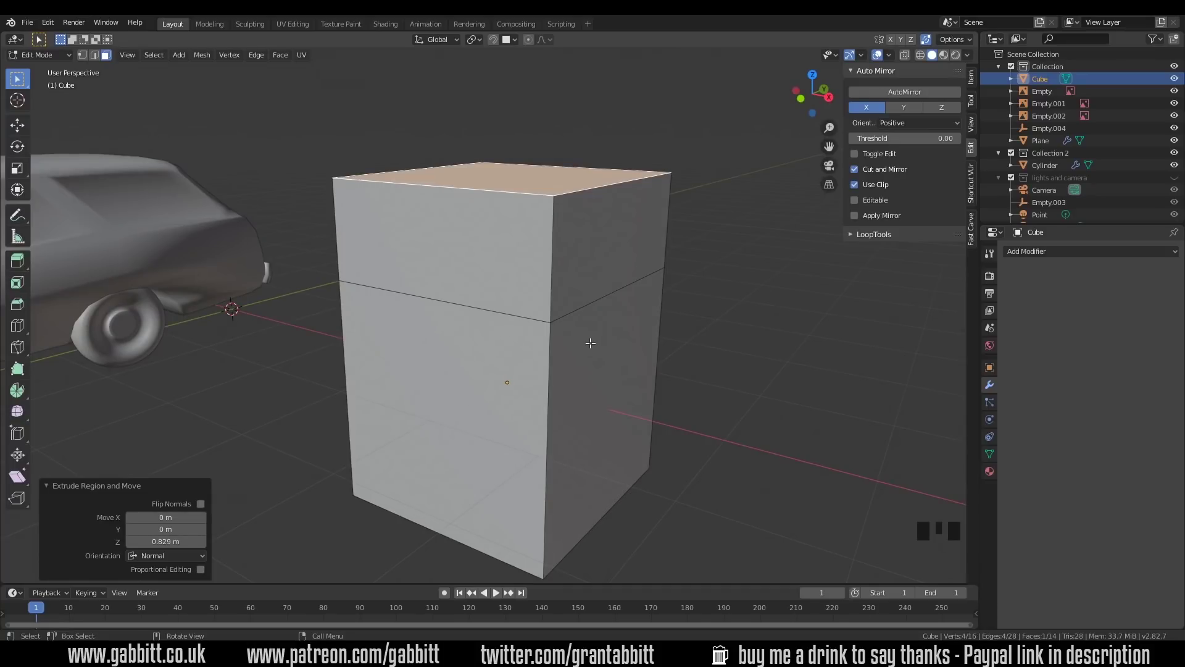
In X-ray view dissolve the extra edge loop on the block, leaving one edge ring, and select it all.
key("z")
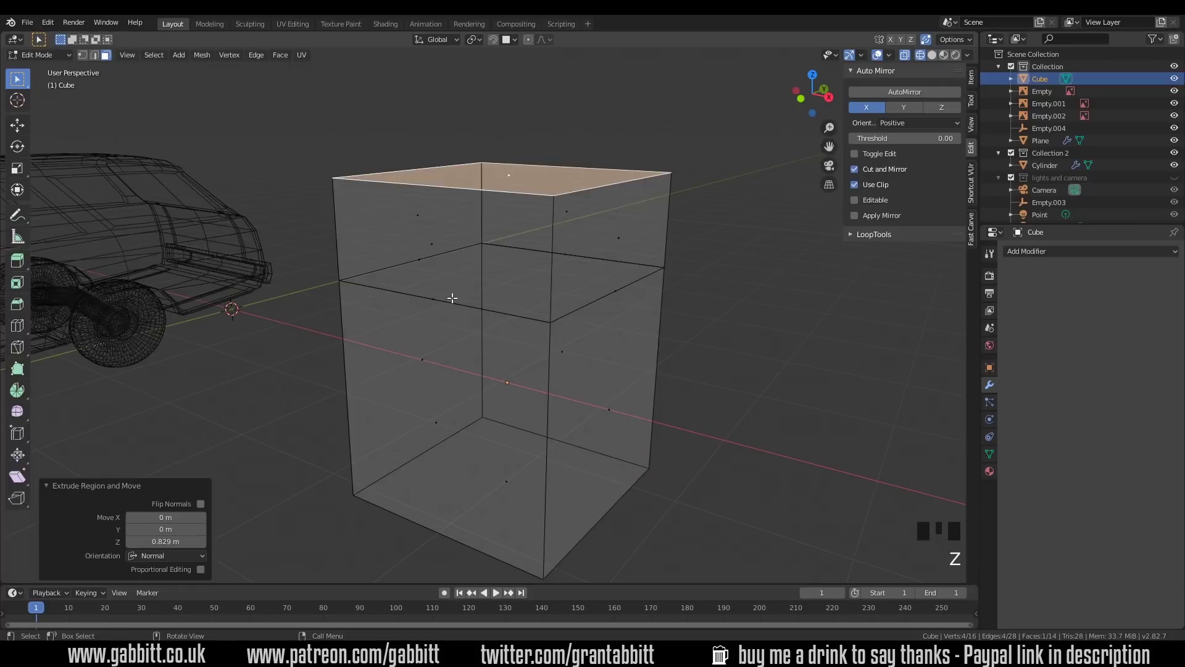
left_click_drag(623, 315, 493, 326)
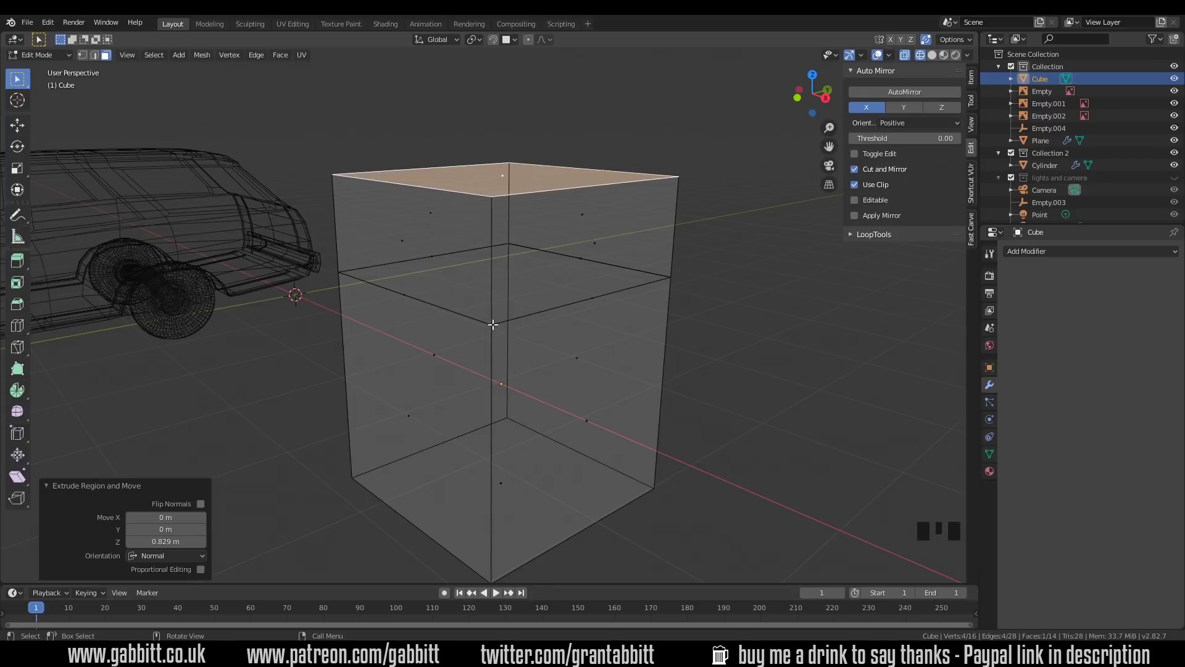
key("1")
left_click(494, 322)
key("g")
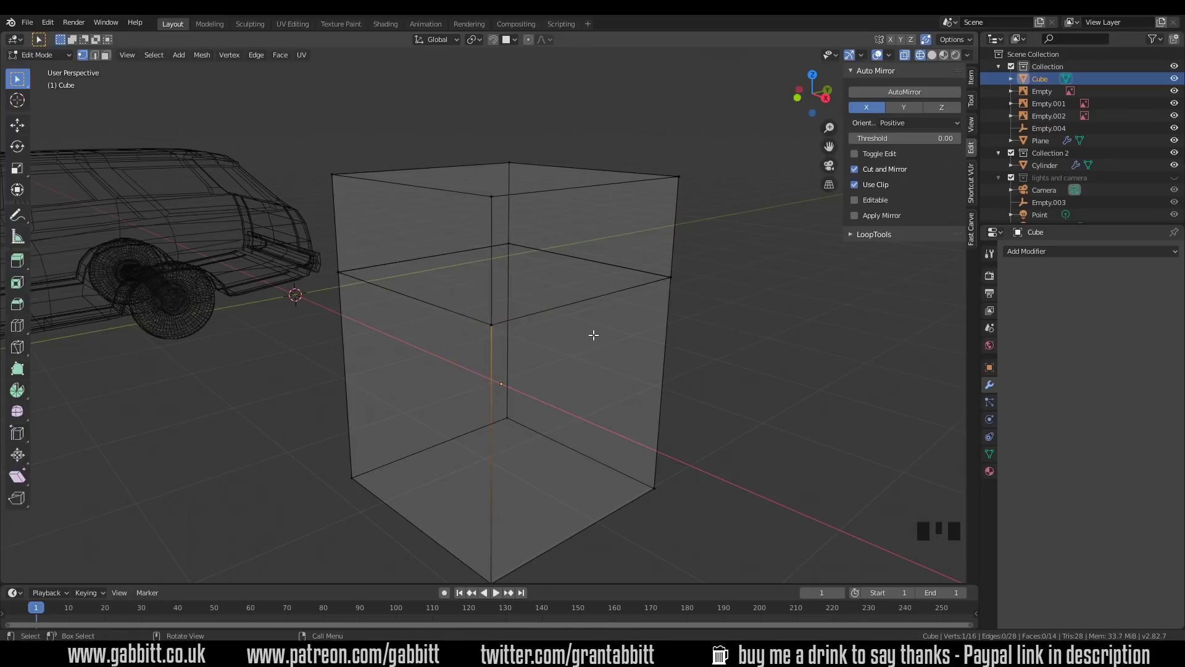
key("a")
key("alt+m")
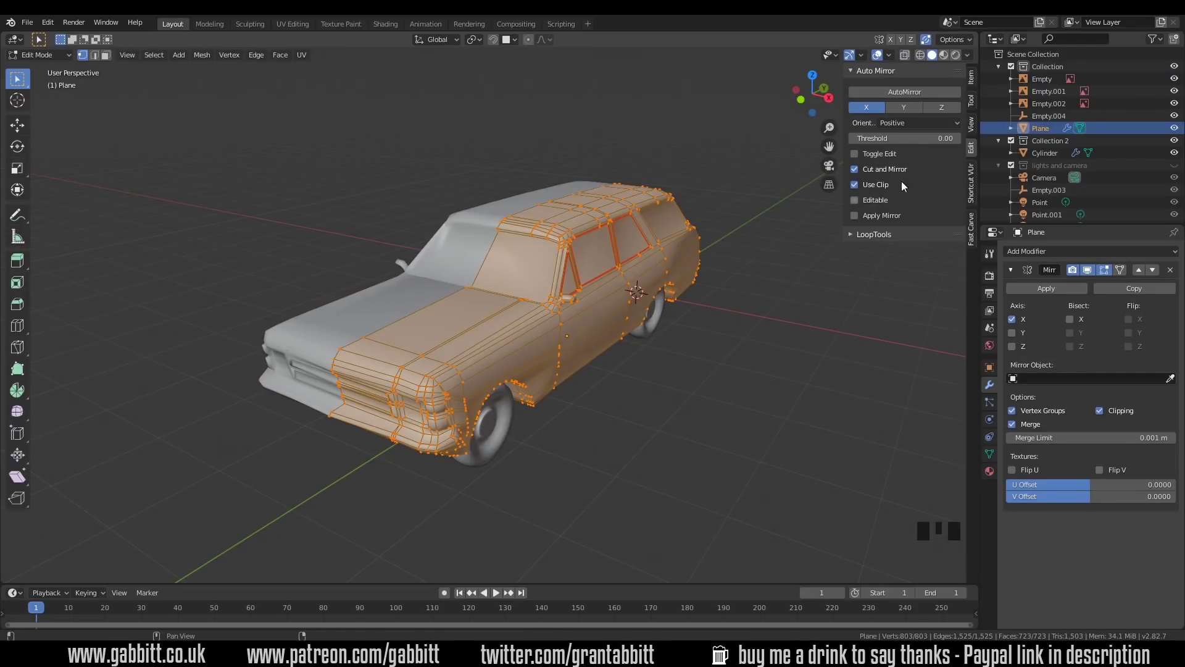
Preview the car with its materials, leave Edit Mode and look over the whole mirrored body.
left_click(716, 295)
left_click_drag(651, 363, 649, 355)
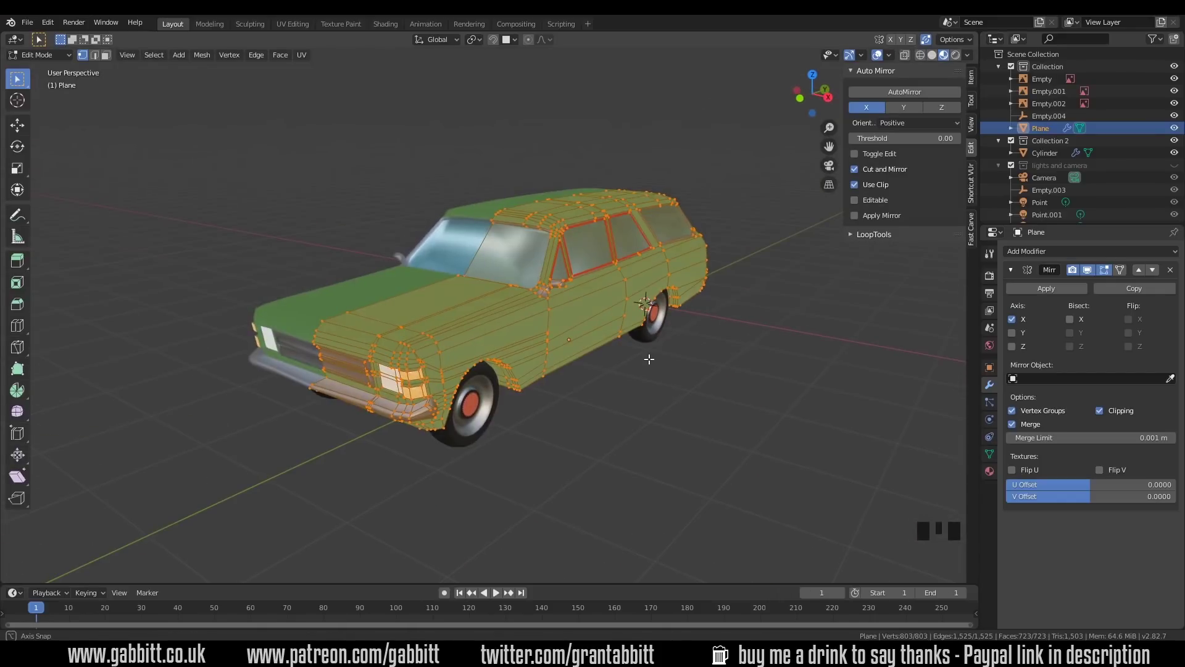
key("Tab")
left_click_drag(588, 432, 443, 262)
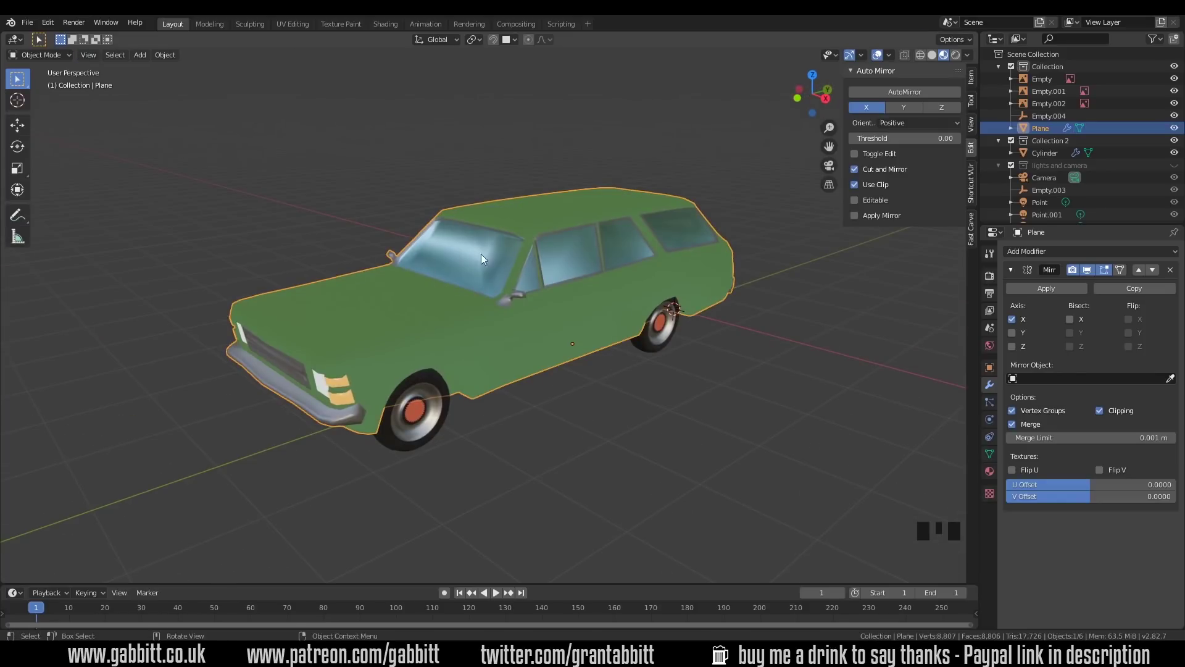
left_click_drag(592, 407, 590, 400)
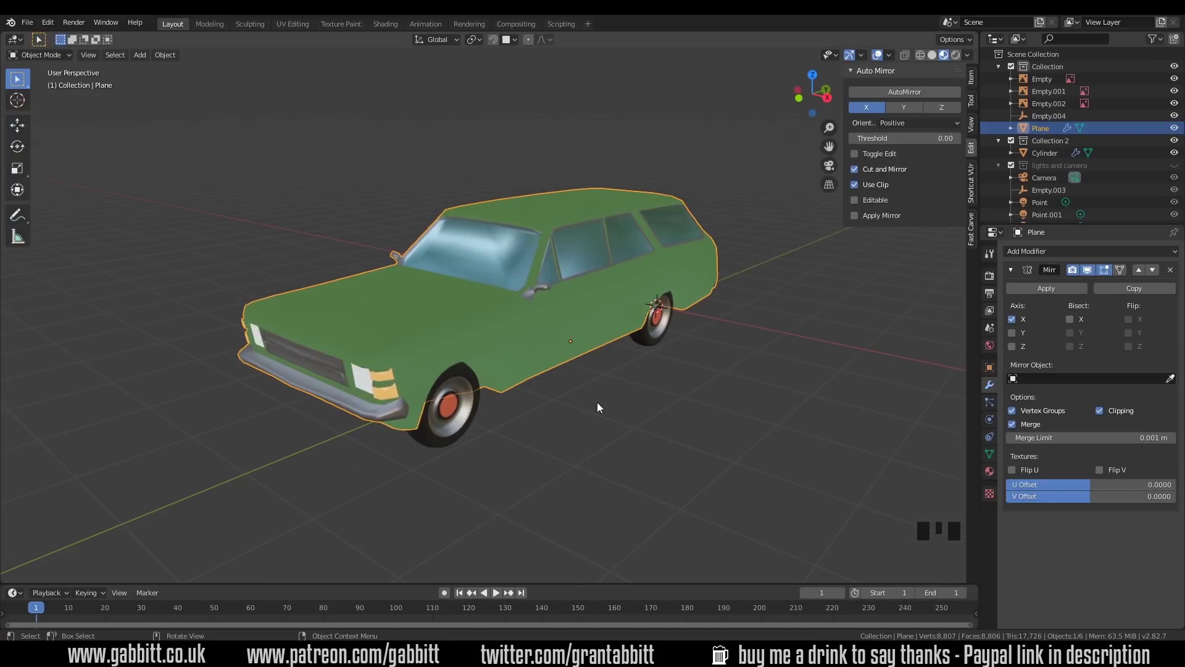
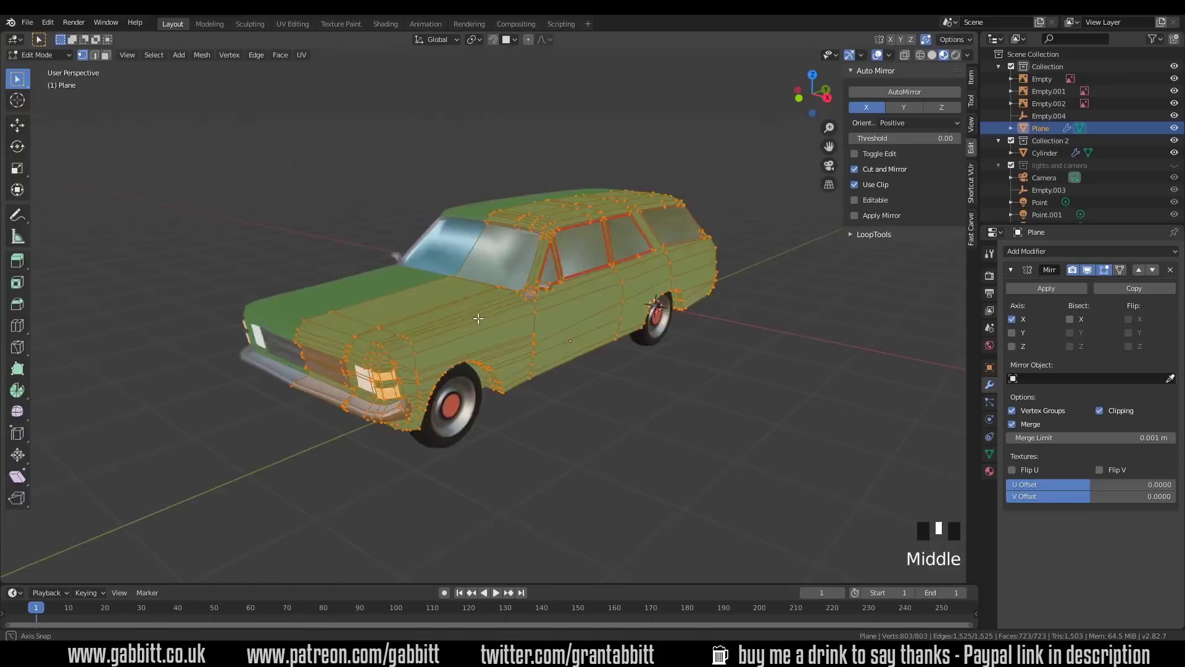
Select all the side window faces on the car body.
scroll("up", 3)
key("3")
left_click(554, 256)
left_click_drag(669, 297, 591, 296)
left_click(591, 297)
left_click(661, 243)
left_click(763, 226)
middle_click(707, 234)
left_click_drag(739, 282, 764, 282)
Separate the selected windows into their own object, Plane.001.
key("p")
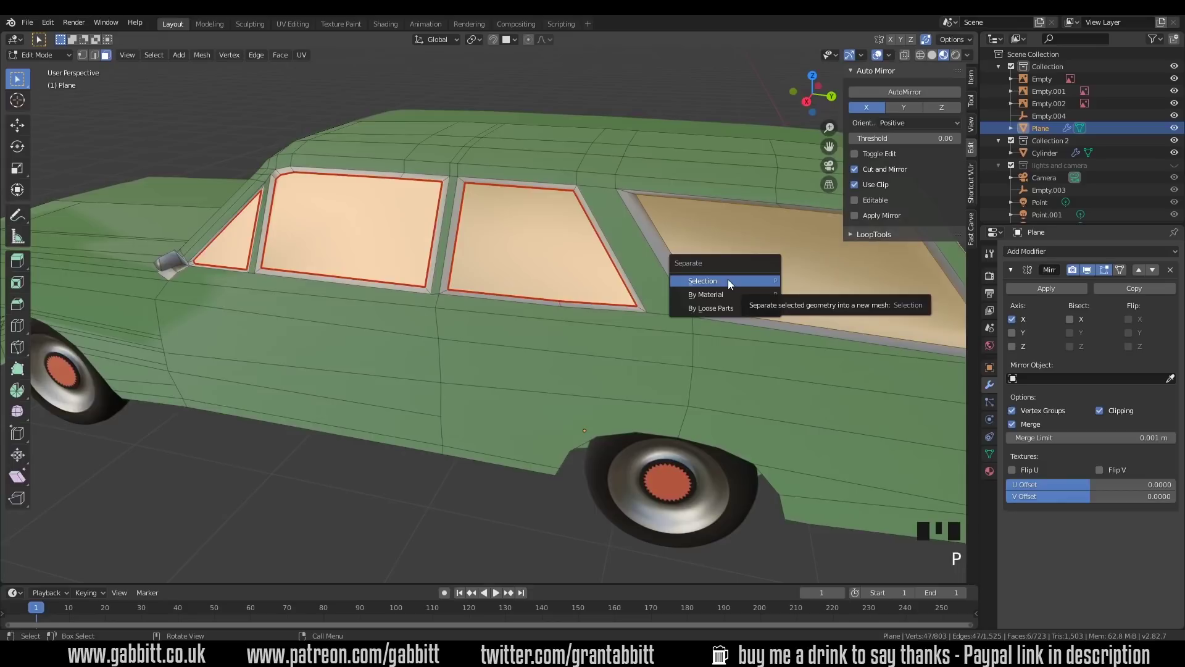
middle_click(364, 320)
scroll("down", 3)
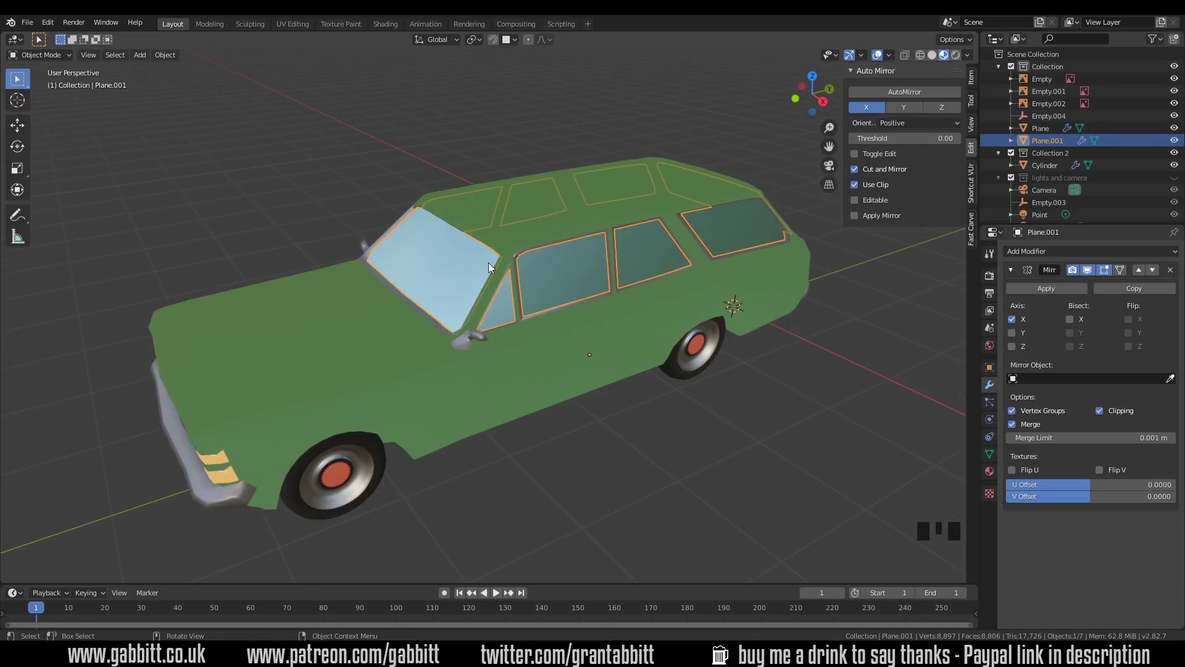
Edit the car body again and bring the bonnet into view.
left_click(472, 371)
key("Tab")
left_click_drag(463, 392, 507, 408)
scroll("up", 3)
left_click_drag(510, 410, 471, 412)
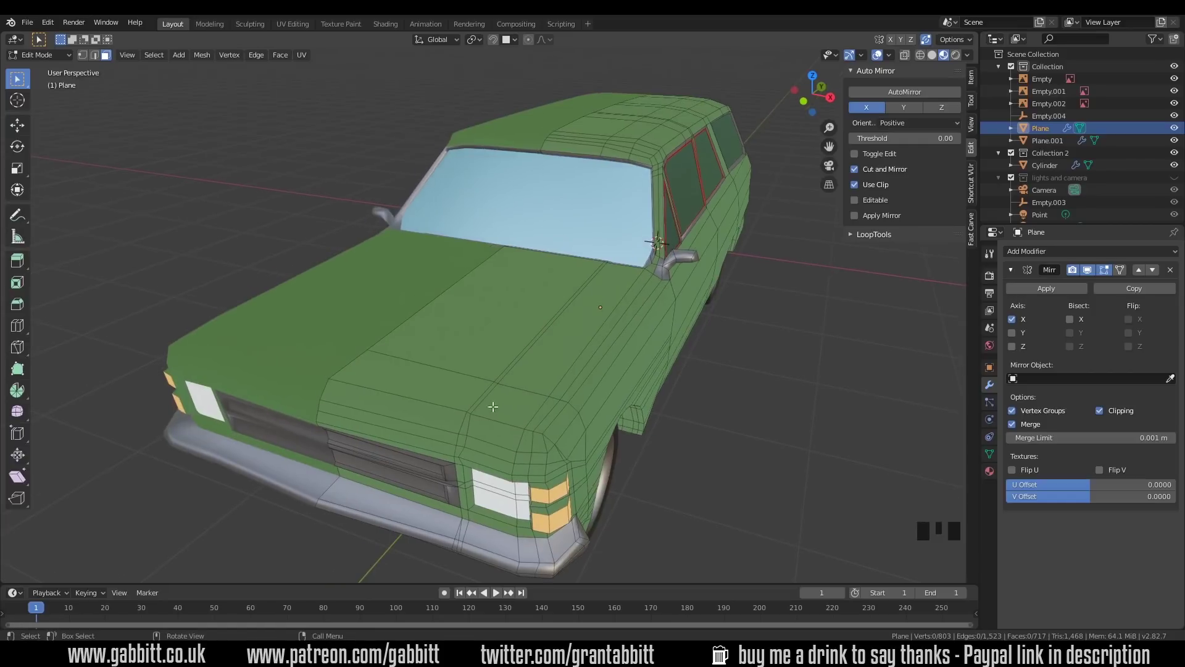
middle_click(611, 354)
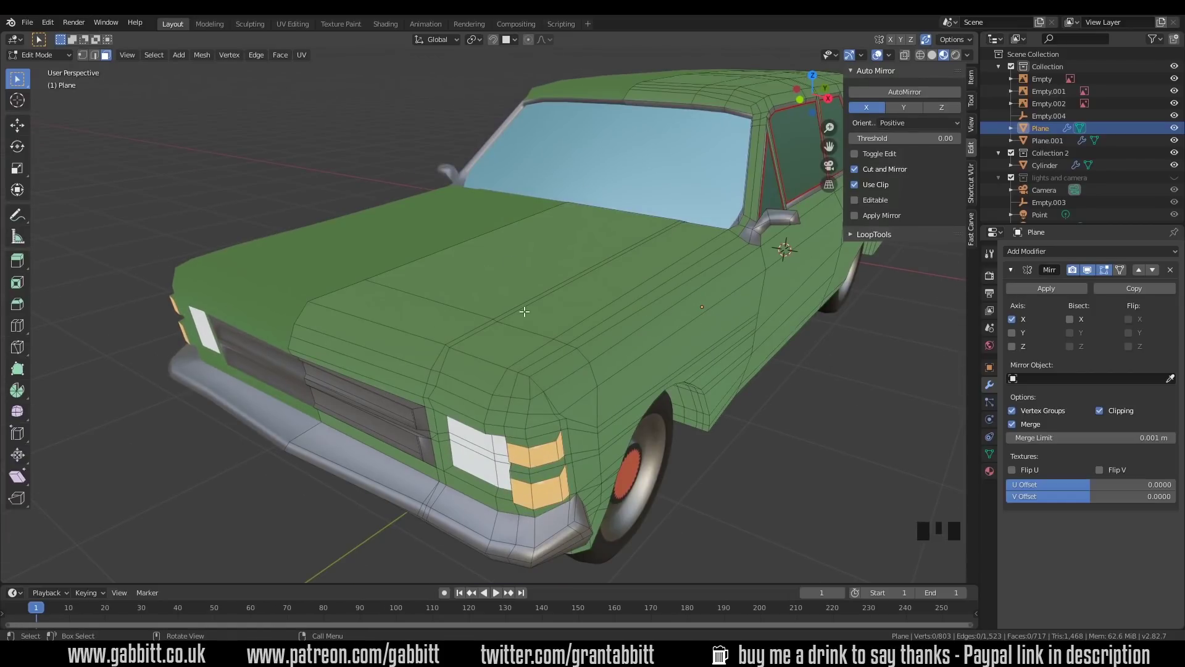
left_click_drag(607, 323, 551, 283)
Circle-select the bonnet faces and separate them into their own object.
key("3")
key("c")
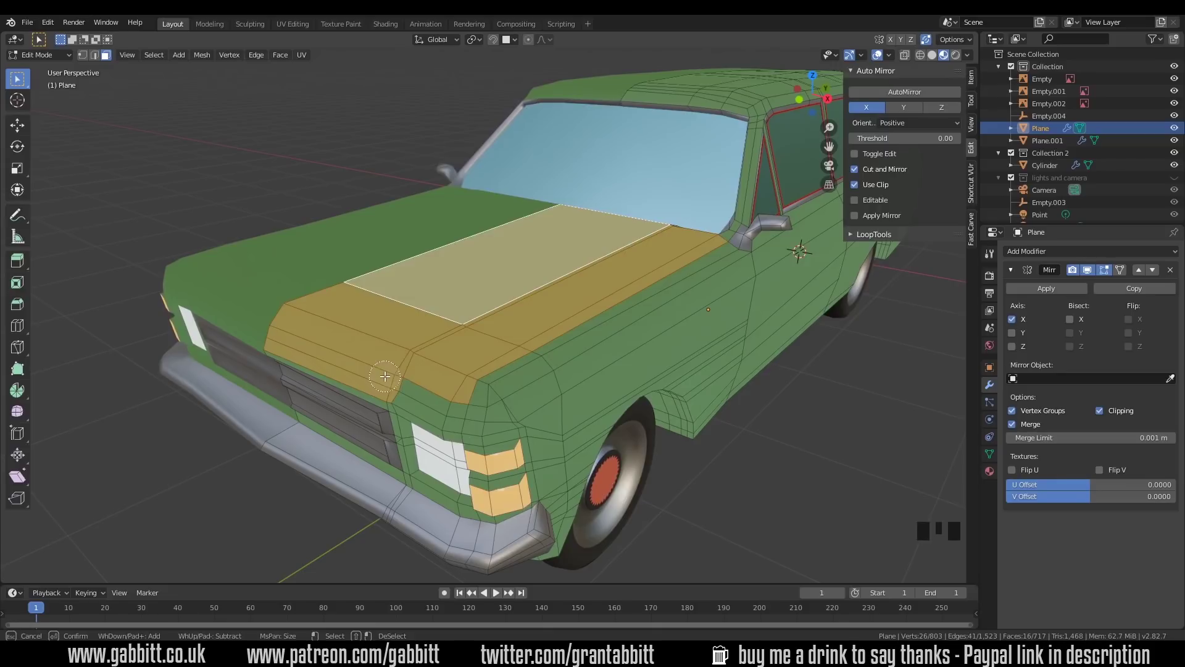
left_click_drag(503, 382, 536, 362)
key("p")
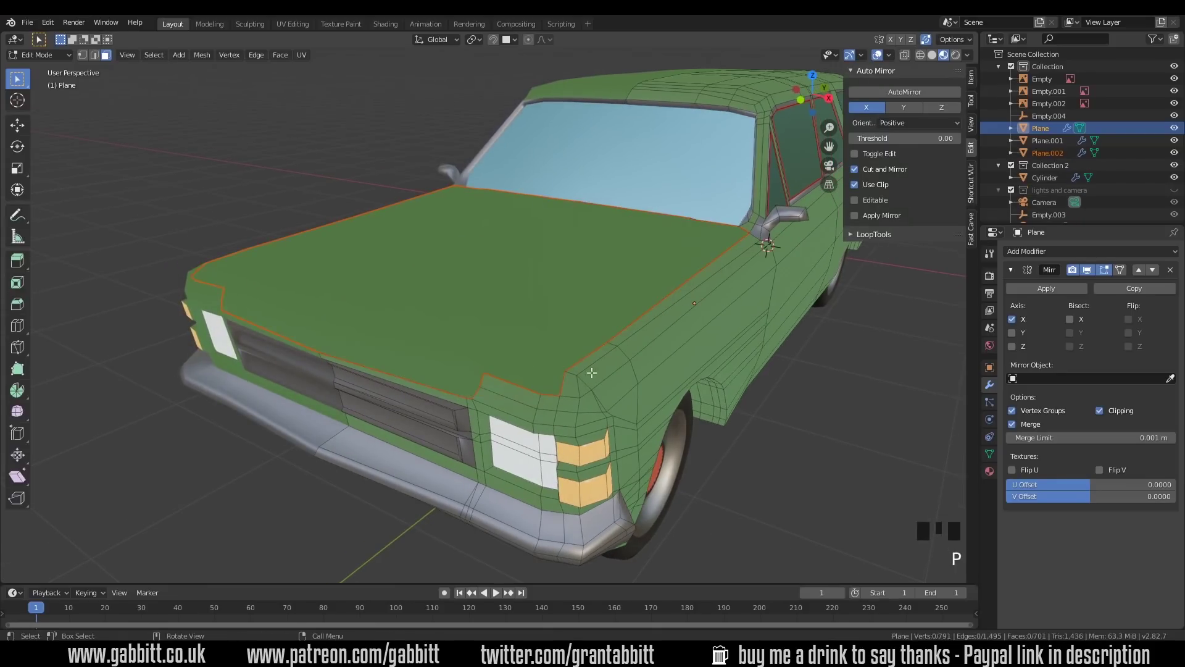
left_click_drag(588, 371, 551, 359)
scroll("down", 3)
left_click_drag(558, 359, 707, 350)
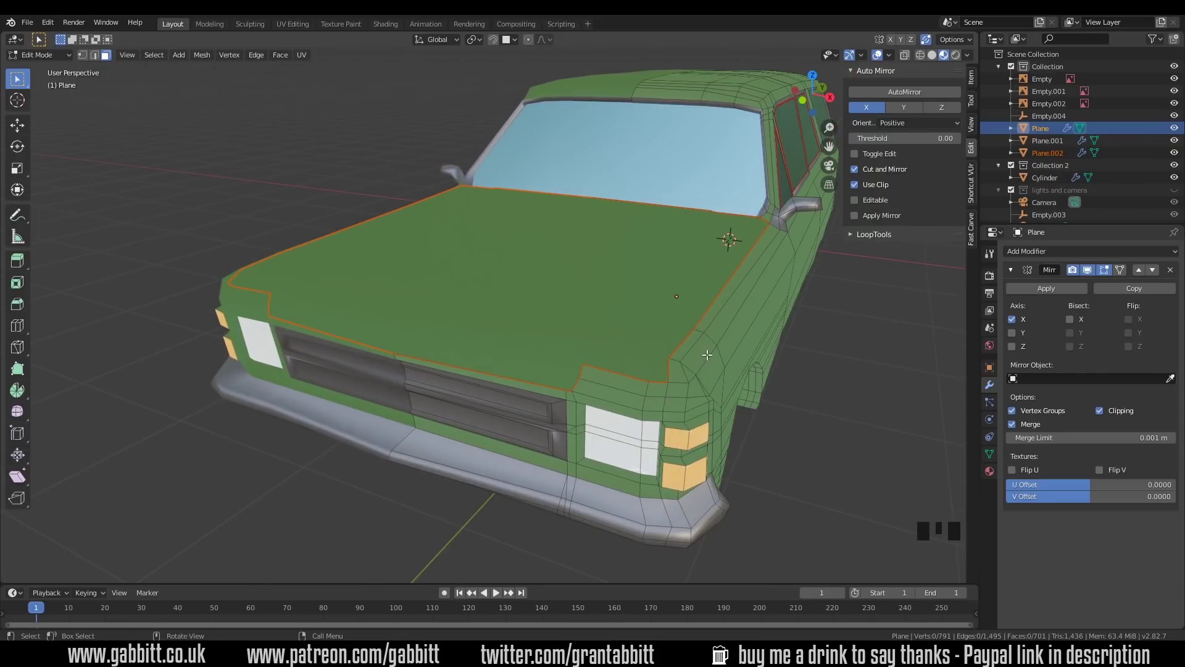
Give the bonnet object Plane.002 Subdivision Surface and Solidify modifiers with 0.01 m thickness.
key("ctrl+z")
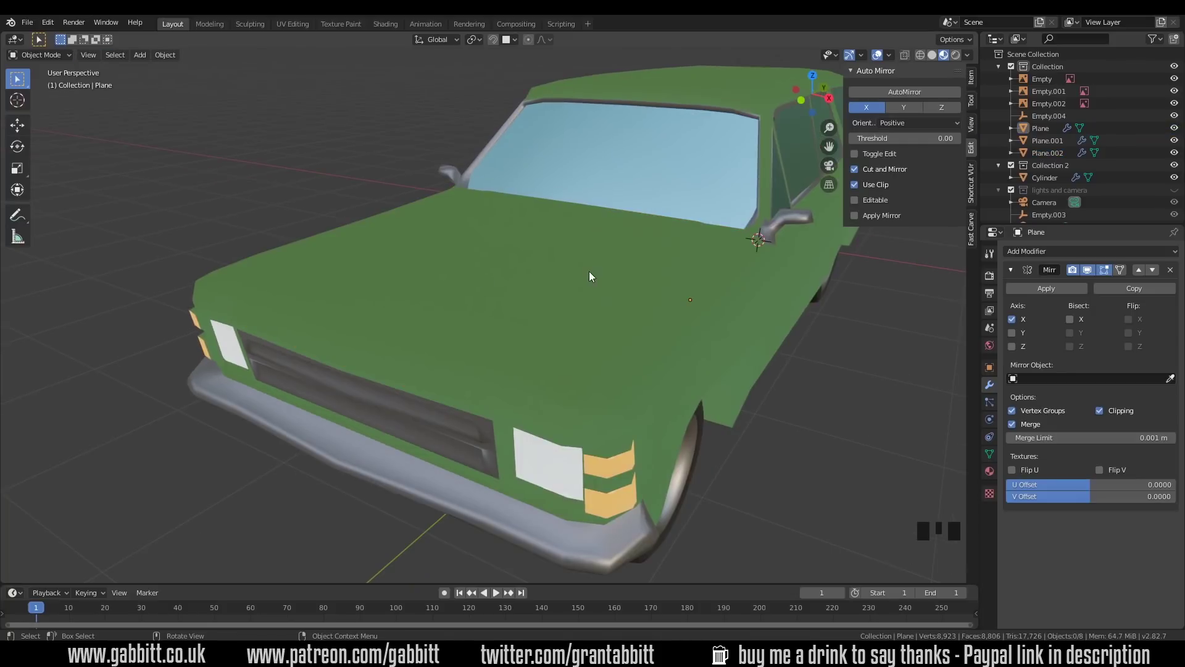
left_click(541, 335)
left_click_drag(1045, 258, 900, 439)
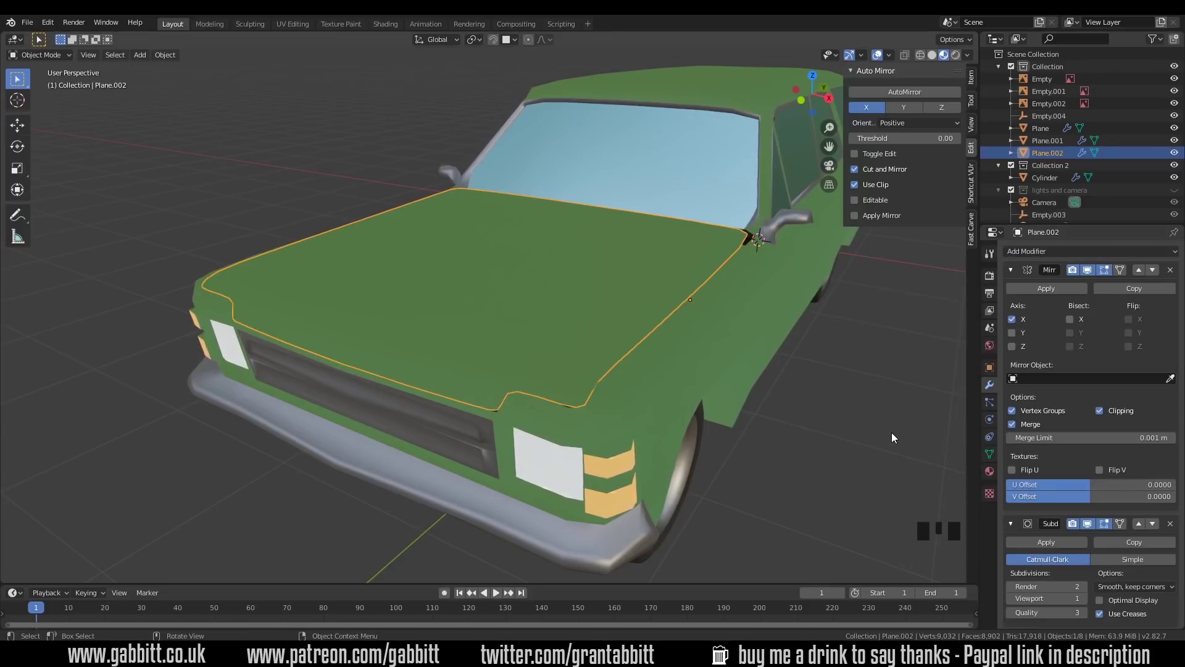
left_click_drag(799, 411, 1017, 275)
left_click(1018, 275)
left_click_drag(1030, 256, 1047, 375)
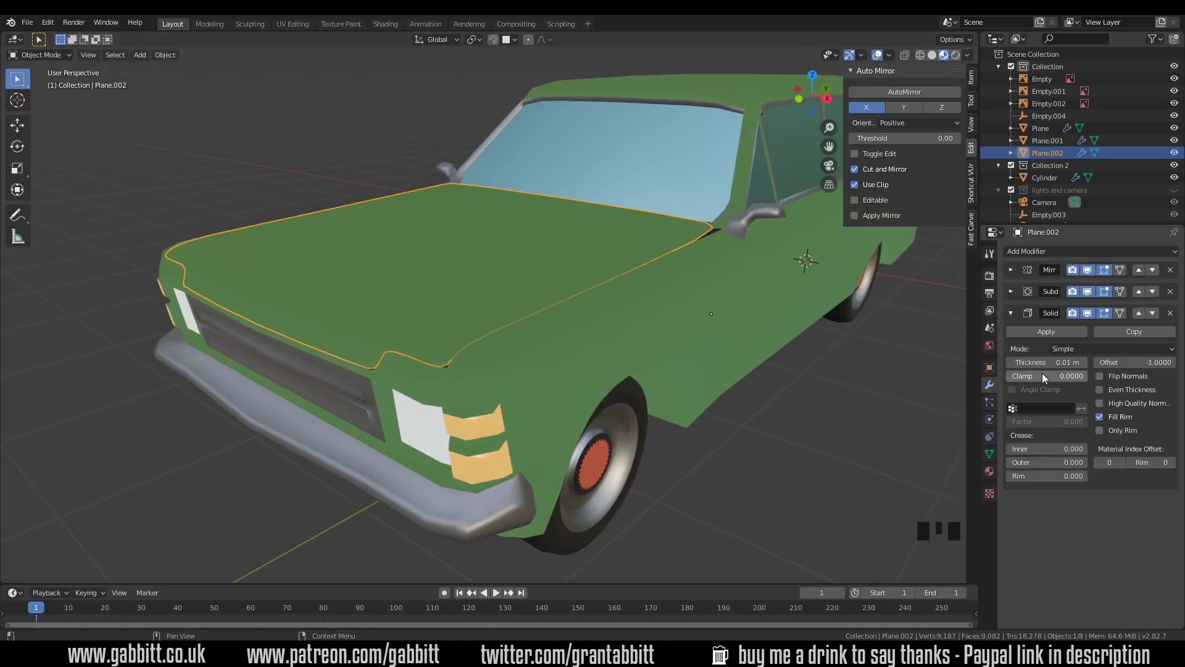
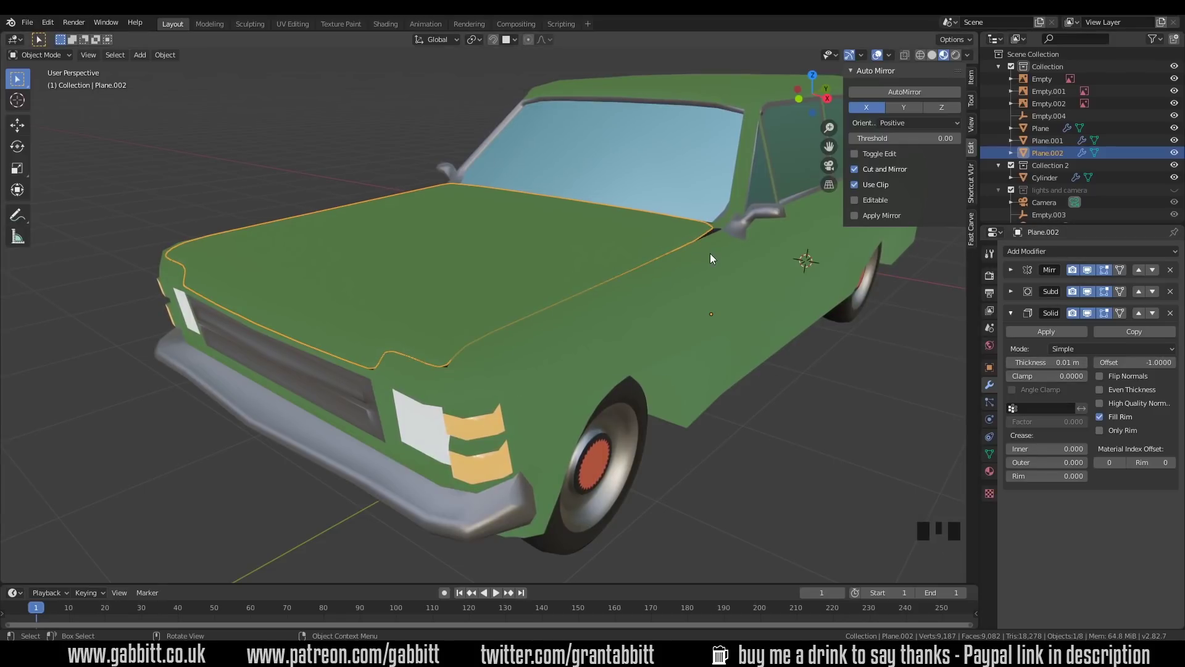
scroll("down", 3)
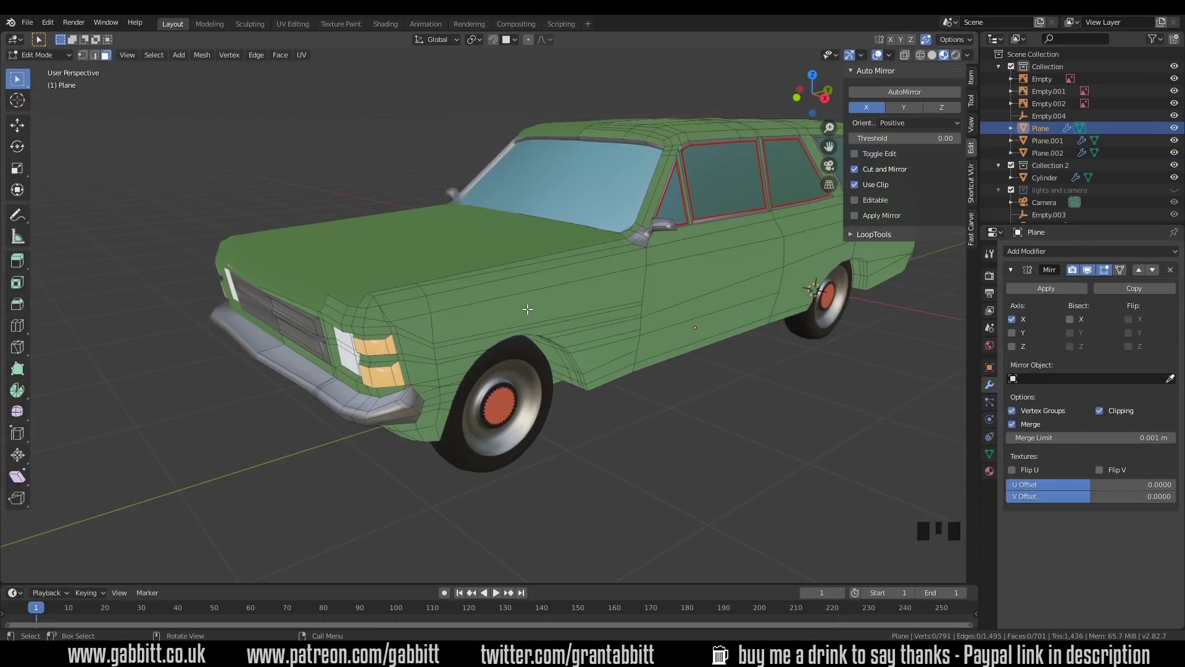
middle_click(552, 331)
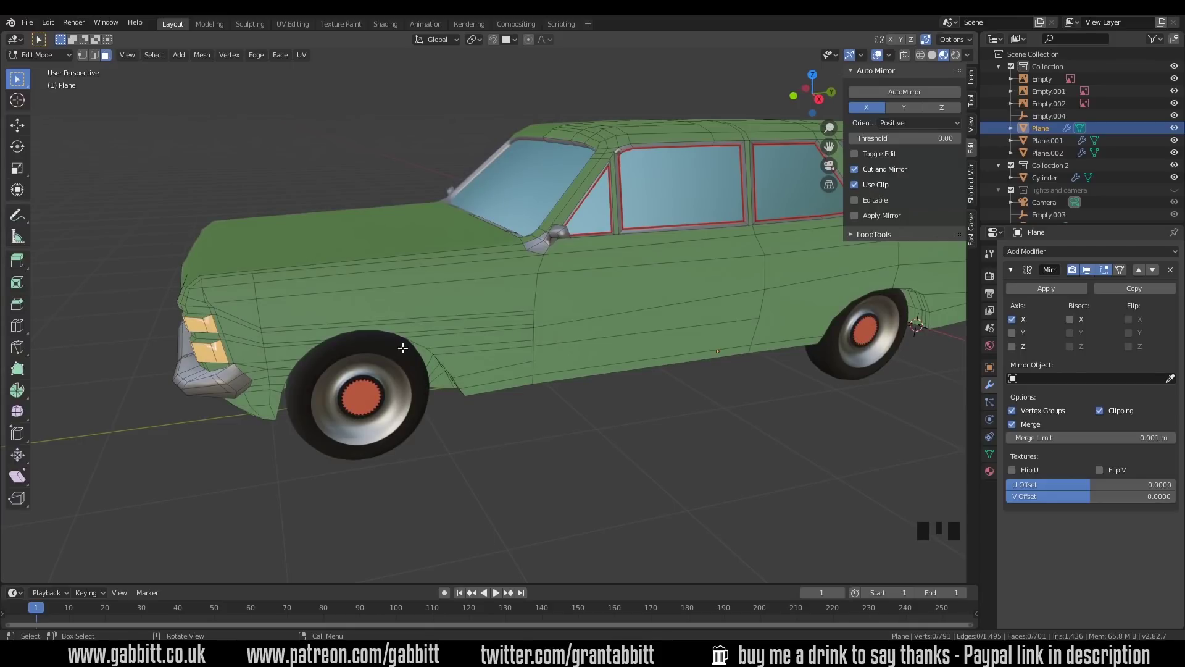
scroll("up", 3)
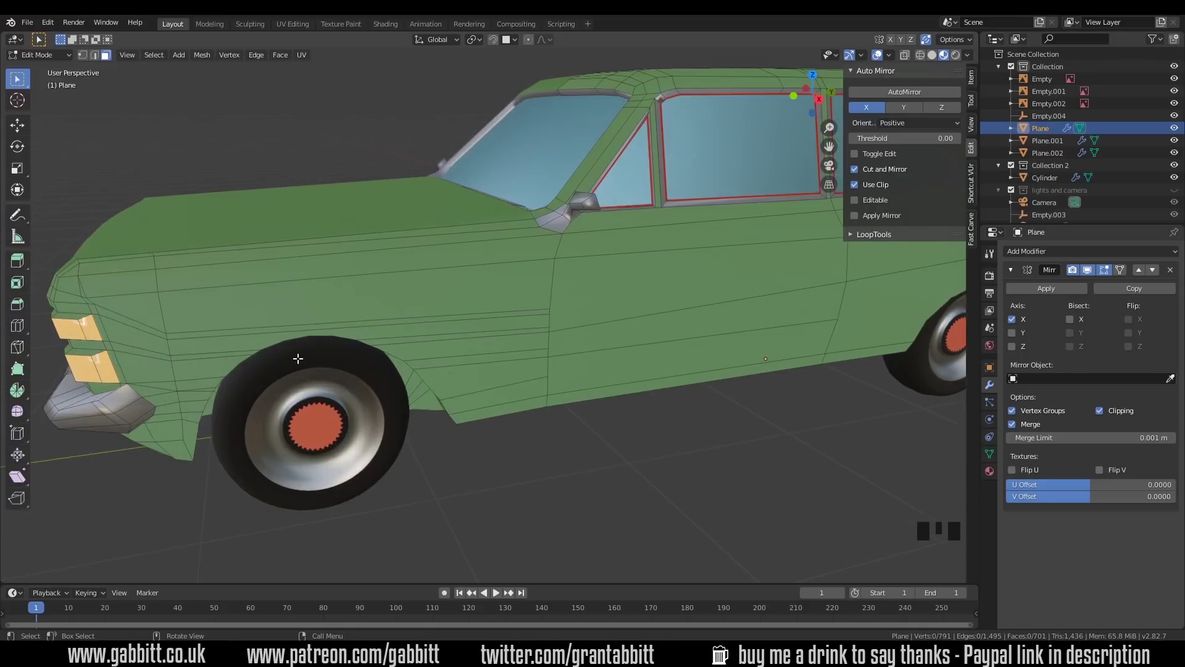
left_click_drag(373, 352, 320, 239)
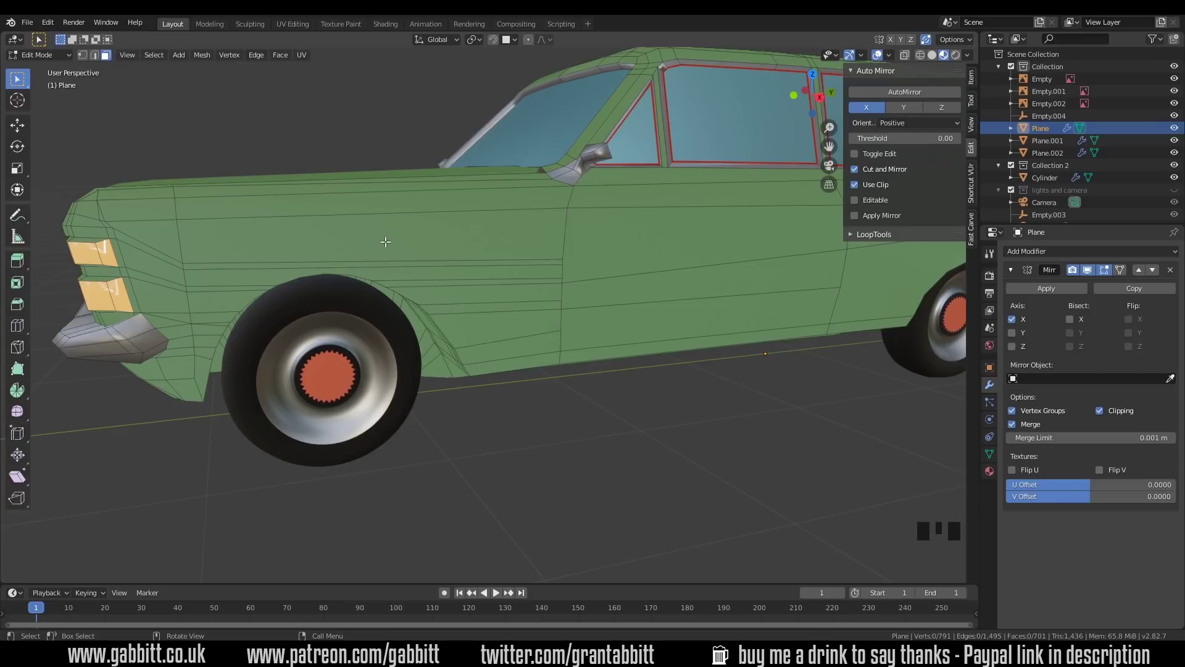
key("3")
left_click(384, 239)
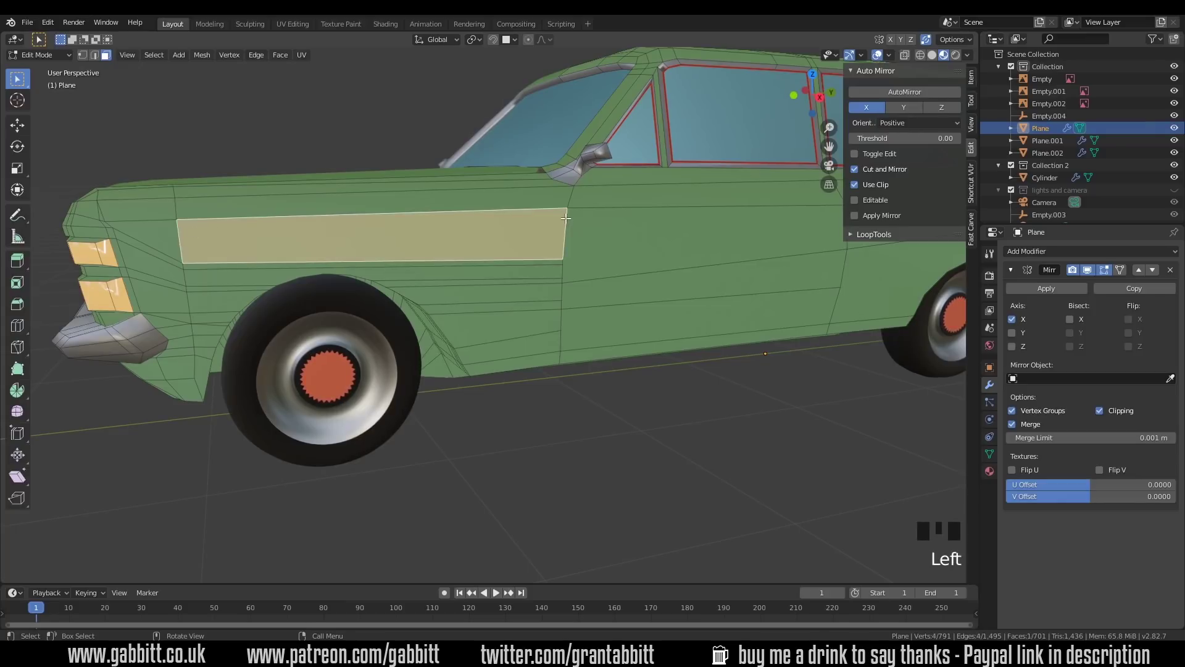
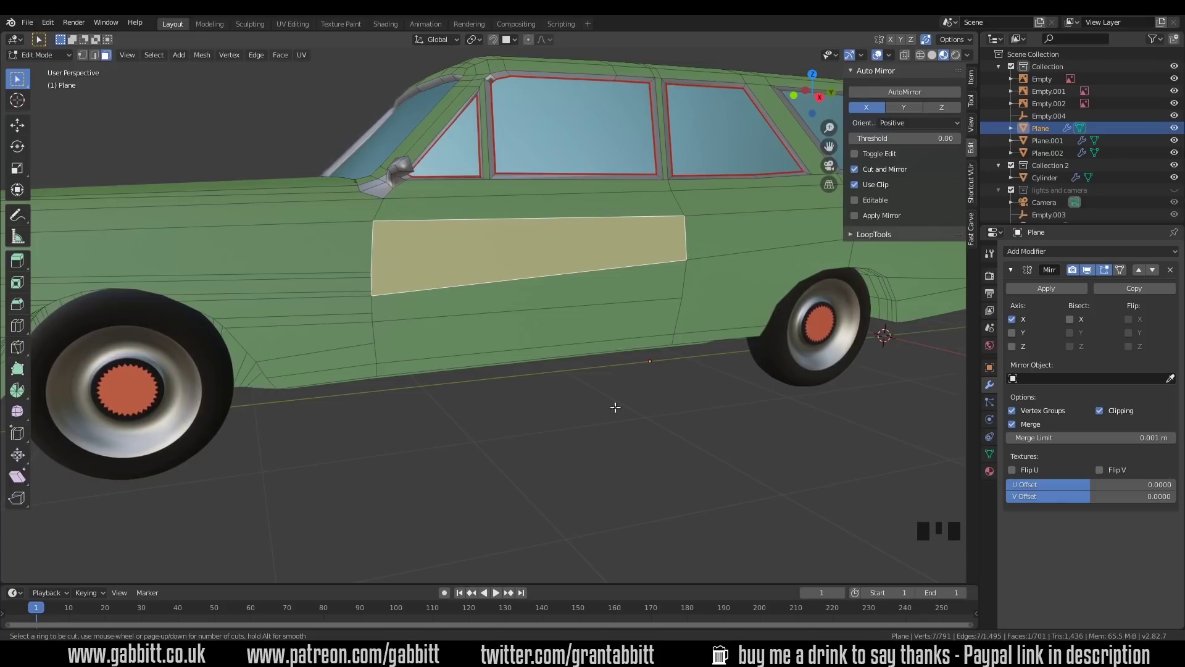
left_click_drag(558, 398, 340, 304)
scroll("up", 3)
left_click_drag(539, 304, 461, 297)
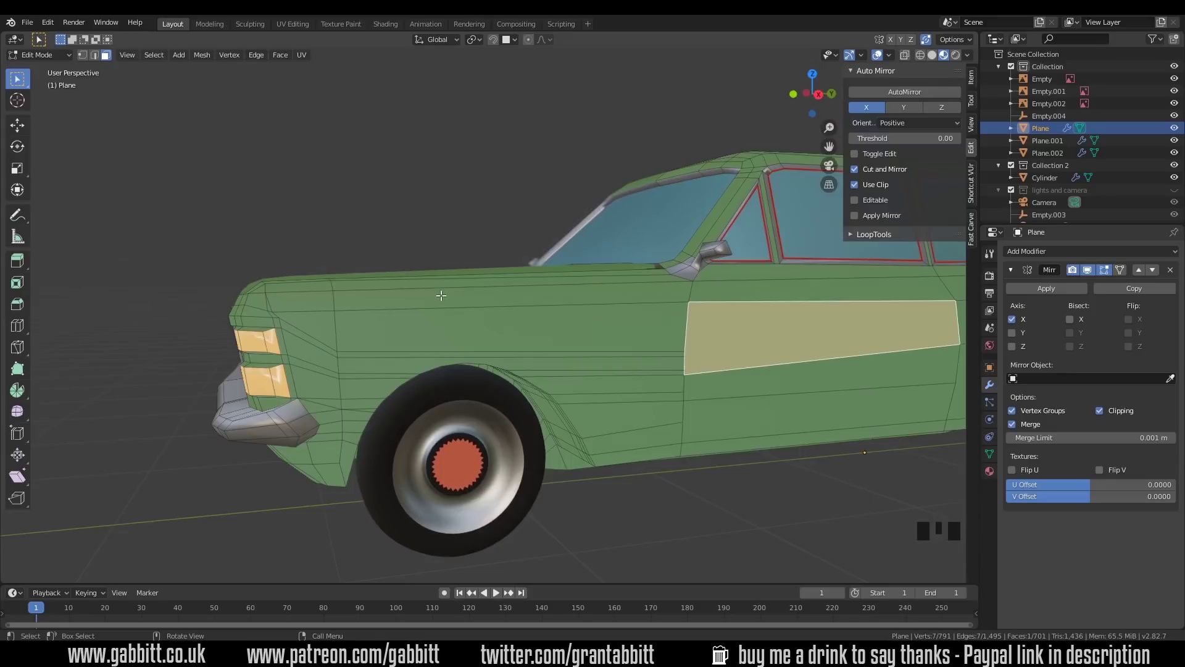
left_click_drag(471, 330, 590, 325)
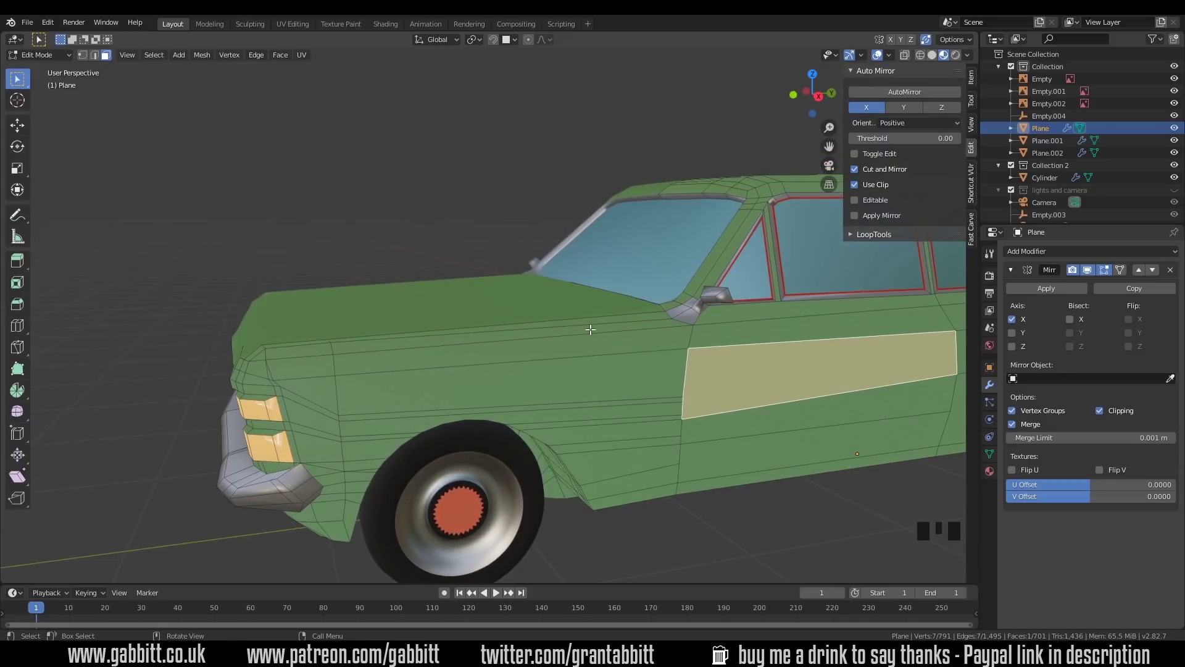
left_click_drag(537, 388, 601, 413)
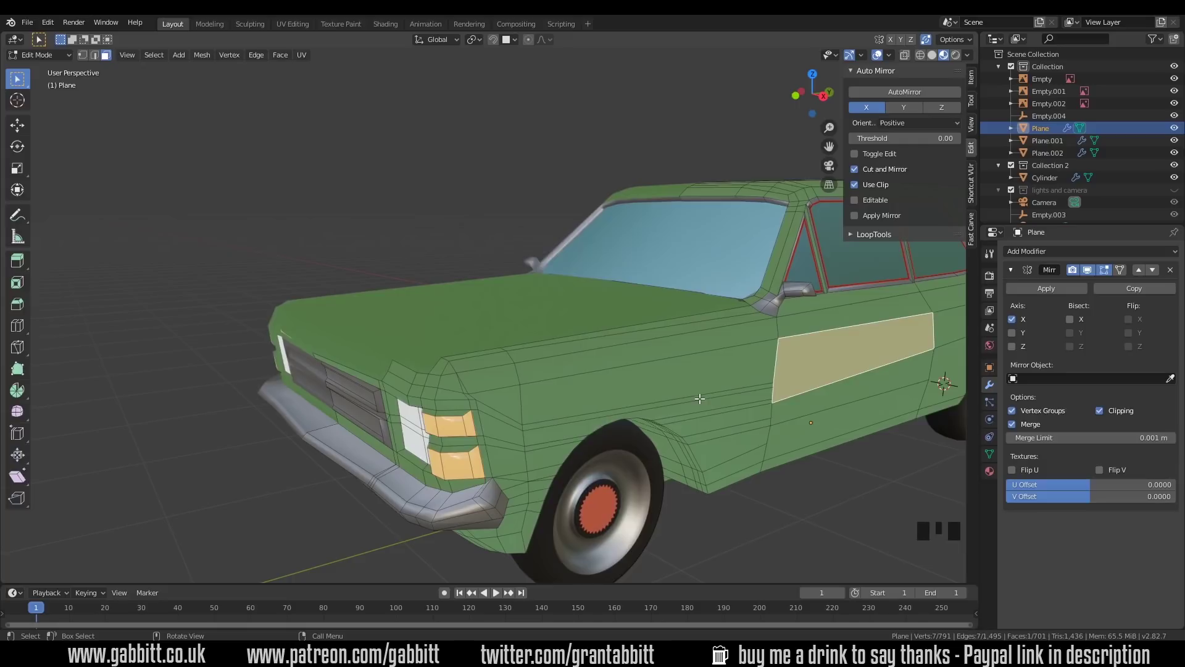
left_click_drag(672, 401, 375, 368)
scroll("up", 3)
left_click_drag(368, 369, 377, 247)
Close in on the front wheel arch and select a single edge above it.
key("k")
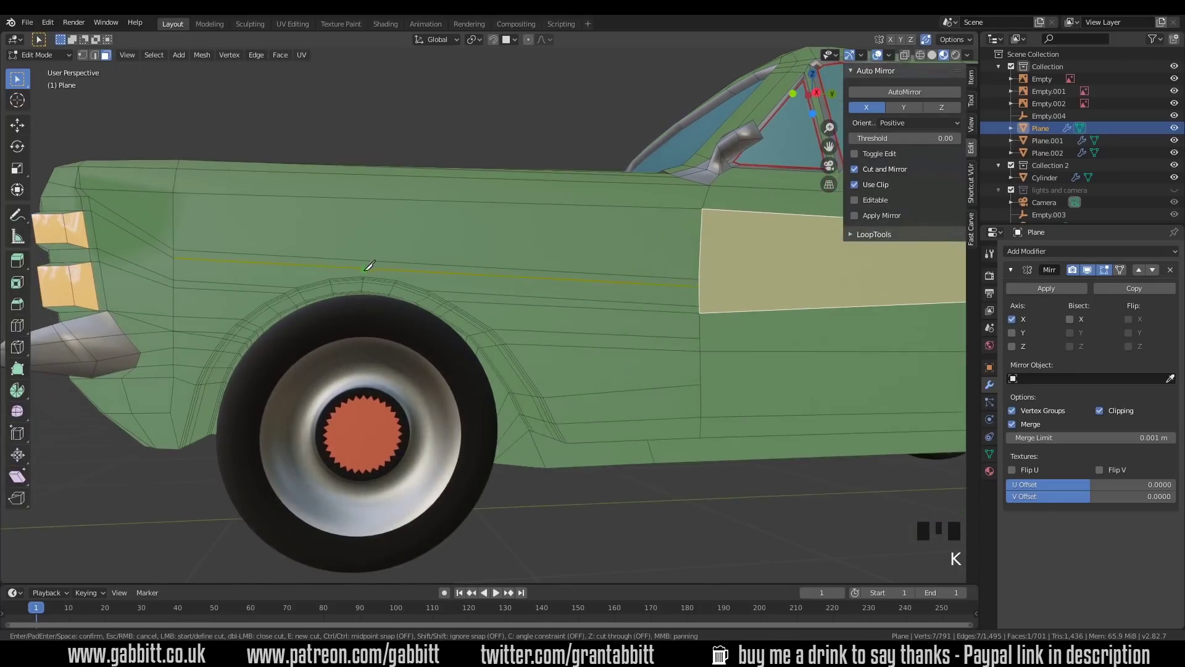
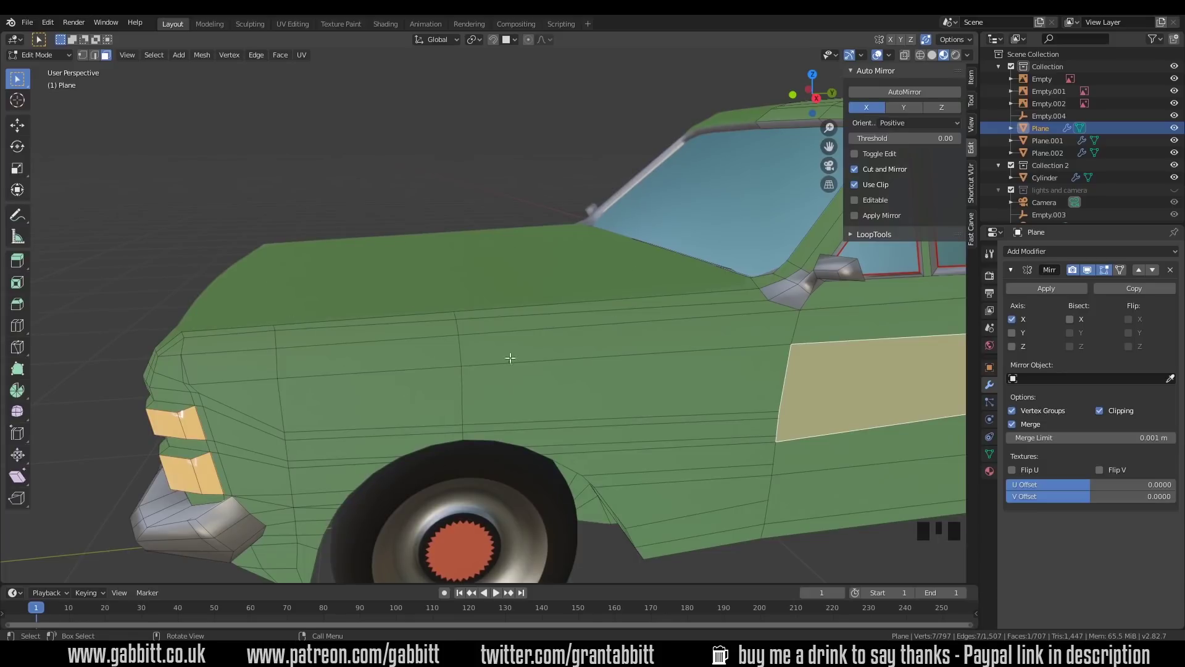
left_click_drag(494, 358, 385, 214)
scroll("up", 3)
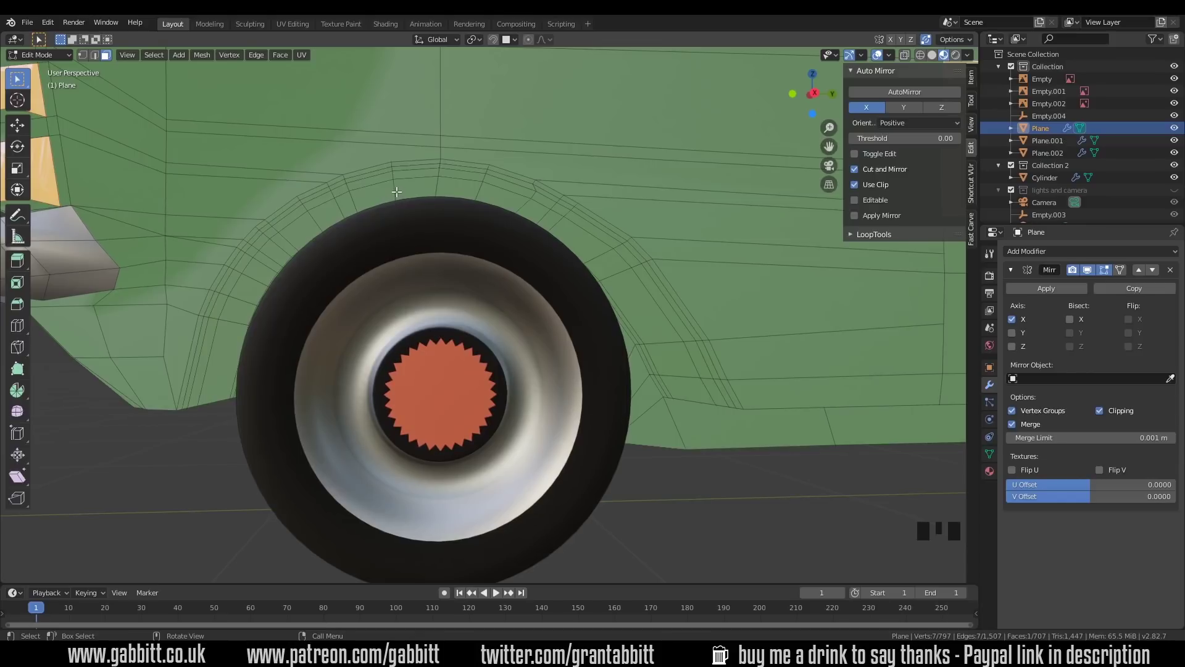
left_click(396, 190)
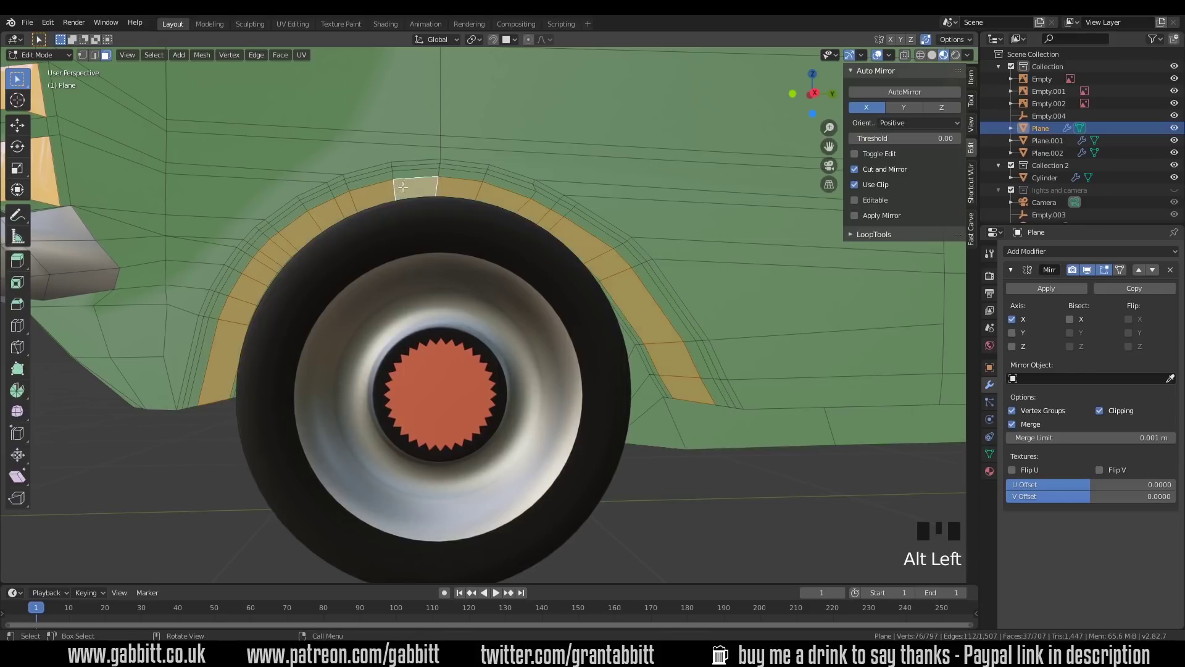
key("2")
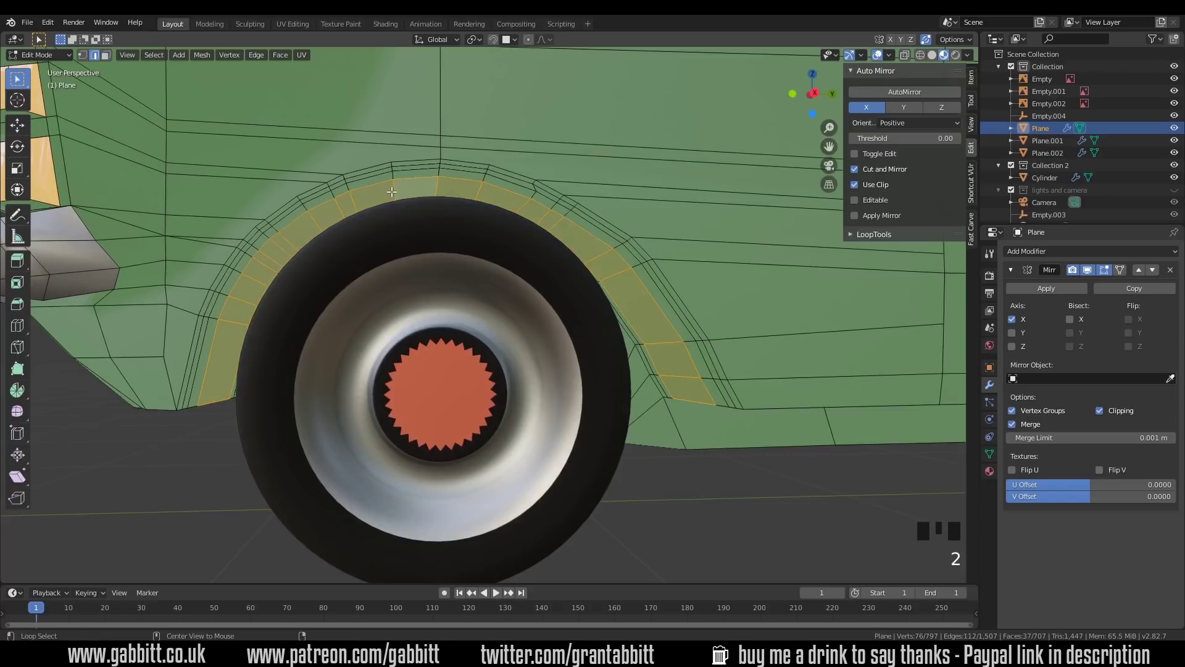
left_click(393, 189)
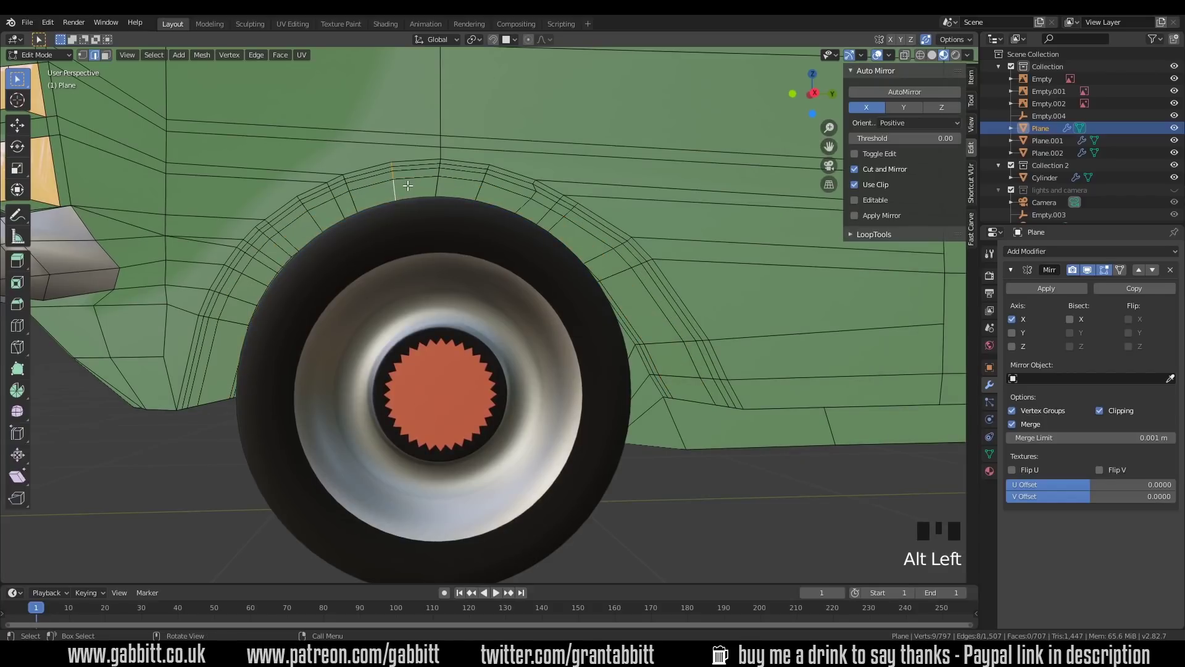
Edge-slide the short edge above the arch fully onto its neighbouring loop (Factor -1).
key("g")
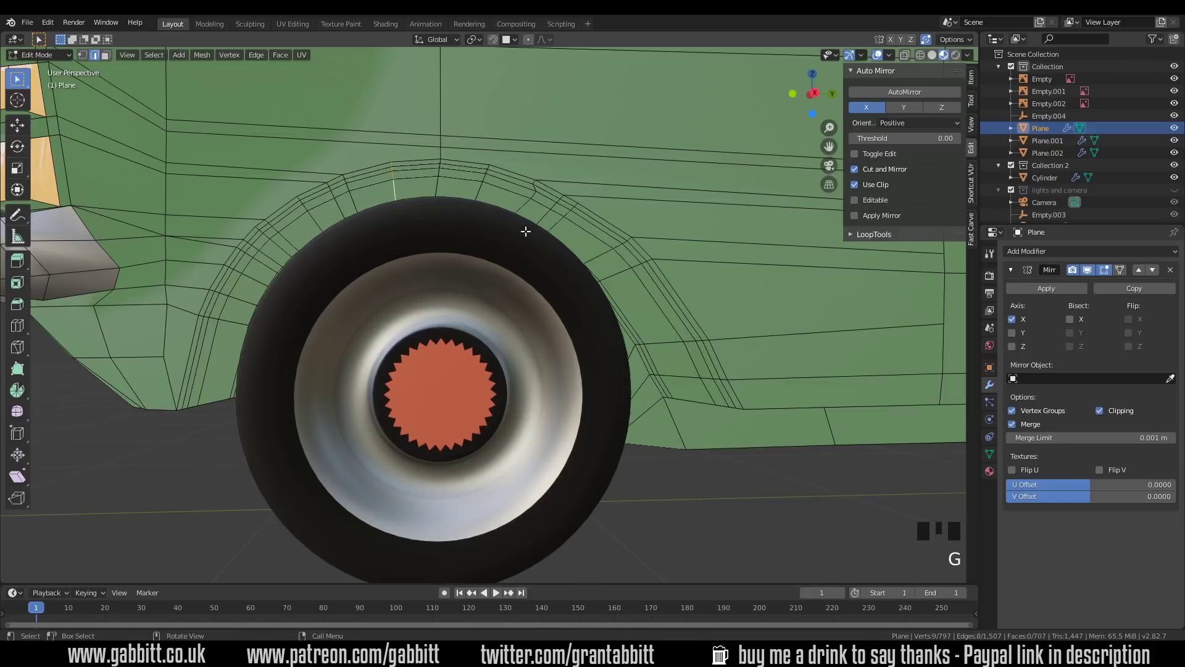
left_click(993, 260)
left_click(1010, 291)
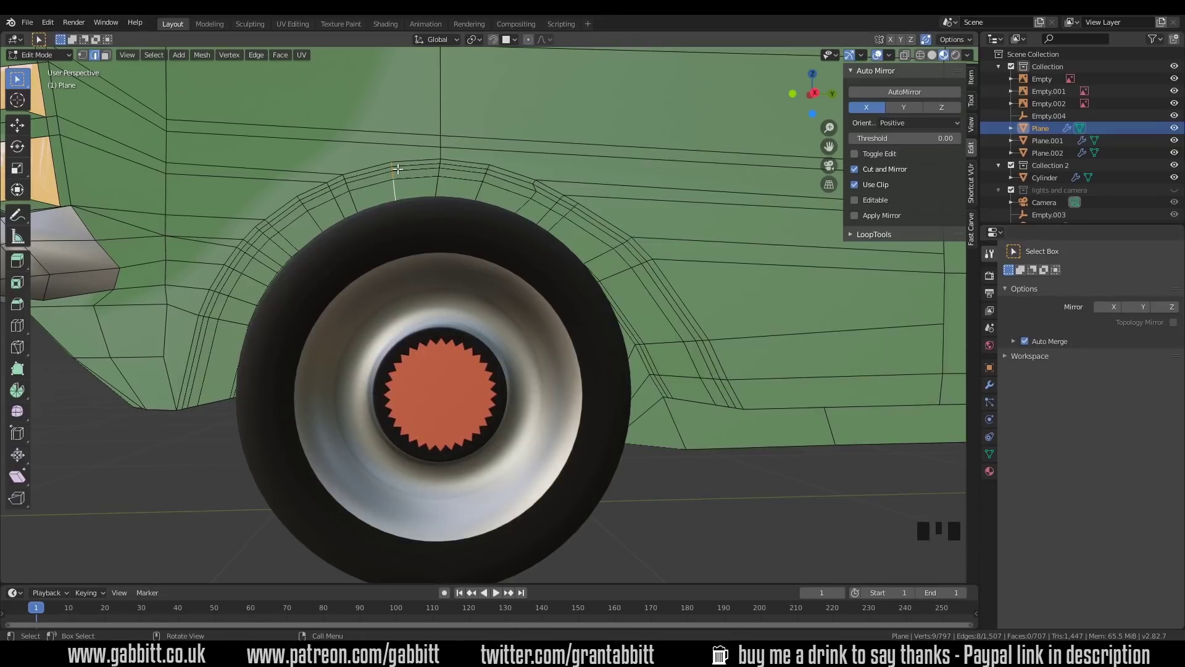
key("g")
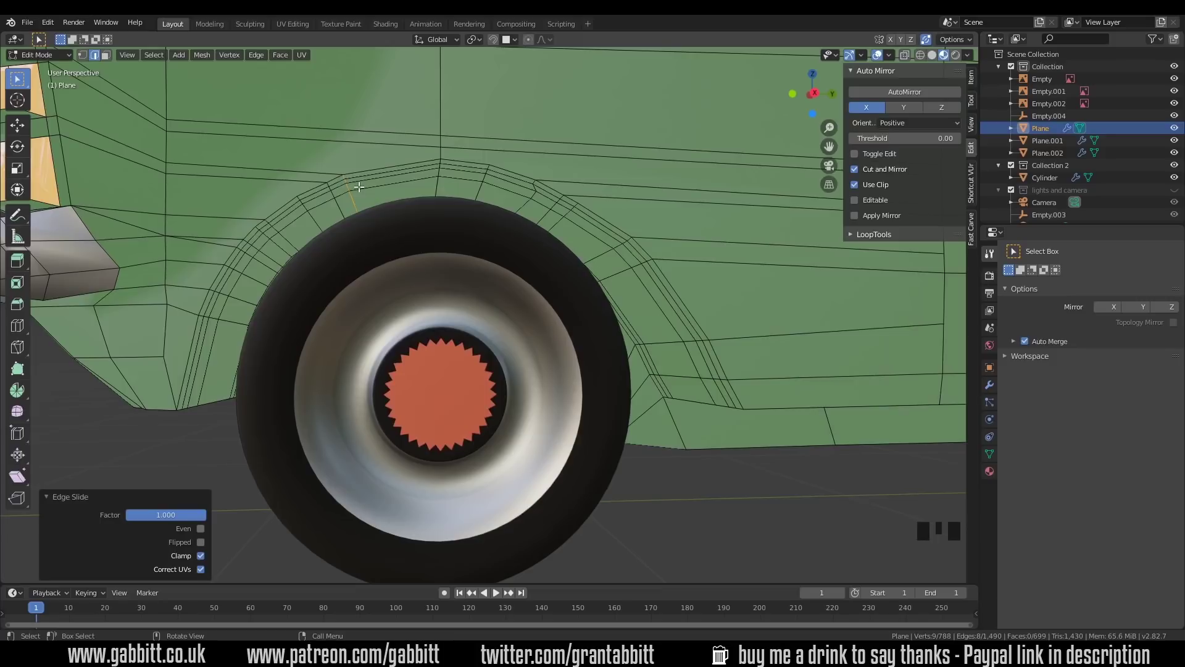
Slide further stray arch edges and the front arch loop against their neighbours, merging them away.
left_click(334, 189)
left_click(313, 214)
key("g")
left_click_drag(354, 191, 346, 218)
left_click(346, 218)
key("g")
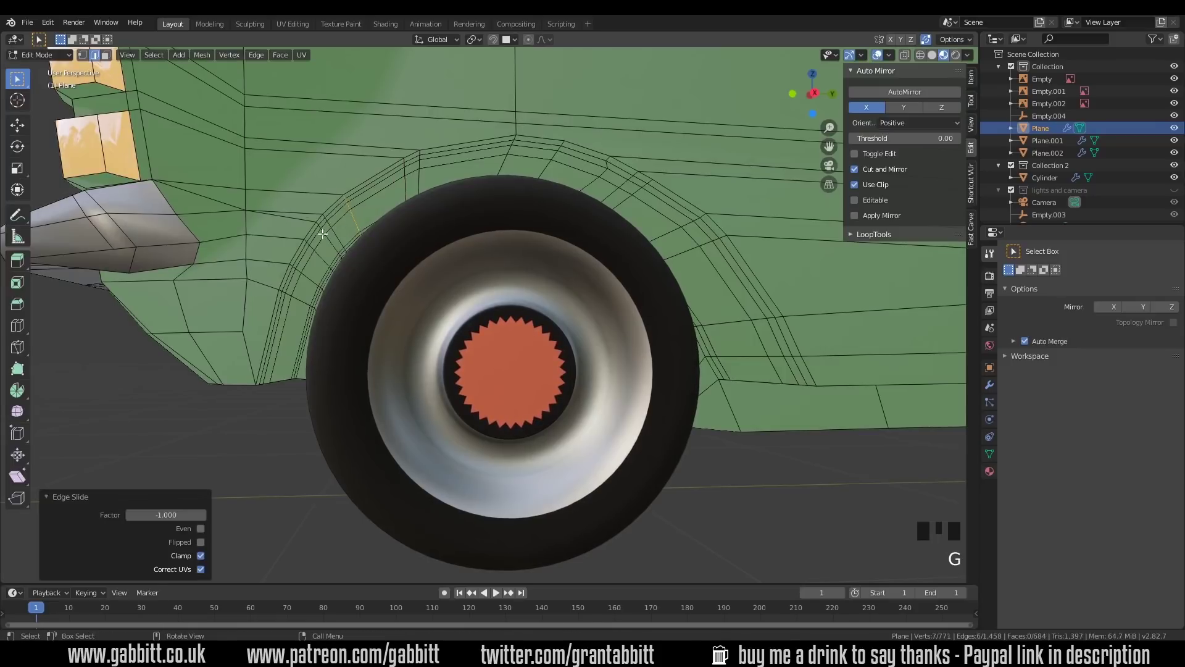
left_click(332, 237)
key("g")
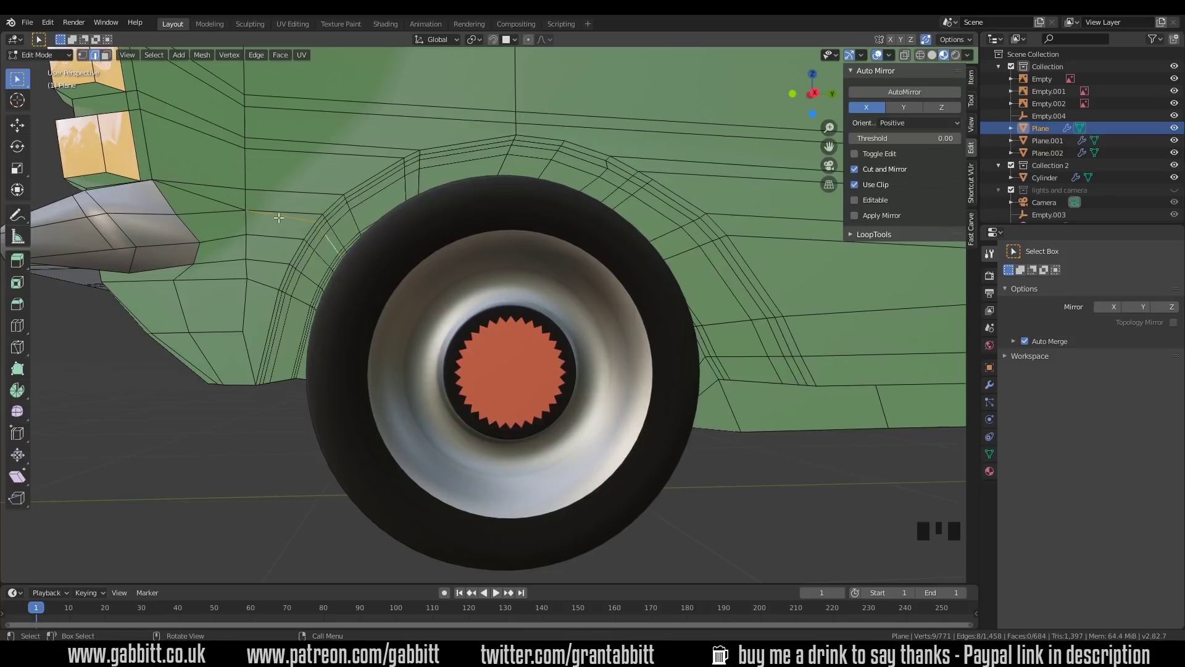
left_click(283, 215)
key("g")
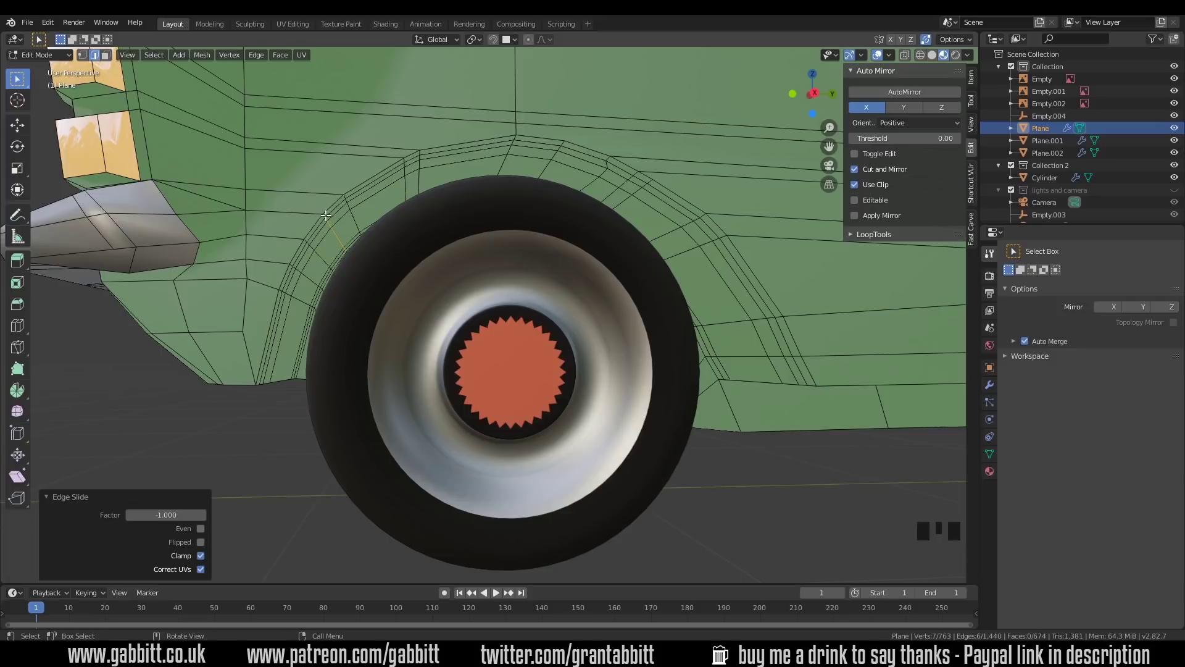
middle_click(388, 204)
Confirm the slide and edge-slide an edge at the bottom of the arch.
left_click(386, 208)
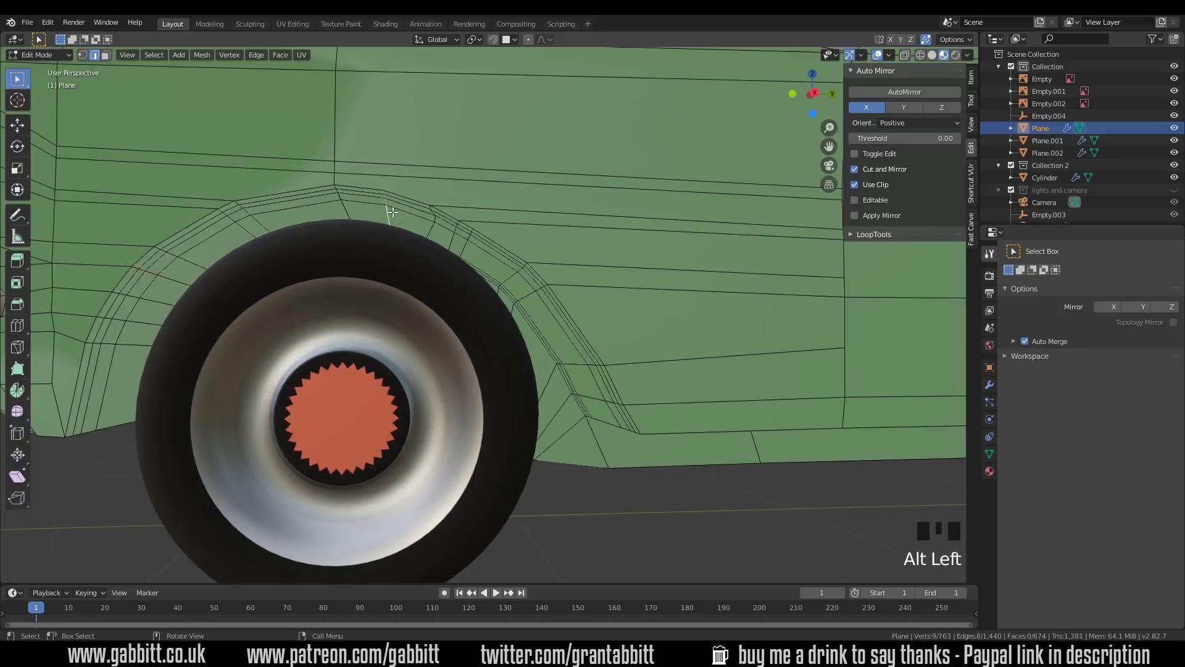
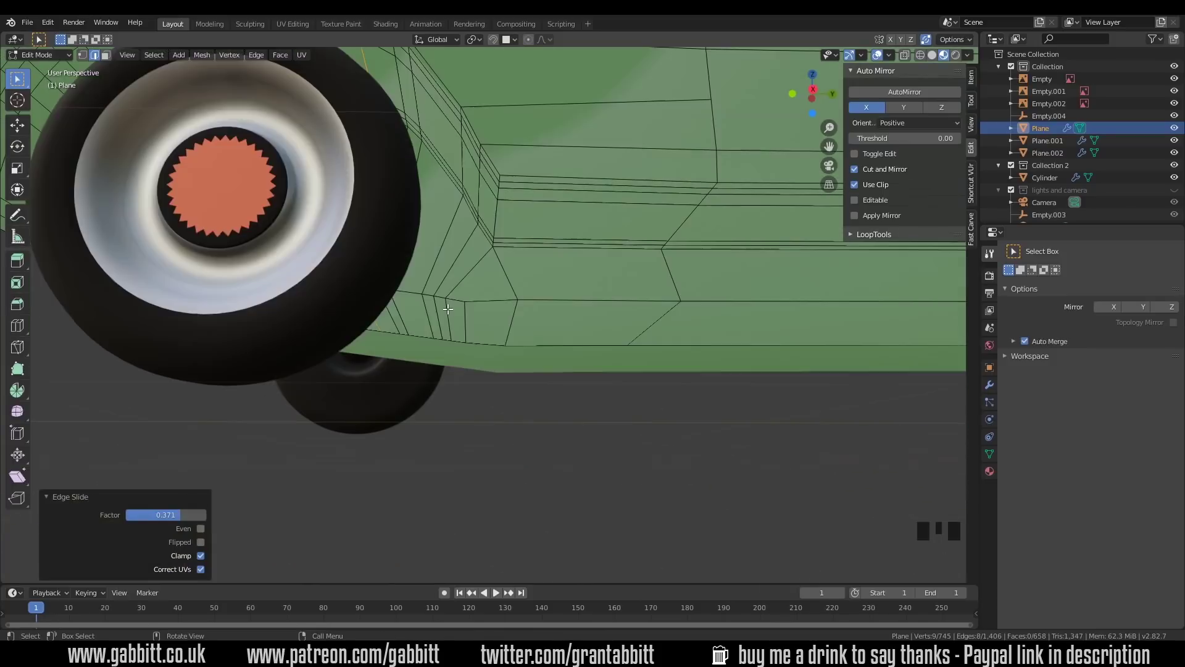
left_click(448, 305)
key("g")
key("g")
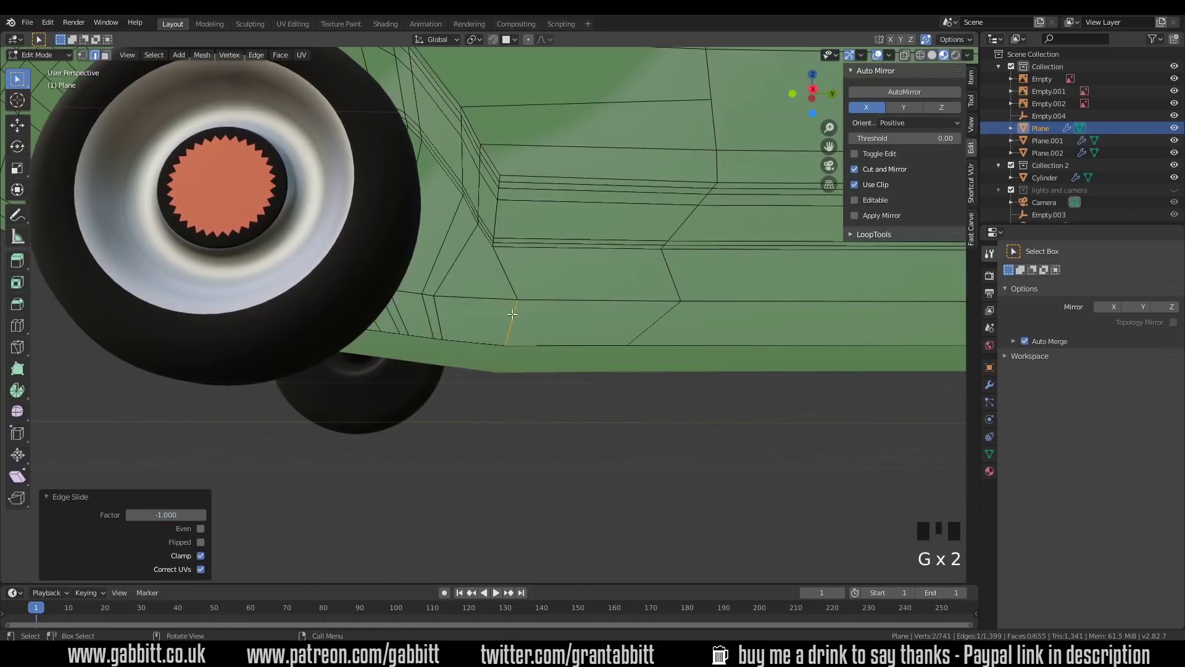
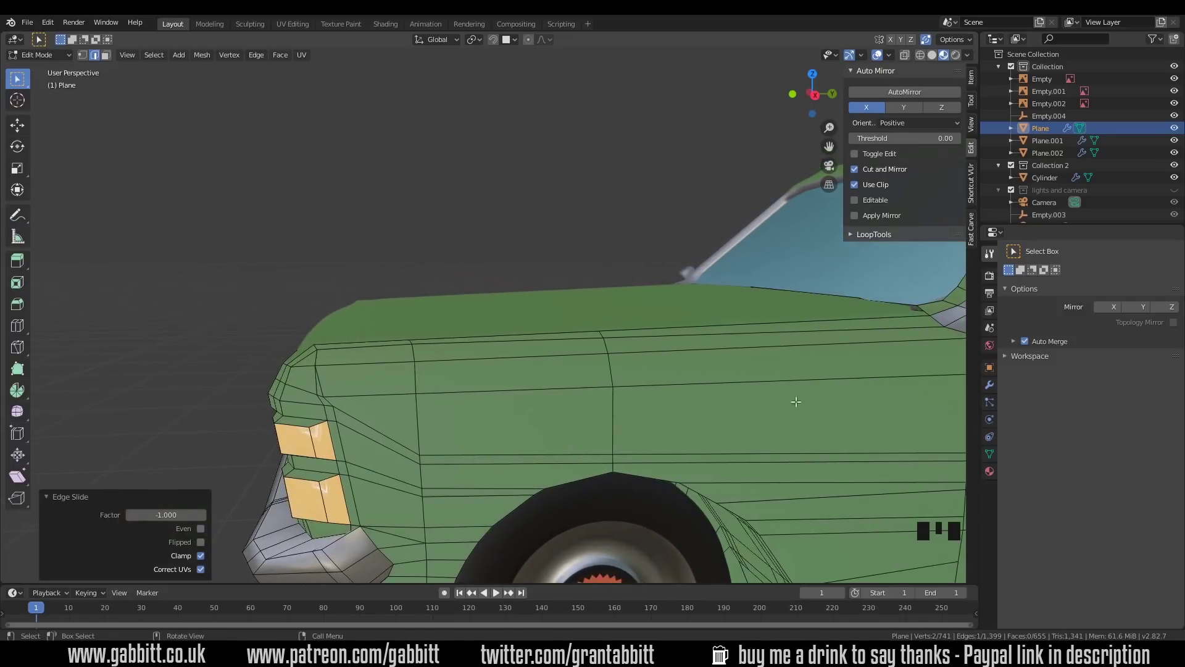
Knife a new vertical edge down the front fender above the wheel arch.
left_click_drag(619, 401, 436, 337)
key("k")
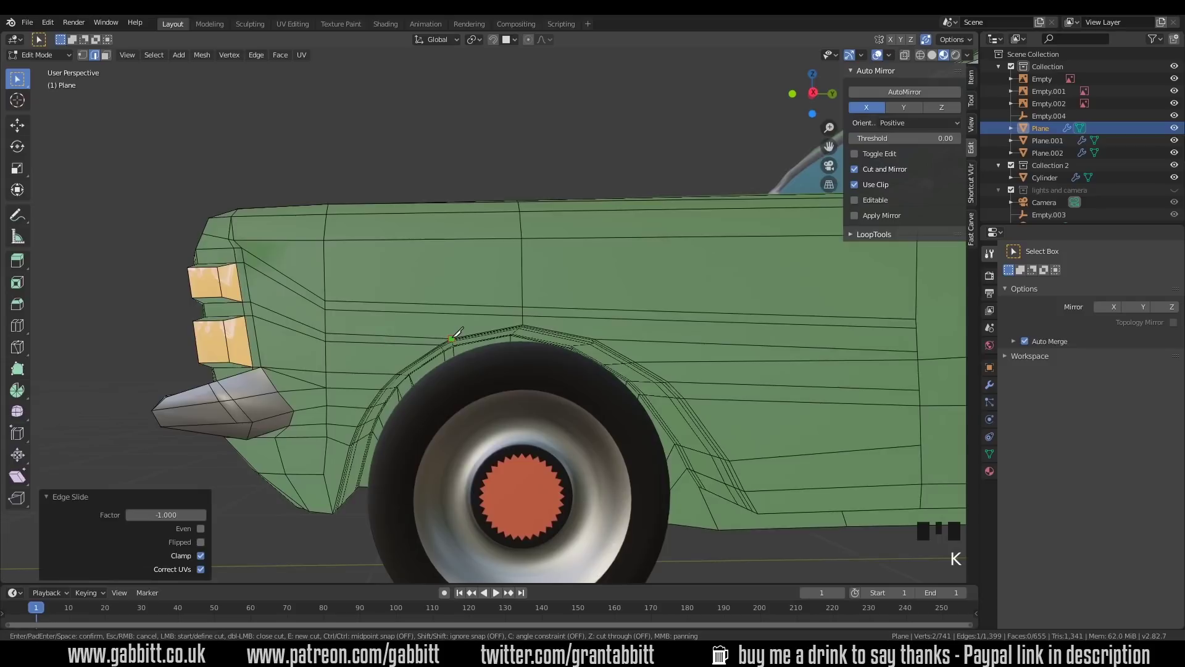
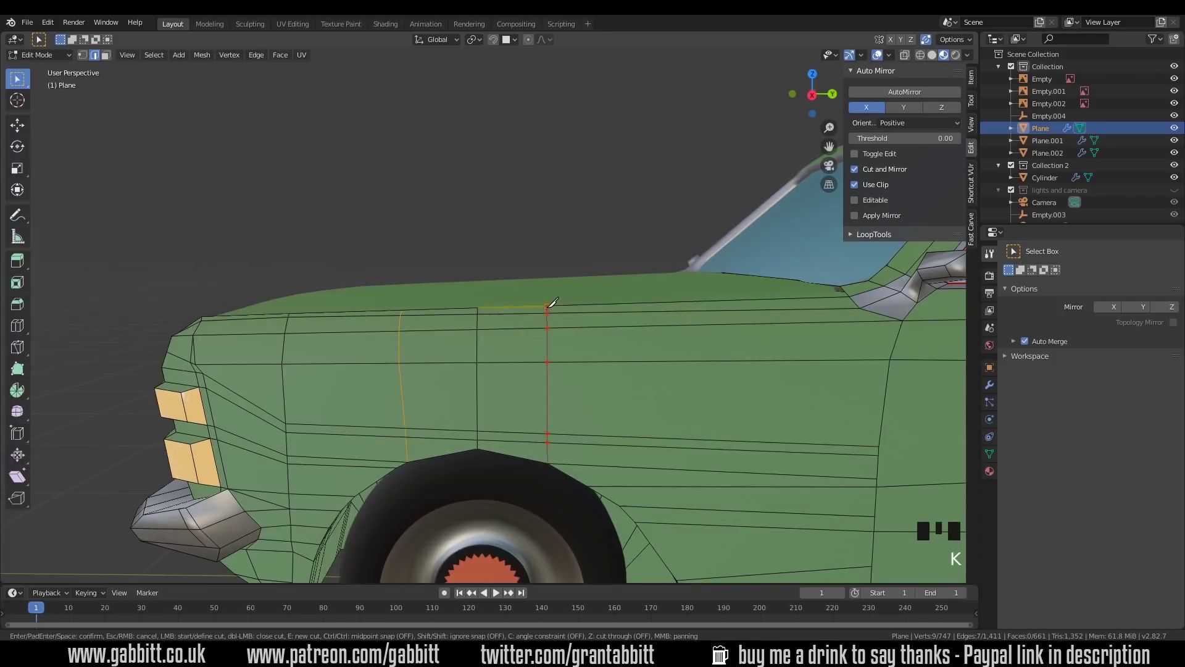
left_click_drag(585, 375, 648, 322)
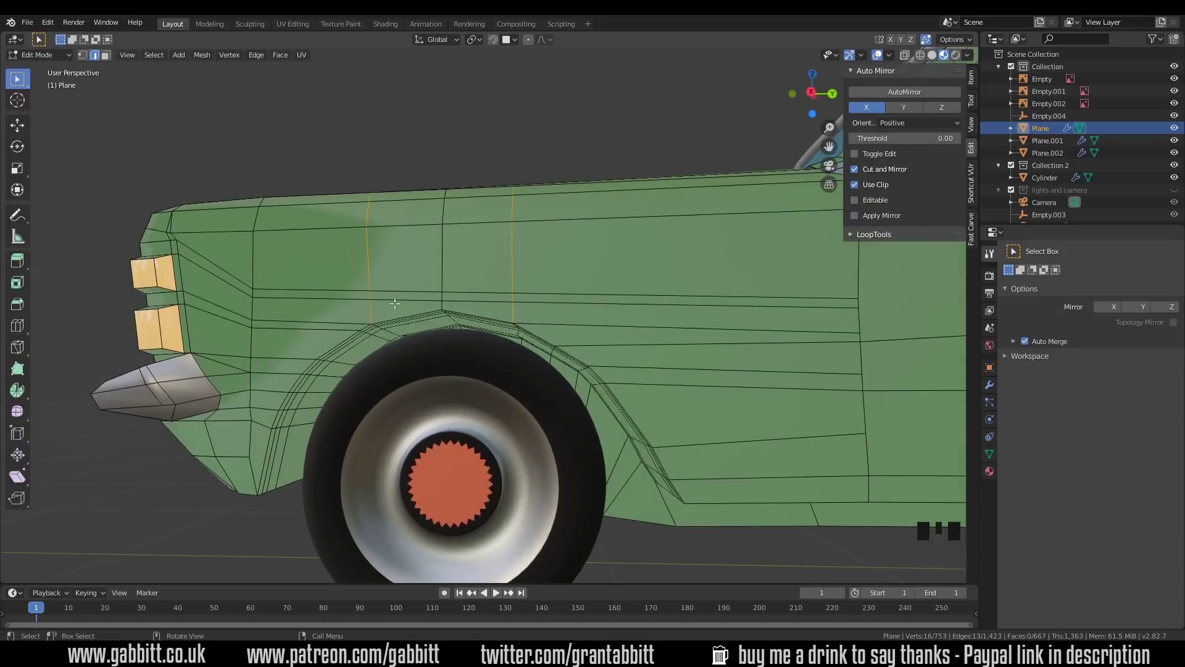
Try a loop cut along the front wing near the arch, then undo it.
left_click_drag(728, 408, 482, 312)
scroll("down", 3)
left_click_drag(537, 343, 496, 405)
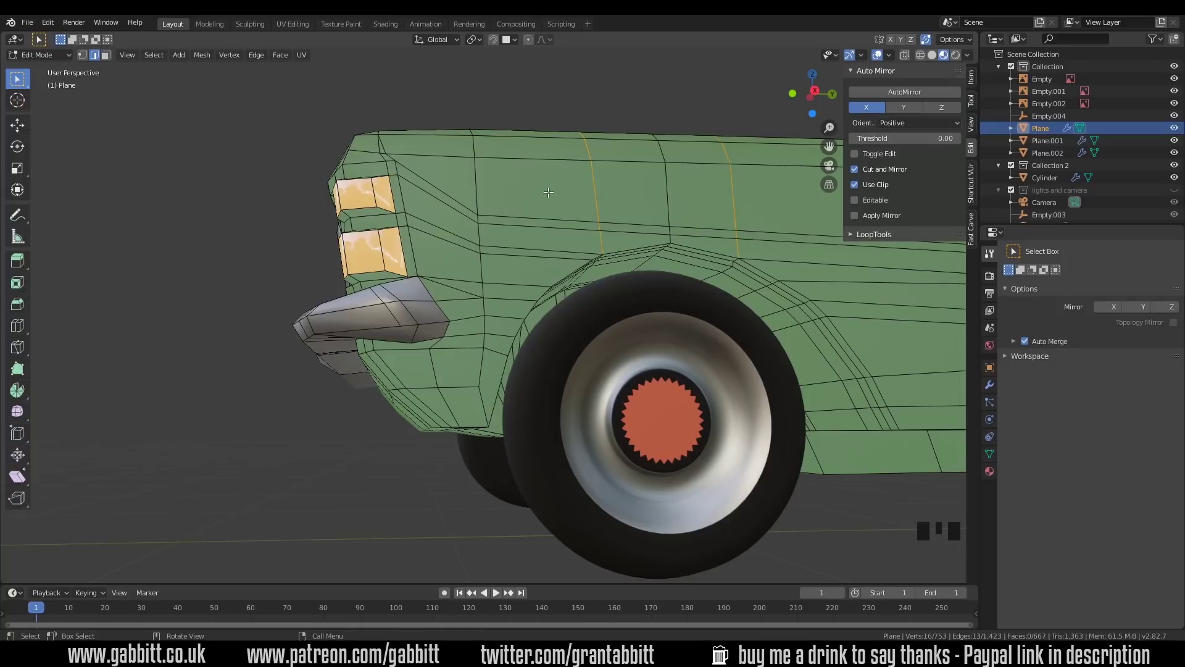
left_click_drag(522, 319, 425, 349)
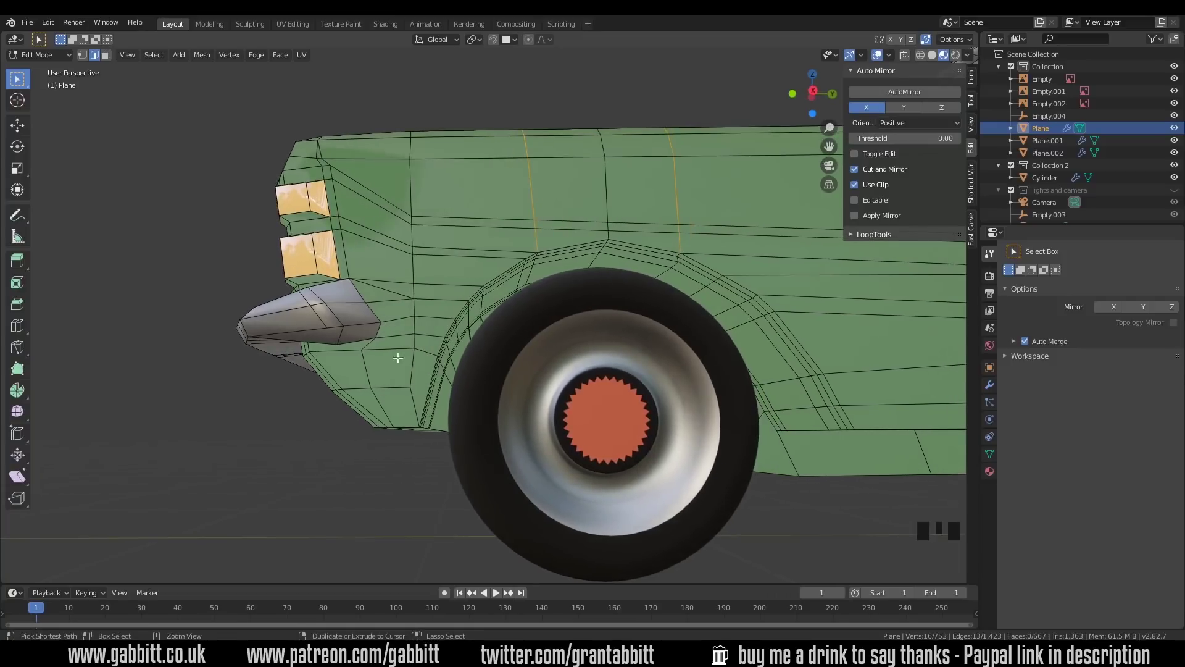
key("ctrl+r")
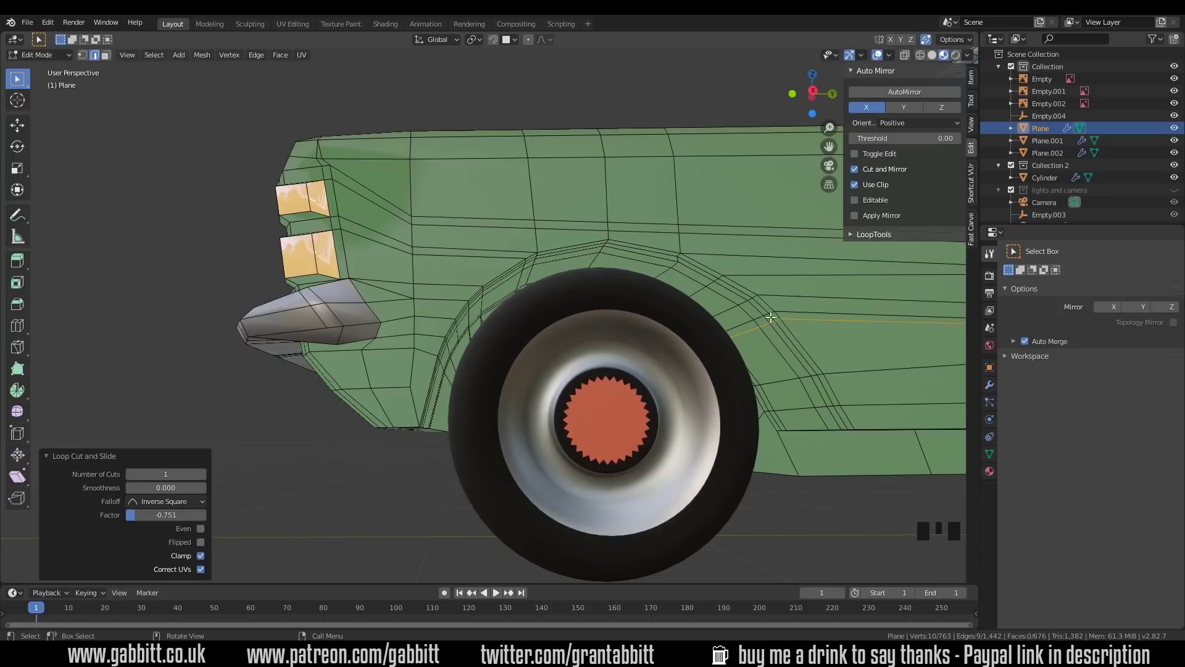
key("ctrl+z")
left_click_drag(464, 376, 391, 470)
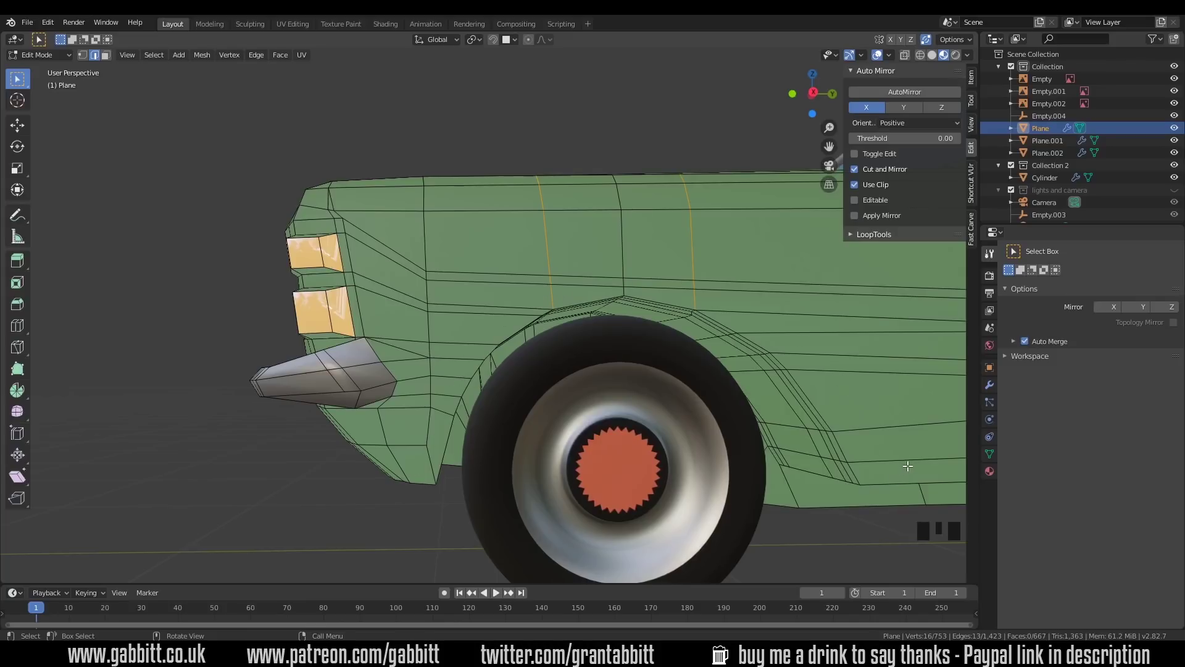
Leave mesh editing and pull the view back to see the whole car.
scroll("down", 3)
key("Tab")
left_click_drag(549, 353, 581, 371)
scroll("down", 3)
left_click_drag(668, 382, 690, 429)
Add a new plane, move it along X away from the car, and enter its mesh editing.
key("shift+a")
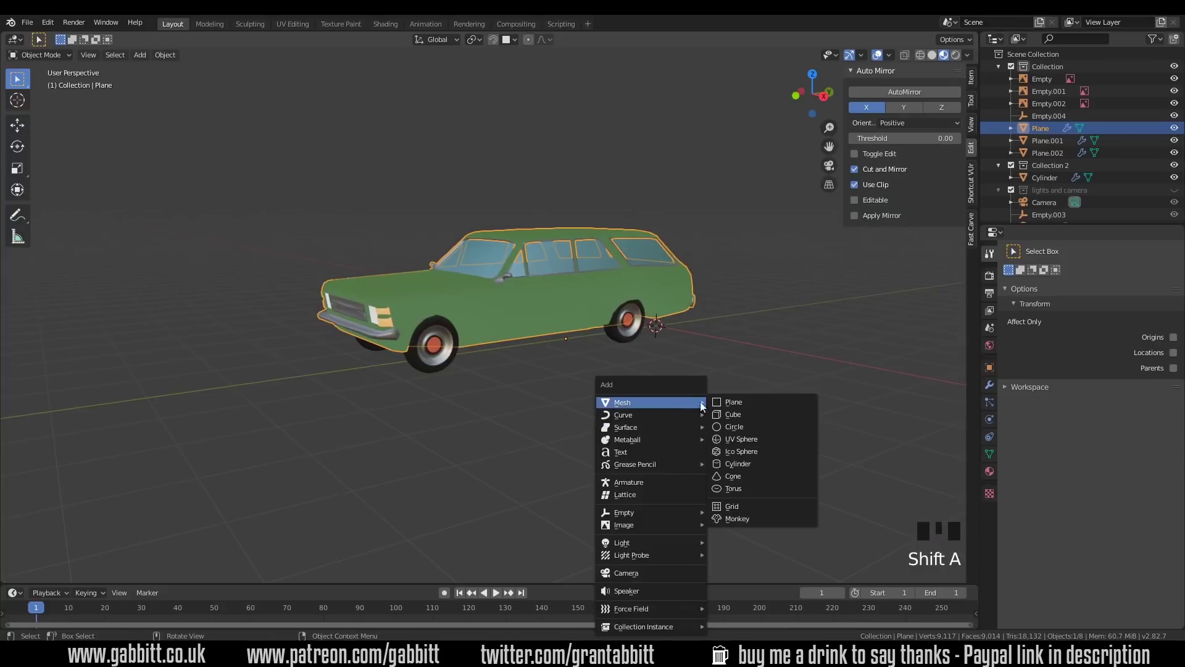
key("g")
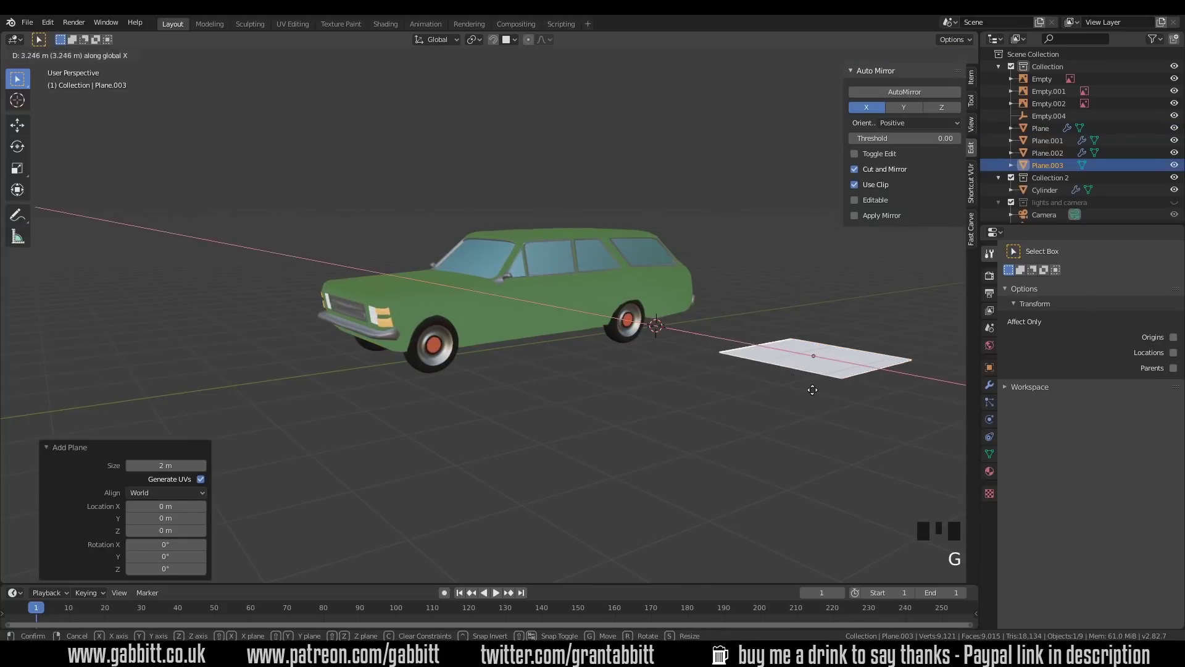
key("KP_Decimal")
left_click_drag(534, 348, 553, 368)
key("Tab")
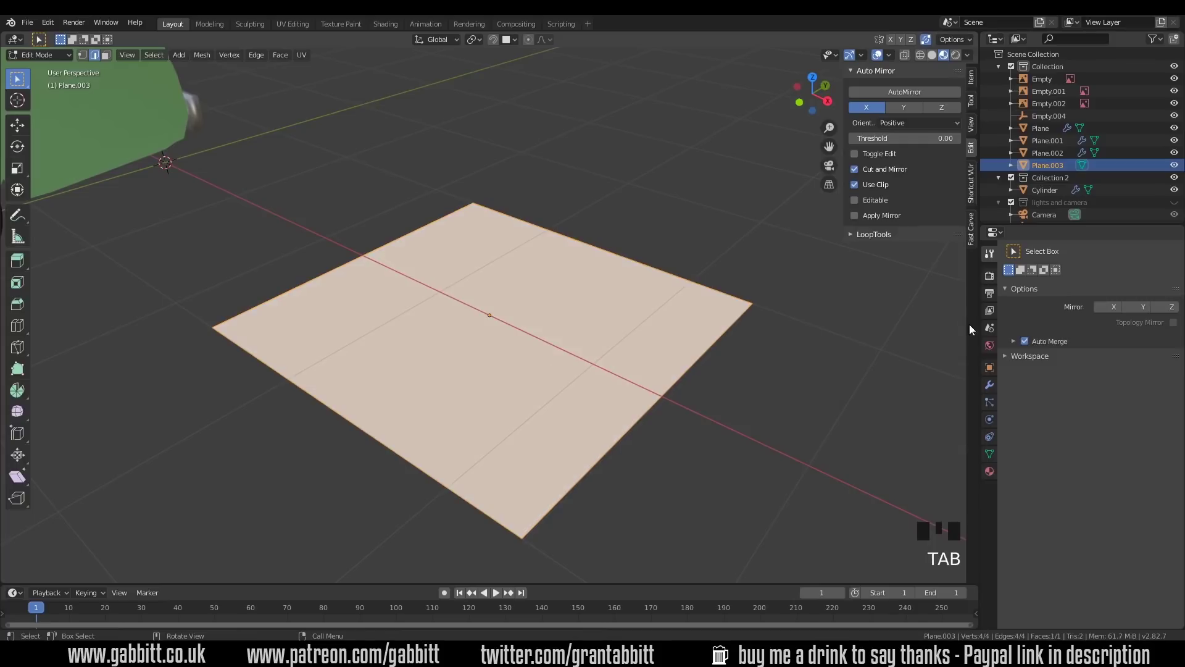
Subdivide the plane smoothly and place a ridge loop cut across the sheet.
left_click(997, 389)
left_click_drag(1070, 253, 555, 377)
left_click_drag(556, 377, 552, 349)
key("ctrl+r")
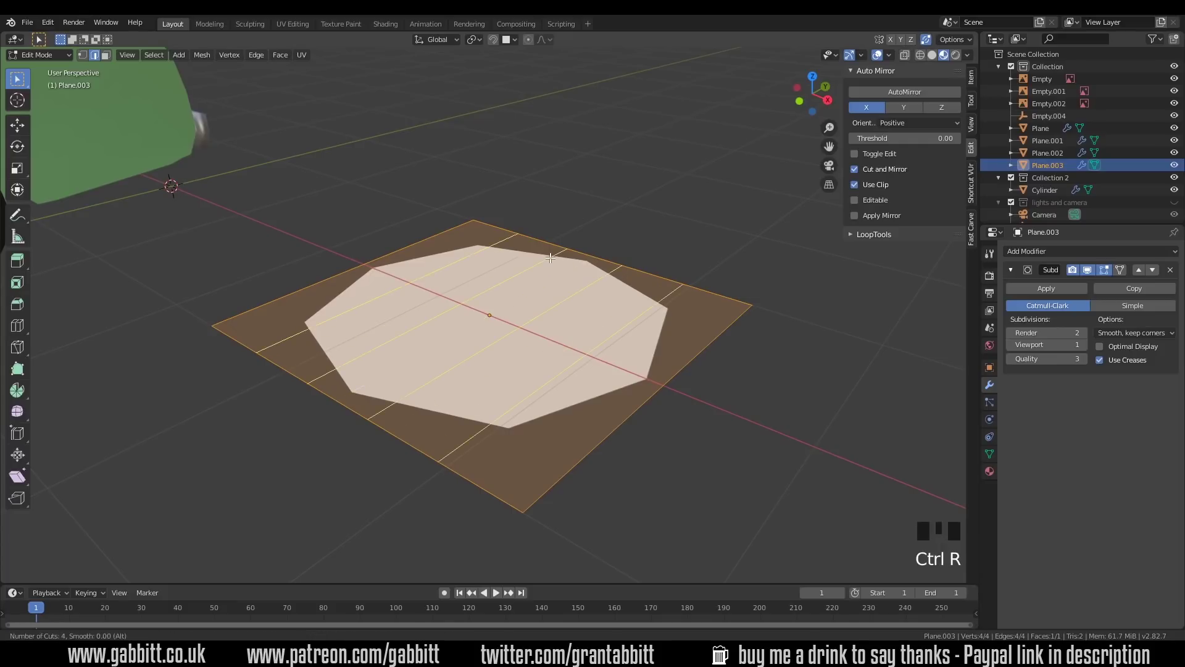
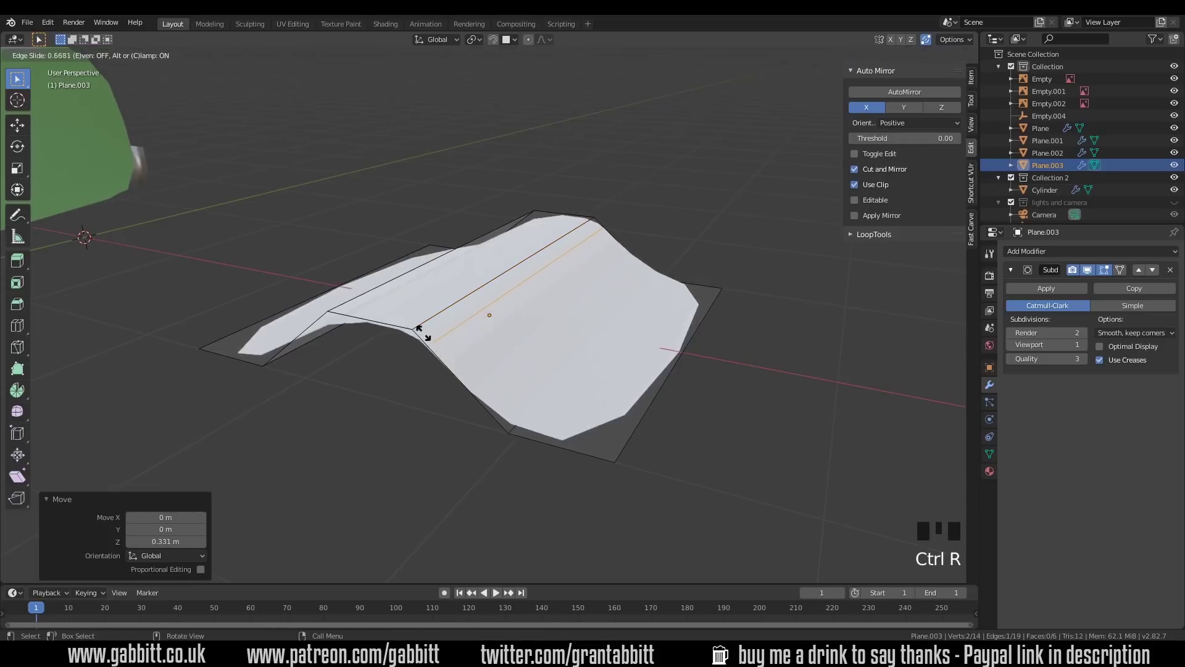
left_click_drag(516, 316, 934, 59)
left_click(934, 59)
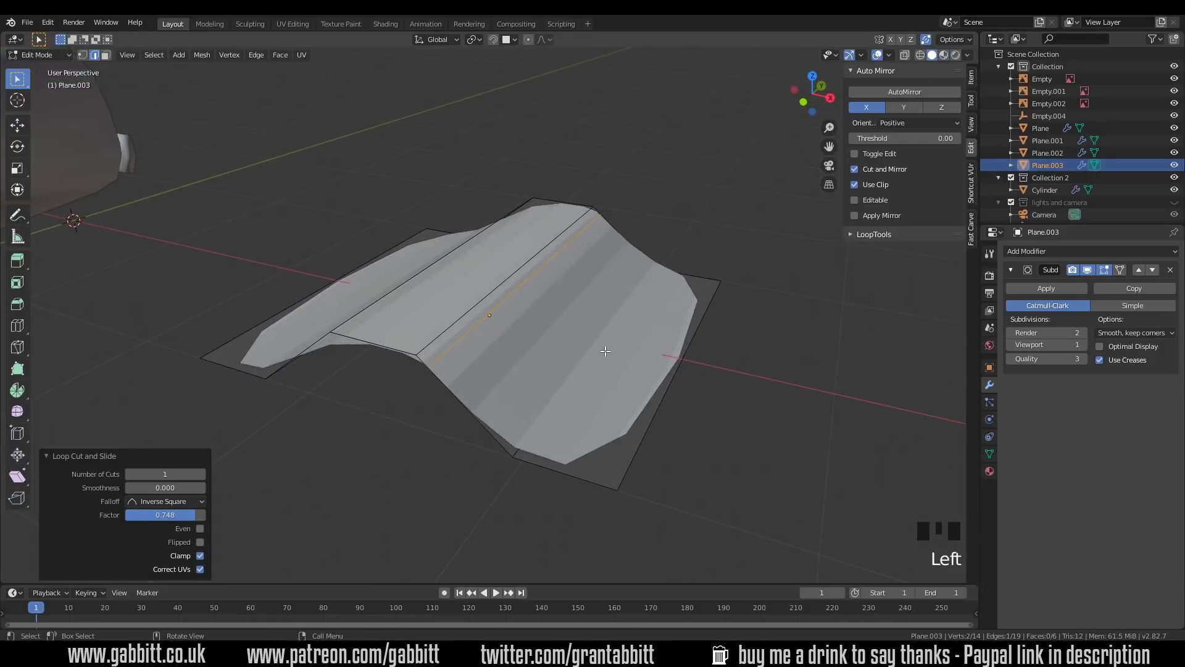
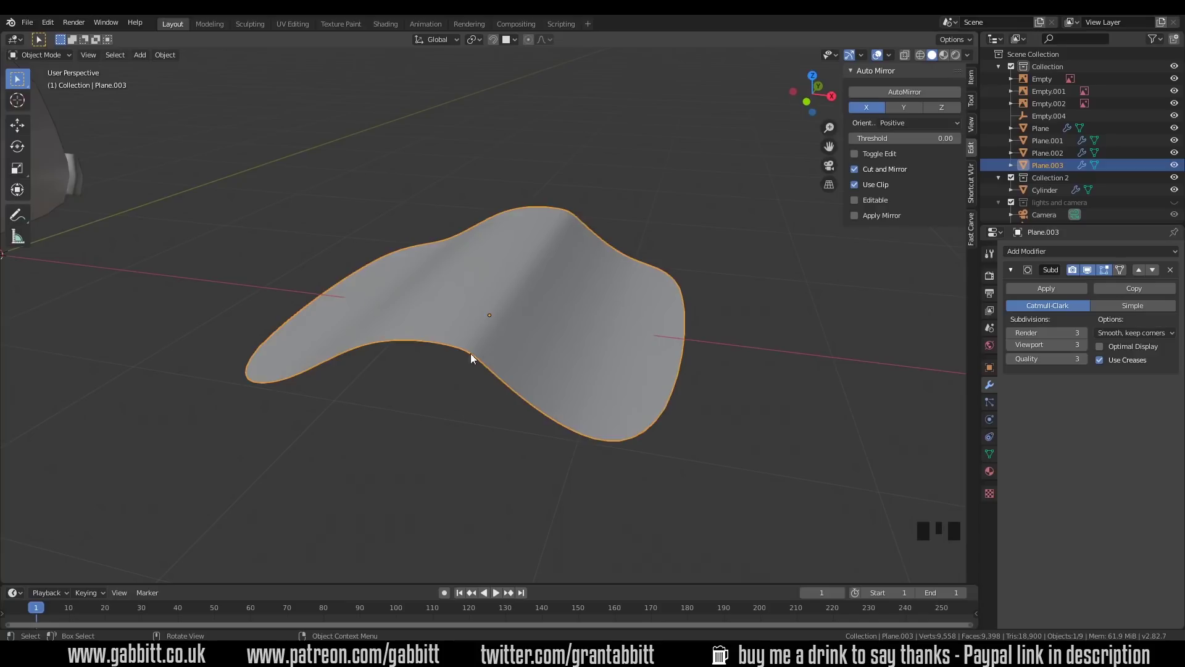
Add more loop cuts across the sheet and raise the middle edge into a ridge.
key("Tab")
left_click_drag(552, 300, 569, 329)
key("ctrl+r")
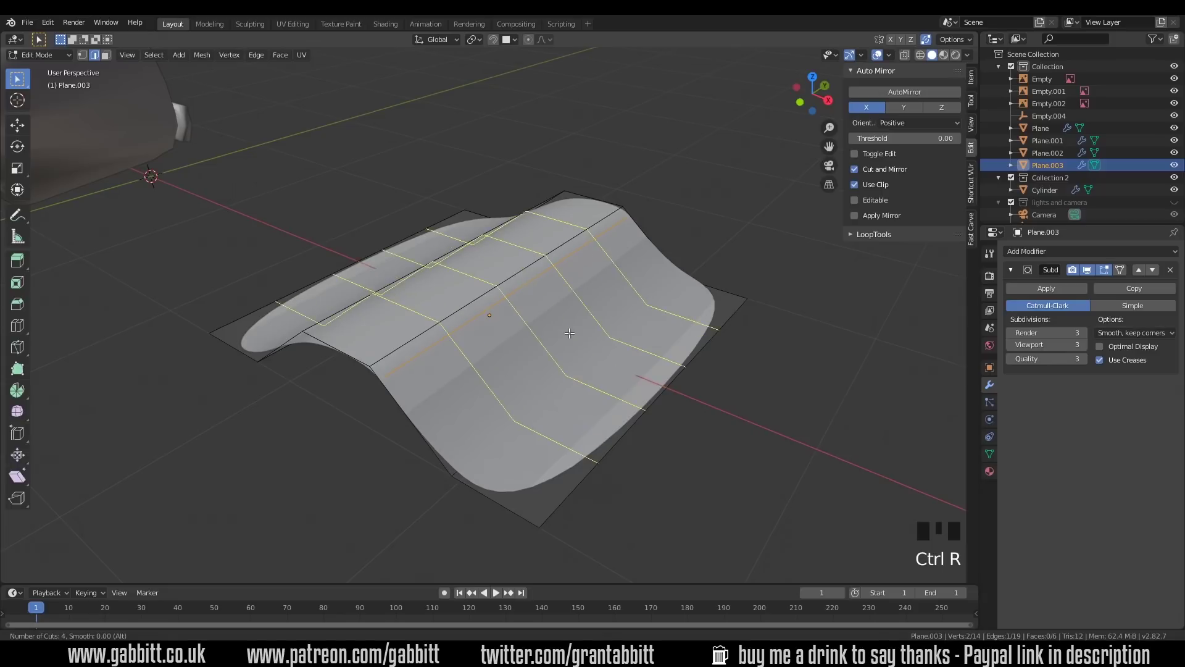
left_click_drag(609, 343, 621, 355)
key("g")
key("Tab")
scroll("down", 3)
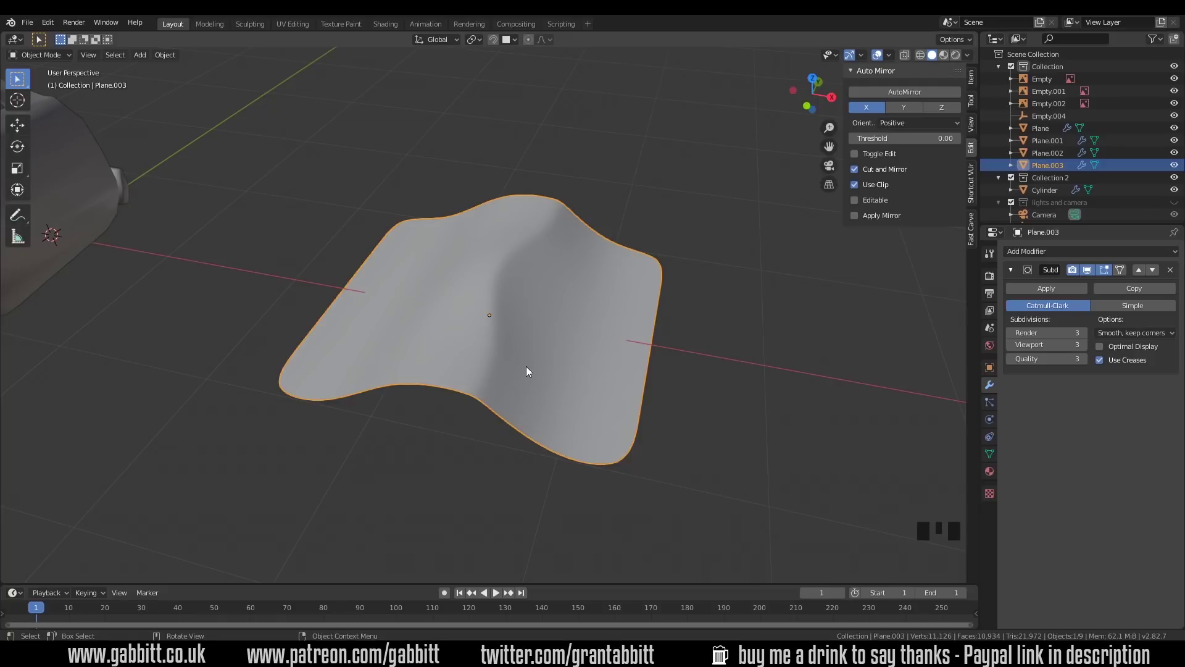
left_click_drag(526, 371, 572, 241)
key("Tab")
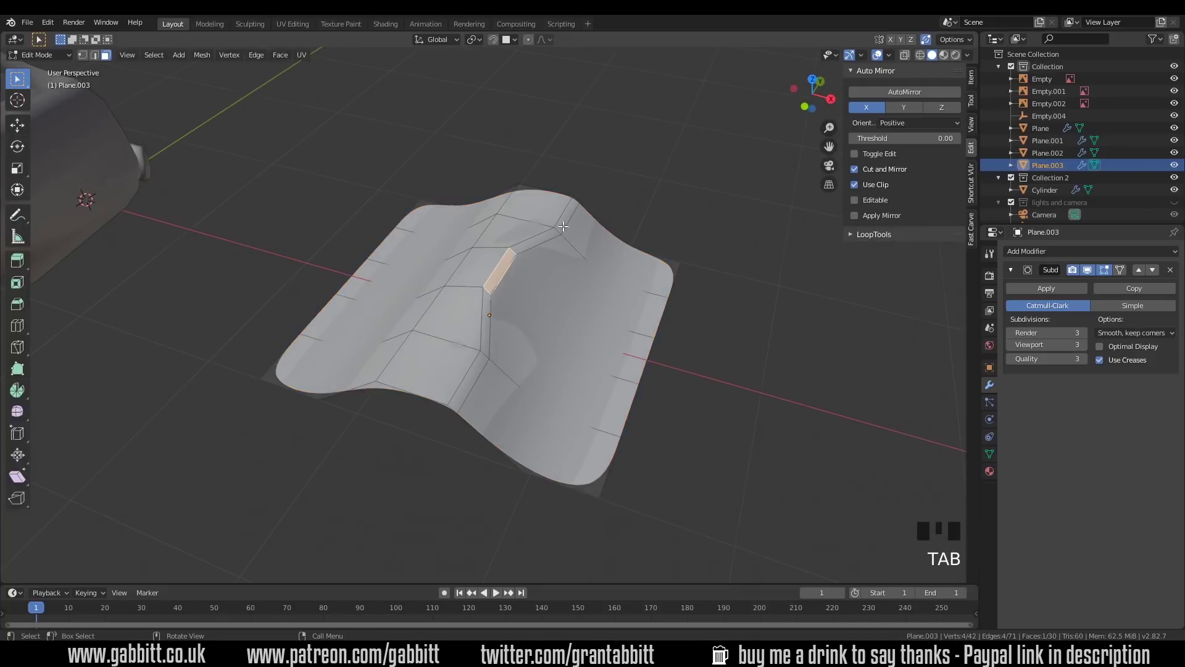
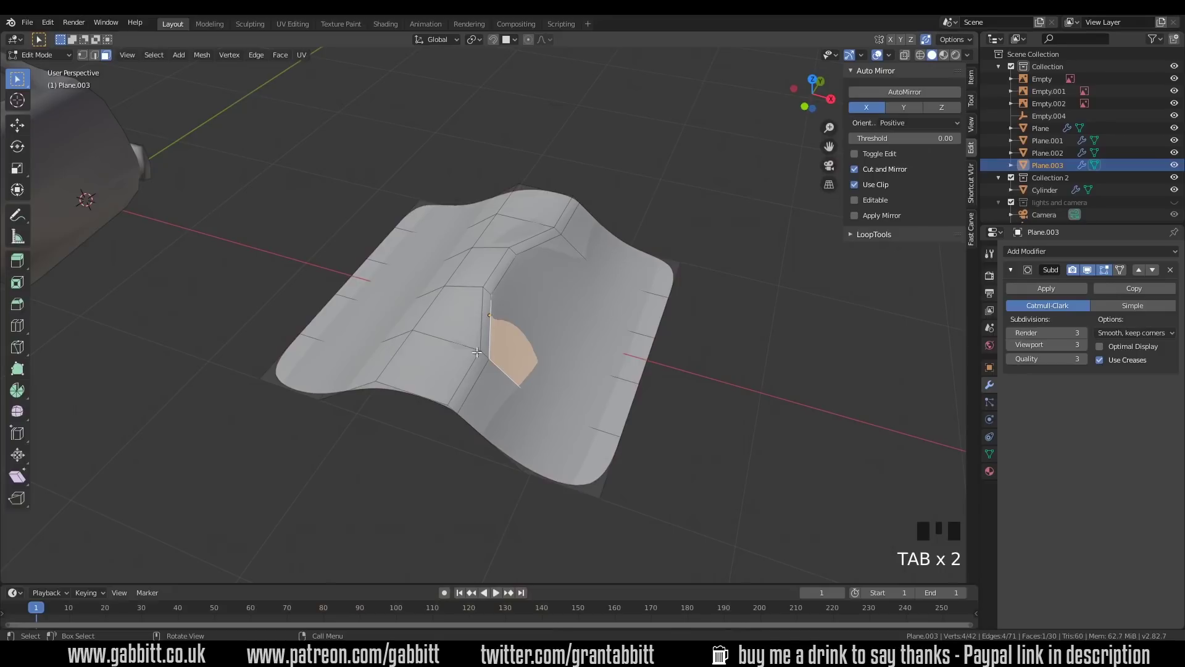
Undo a stray cut, reroute the edge loop beside the ridge, and view the smoothed sheet as an object.
key("Tab")
key("Tab")
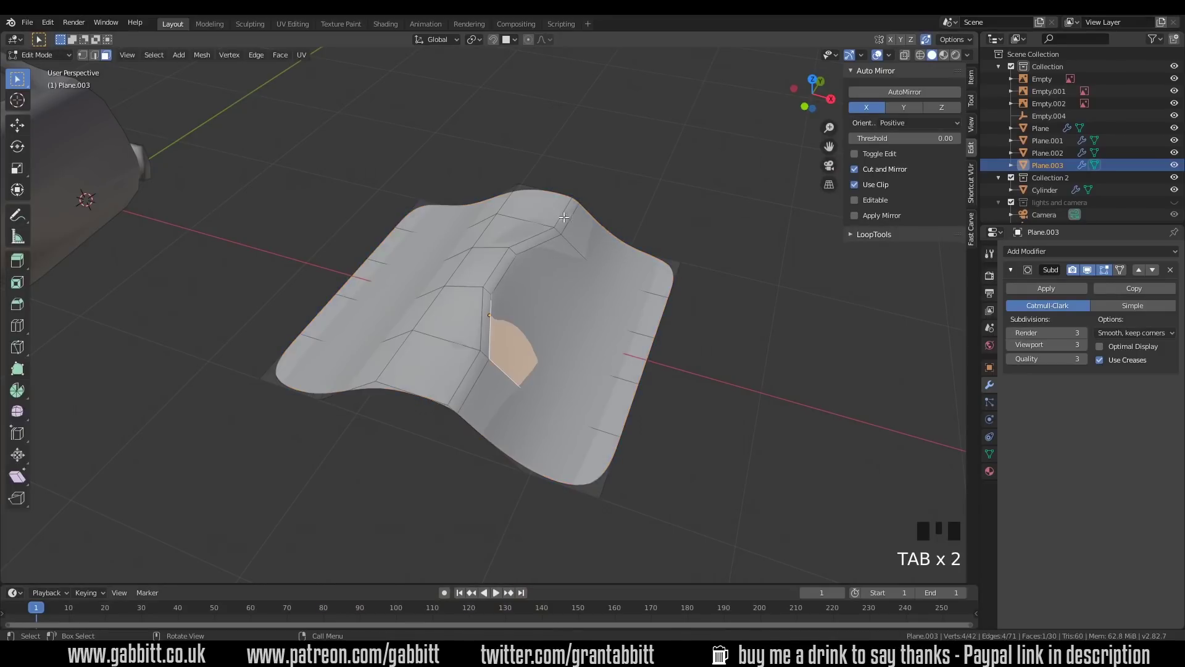
key("ctrl+r")
key("Tab")
key("Tab")
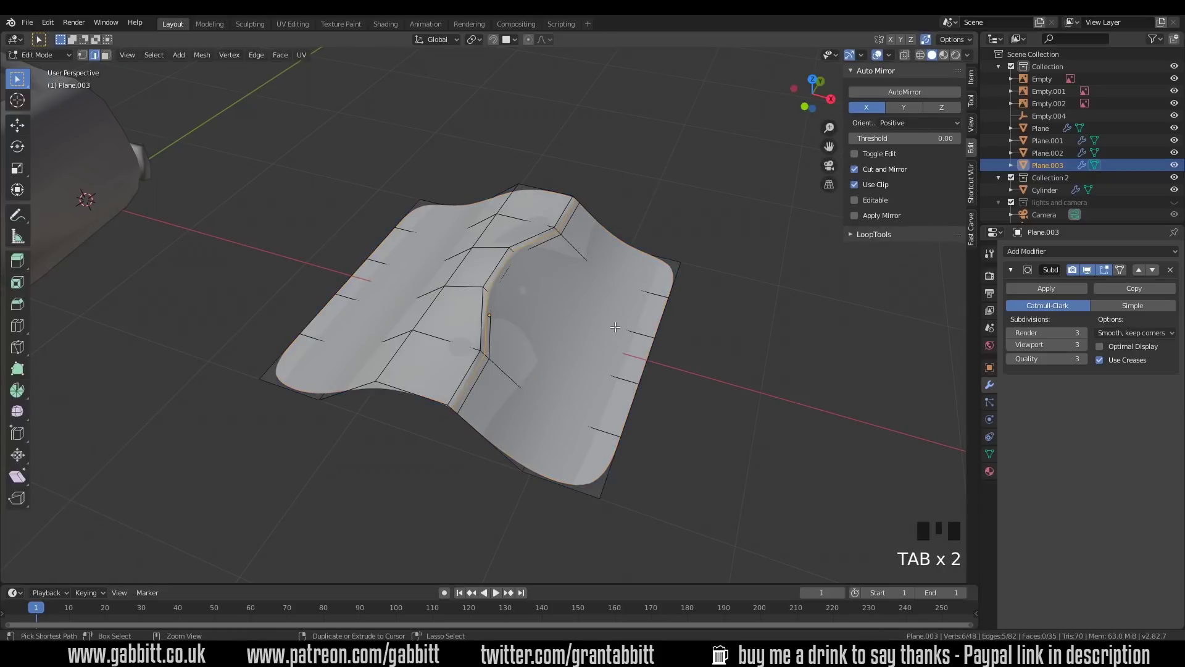
key("ctrl+z")
key("ctrl+z")
key("ctrl+z")
key("ctrl+shift+s")
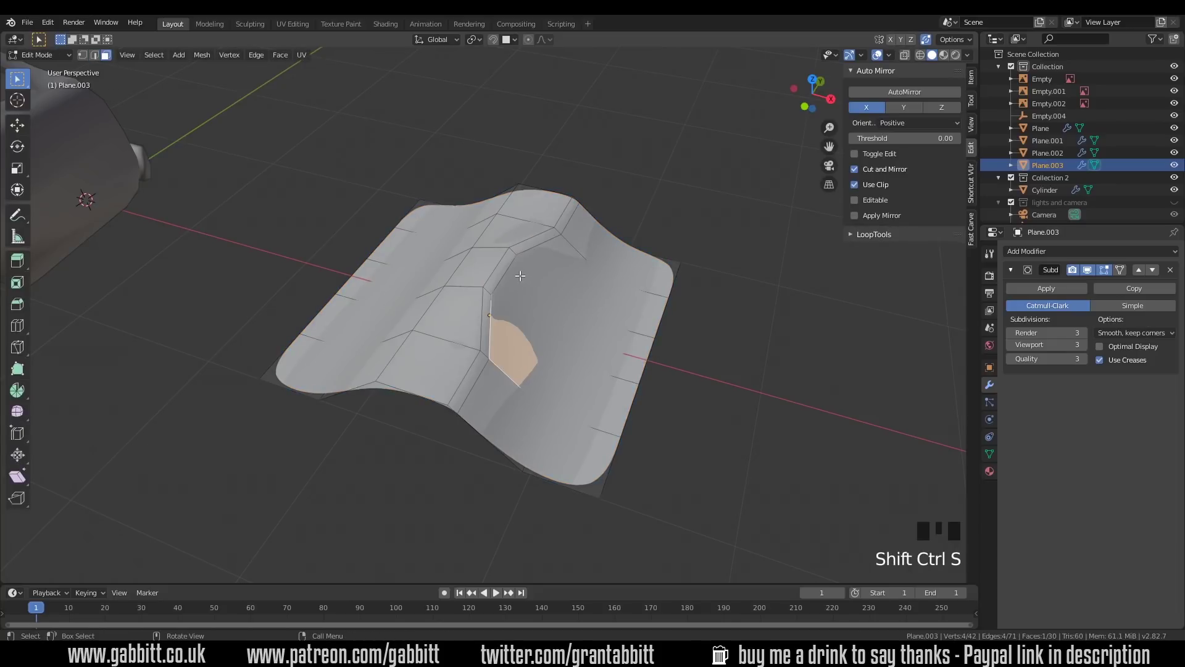
key("2")
left_click(494, 263)
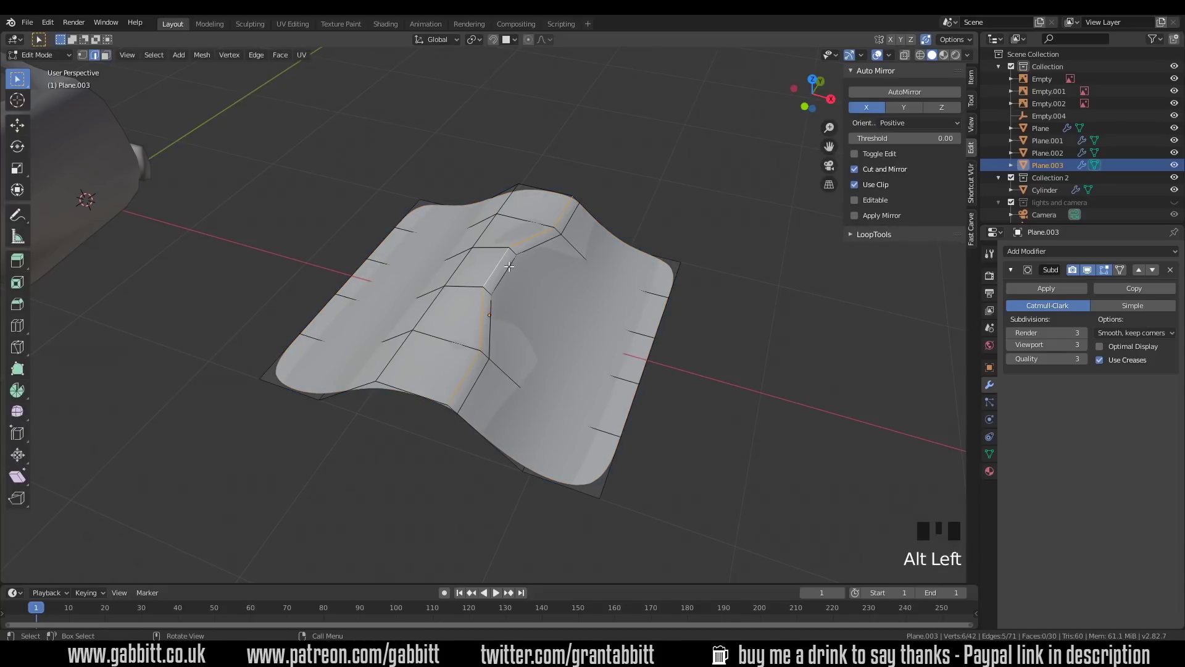
key("g")
key("Tab")
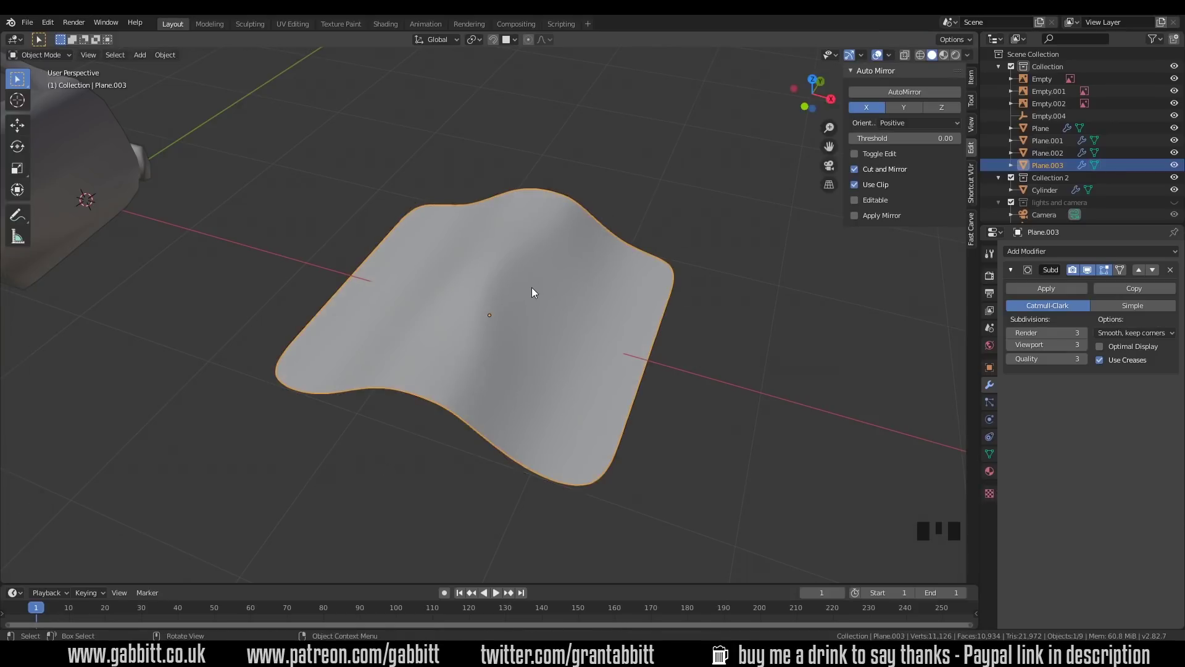
Delete the test sheet Plane.003 and orbit back to the car's front arch.
middle_click(545, 236)
scroll("up", 3)
key("Tab")
key("Tab")
left_click_drag(591, 246, 606, 242)
Enter mesh editing on the car body and start a knife cut below the front wing.
key("alt+a")
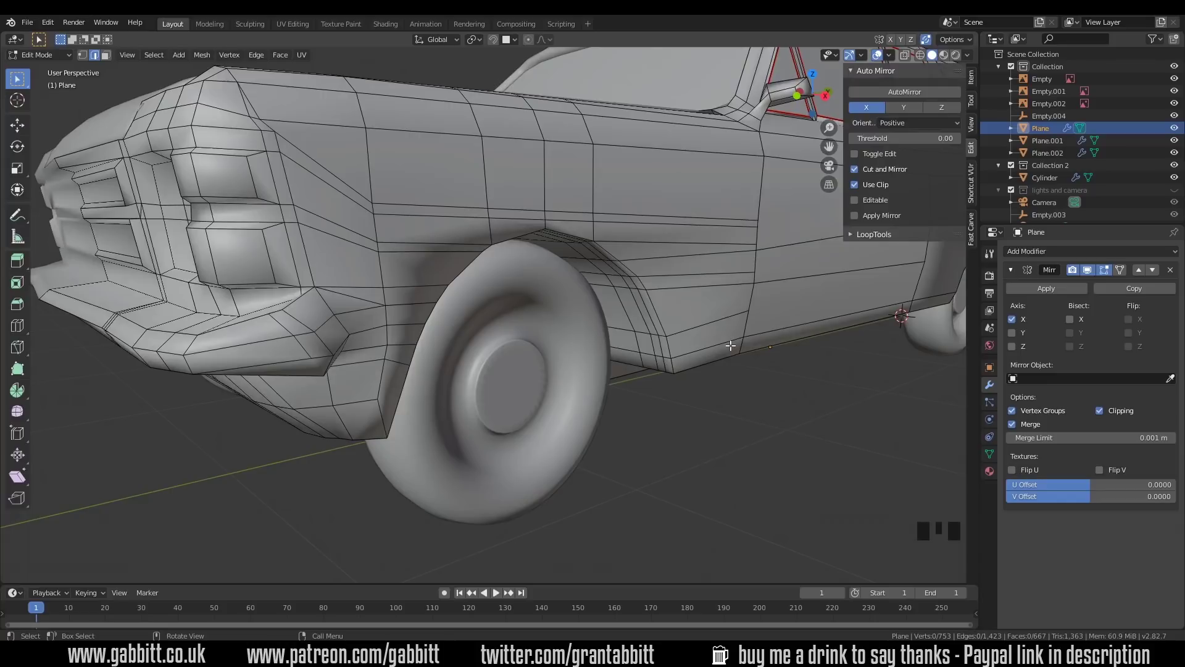
left_click_drag(584, 300, 600, 247)
left_click_drag(478, 328, 455, 344)
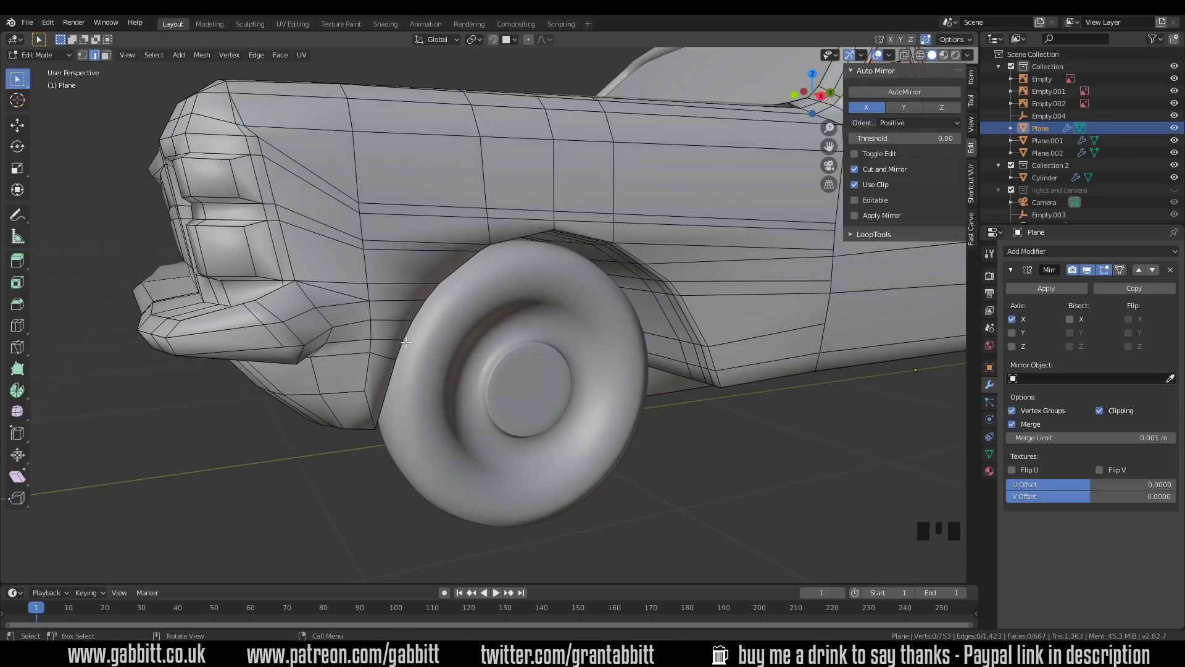
key("k")
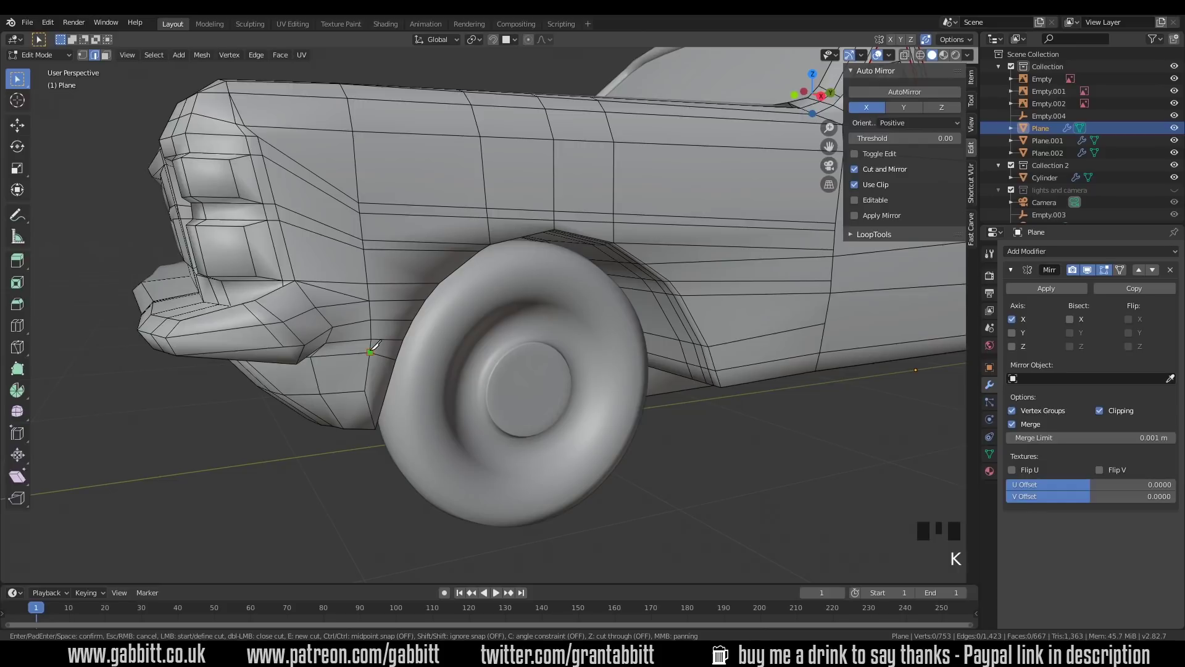
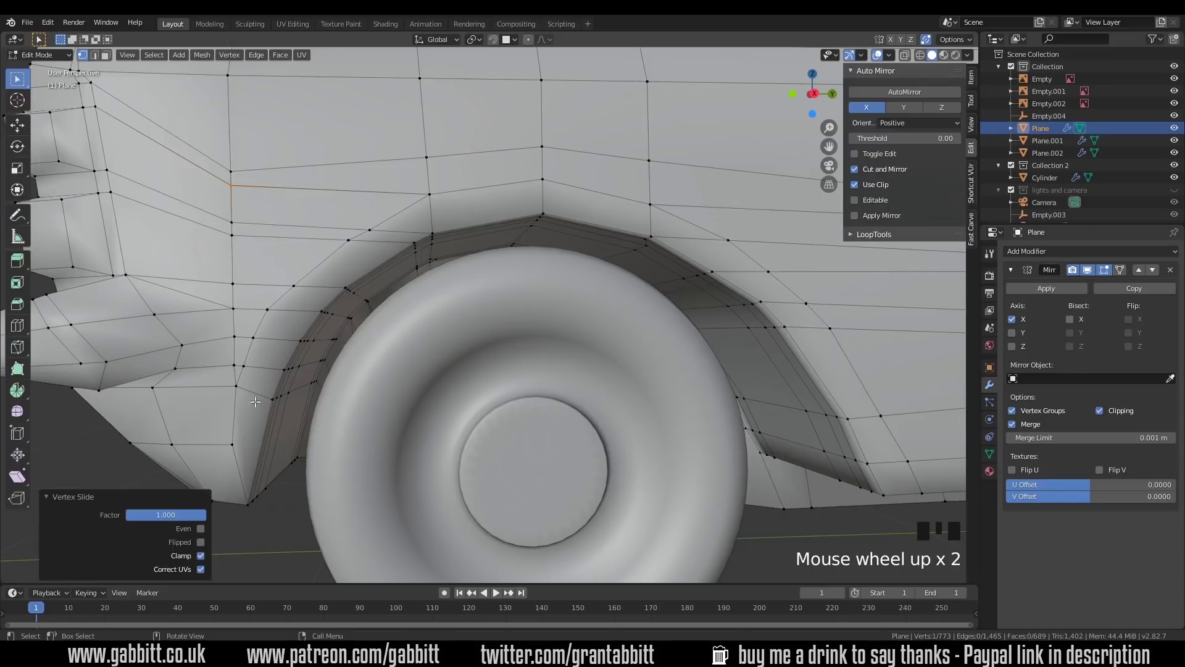
Orbit along the wheel arch while knife-cutting edges and sliding a vertex into place.
left_click_drag(436, 224, 476, 199)
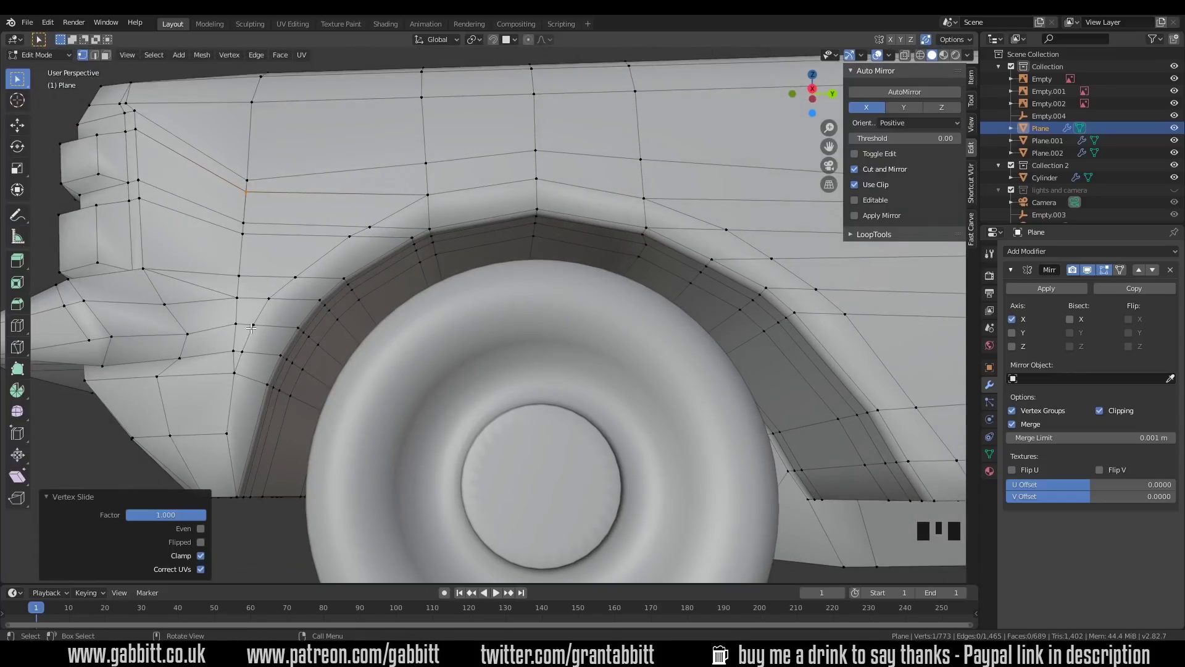
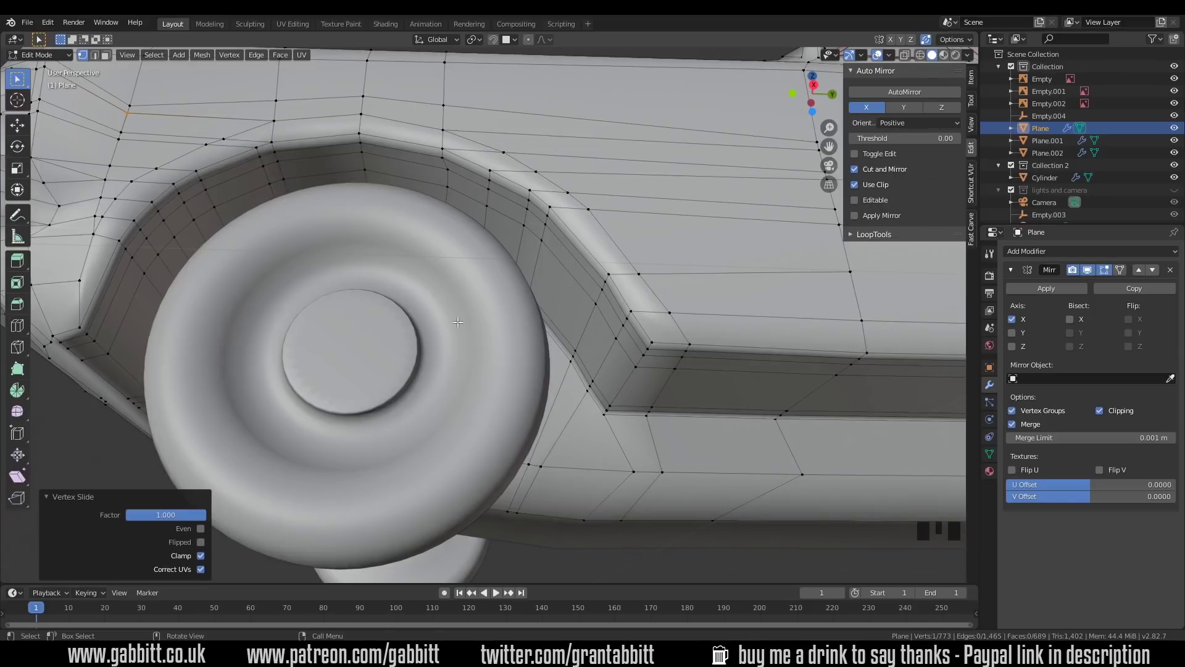
Select the edge path at the arch's back corner and edge-slide it fully along.
key("2")
left_click(631, 313)
left_click(528, 494)
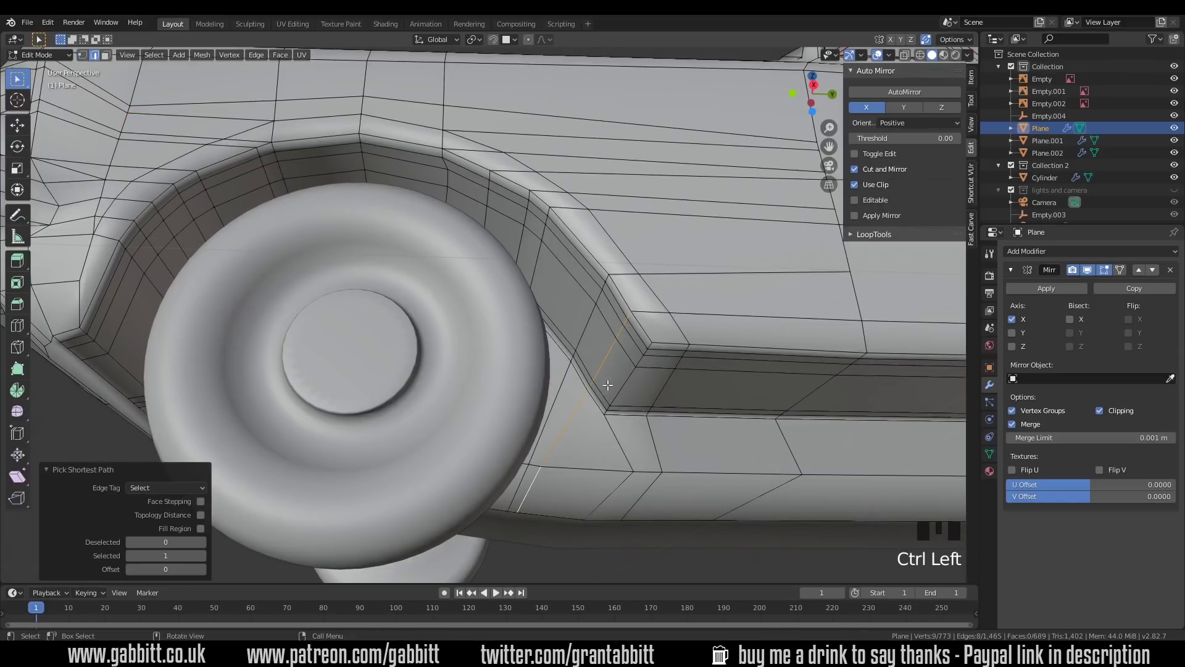
key("g")
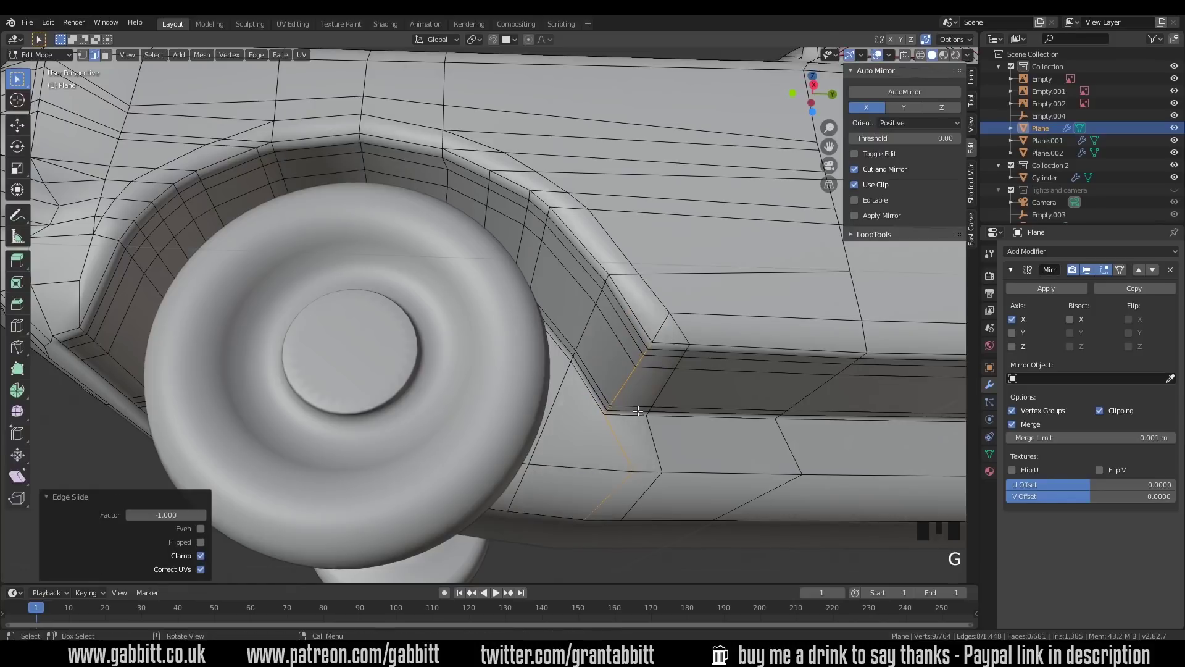
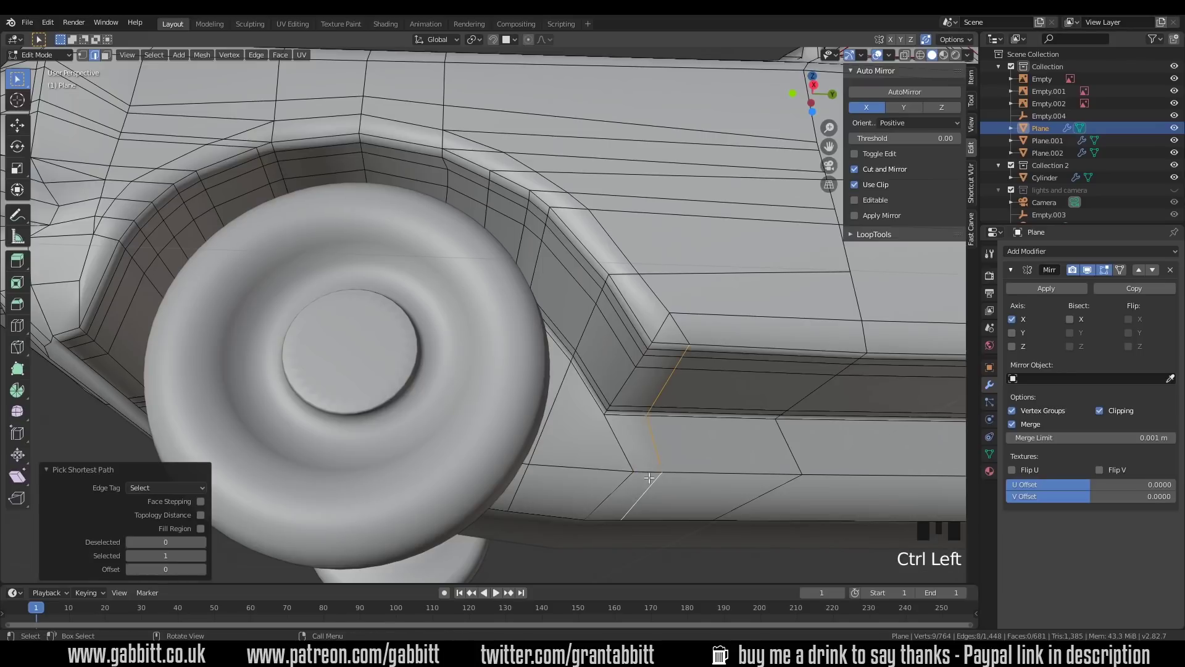
key("g")
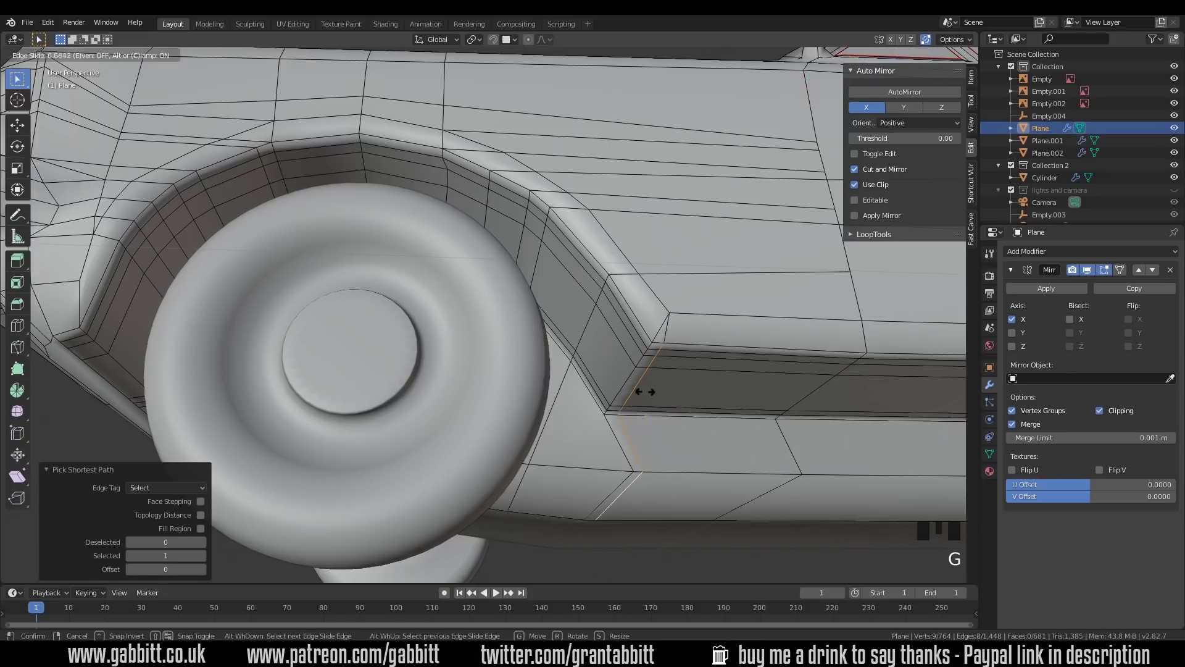
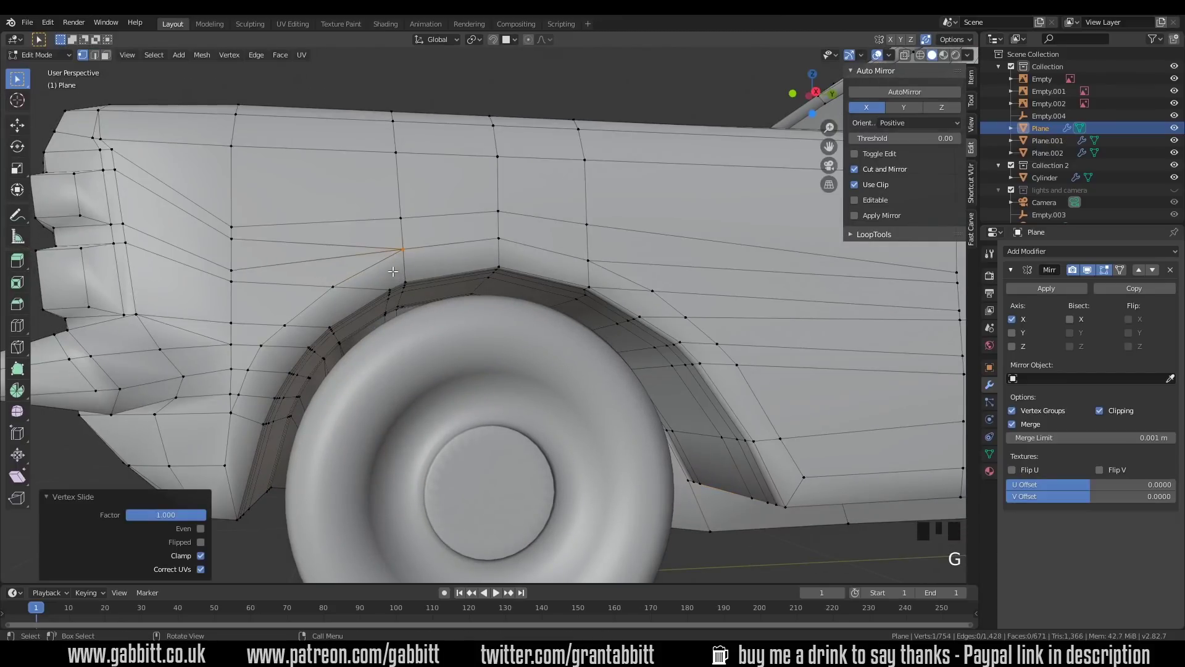
Slide a second vertex above the arch onto its neighbour and look inside the arch.
left_click_drag(385, 298, 388, 290)
scroll("up", 3)
type("2")
left_click(336, 268)
middle_click(347, 304)
scroll("down", 3)
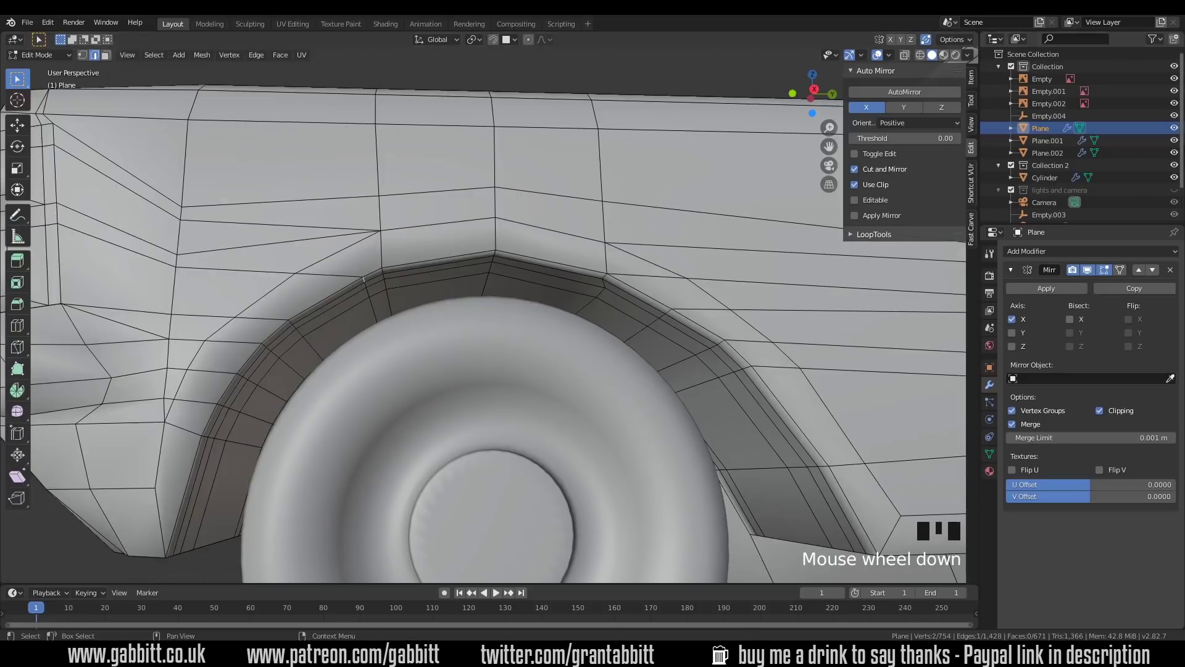
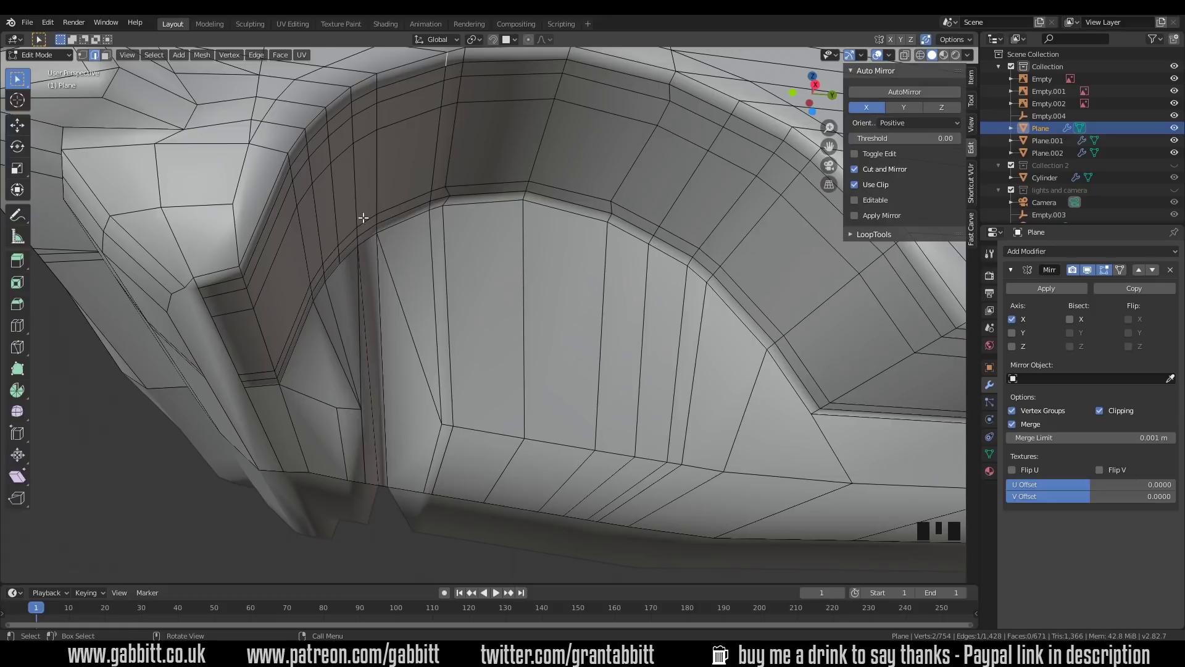
Edge-slide the vertical edge inside the arch back toward the arch lip.
left_click_drag(366, 300, 464, 248)
left_click(463, 248)
key("g")
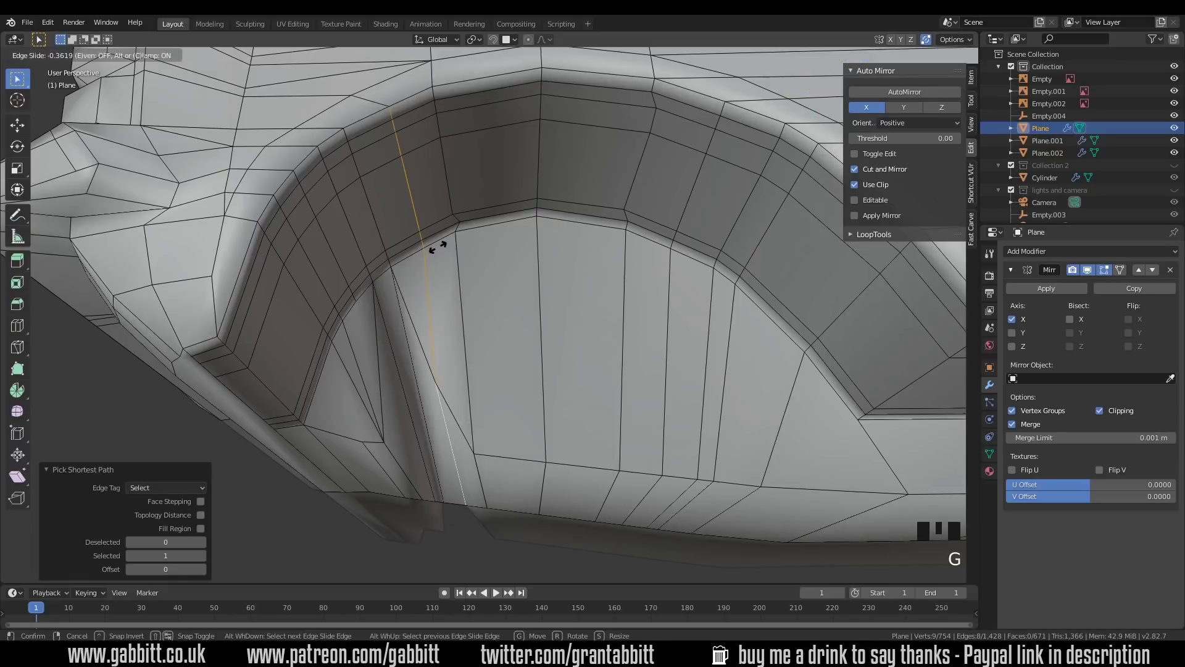
left_click_drag(390, 172, 405, 95)
scroll("down", 3)
Orbit back outside around the front fender and select an edge on it.
left_click_drag(472, 161, 241, 201)
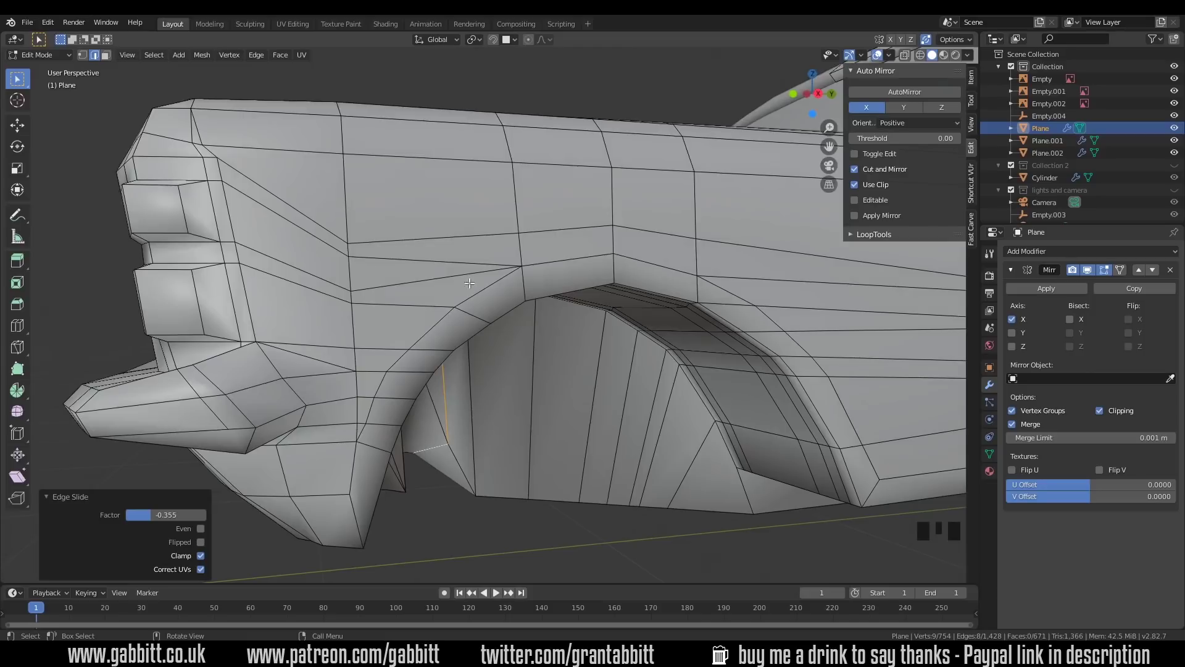
left_click_drag(479, 309, 378, 422)
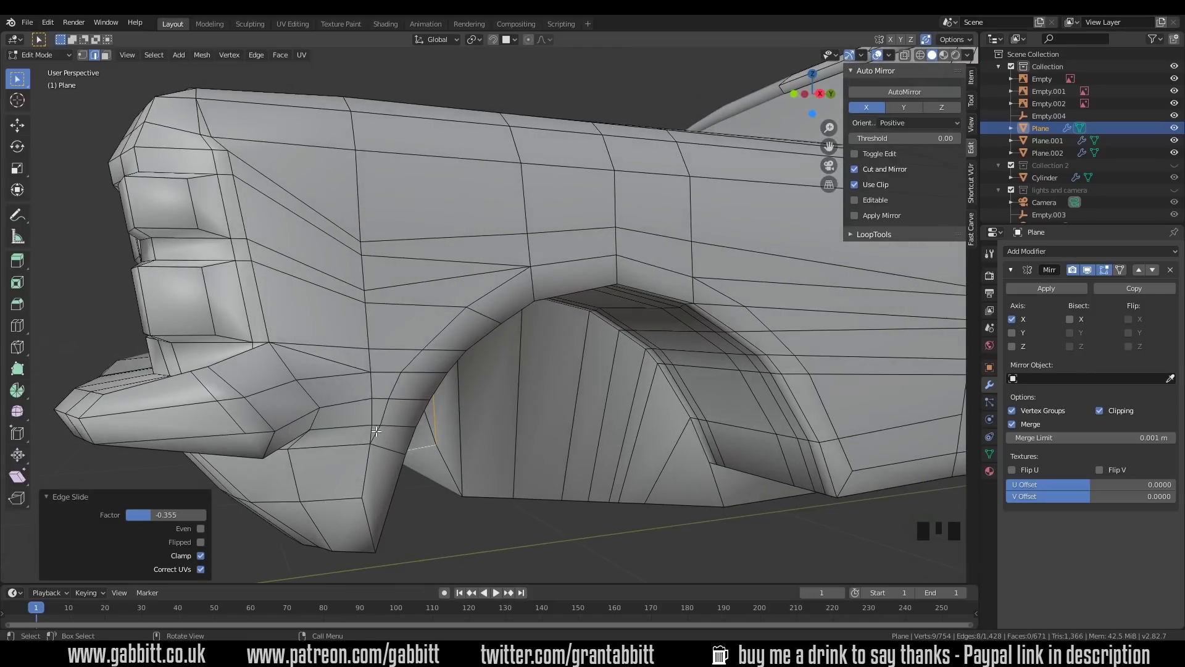
left_click_drag(409, 425, 369, 363)
left_click_drag(357, 381, 317, 346)
left_click(316, 346)
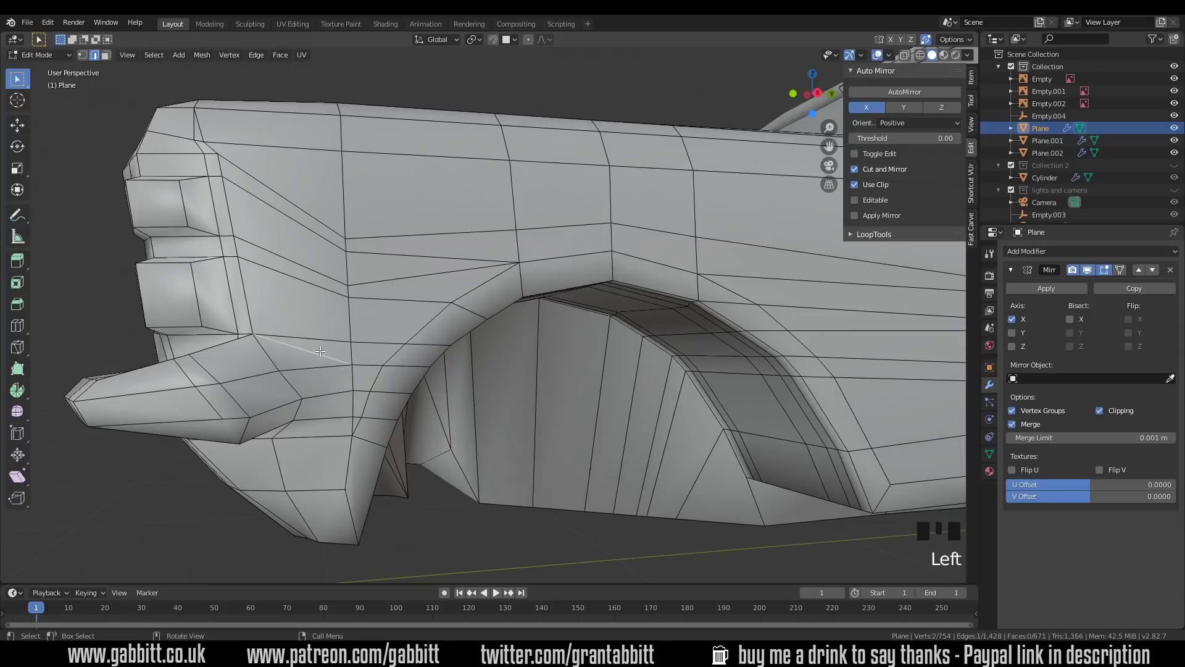
Dissolve the unneeded fender edge, check the car front, and select a vertex on the fender line.
key("Delete")
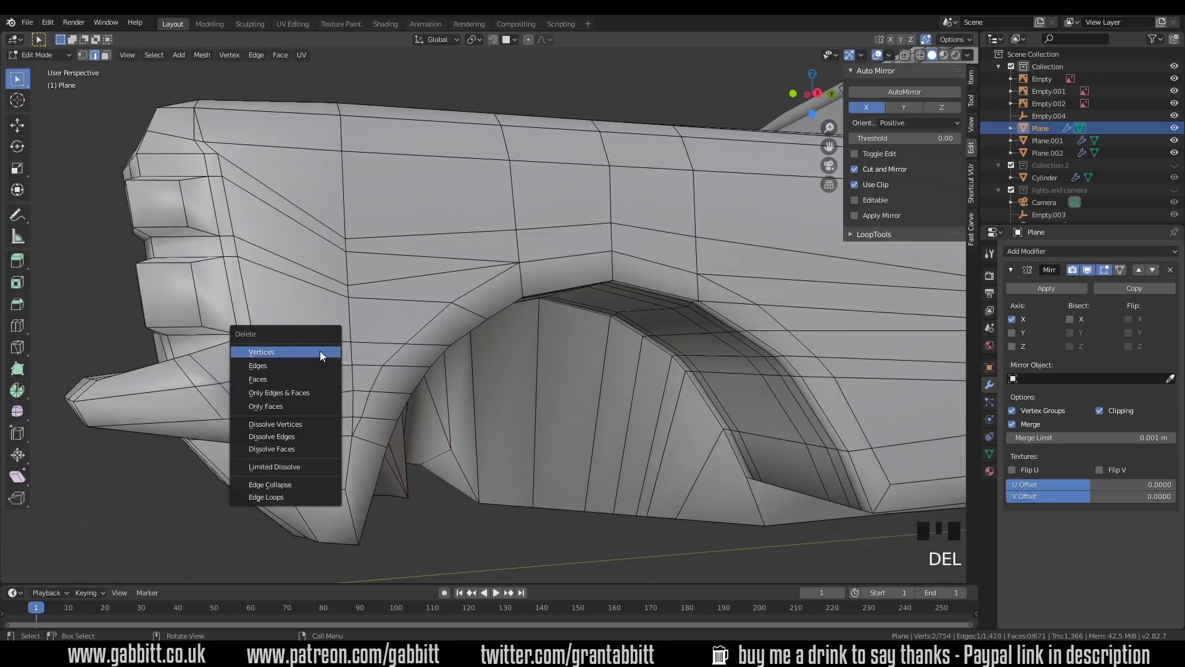
left_click_drag(358, 384, 102, 130)
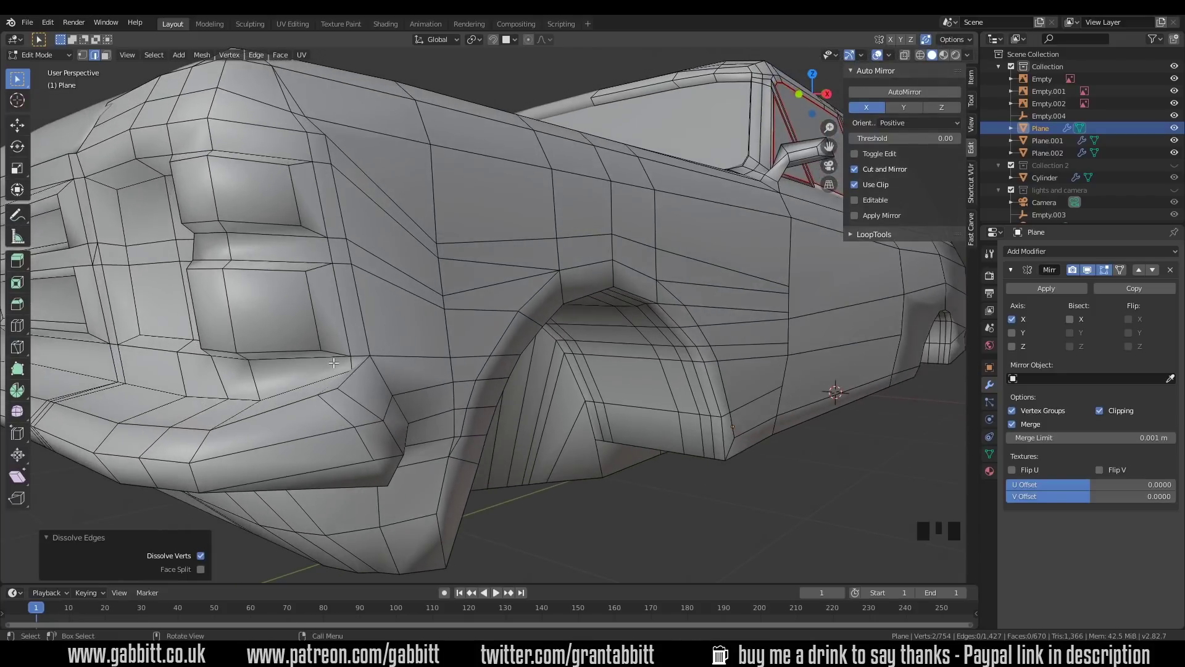
left_click_drag(359, 392, 364, 395)
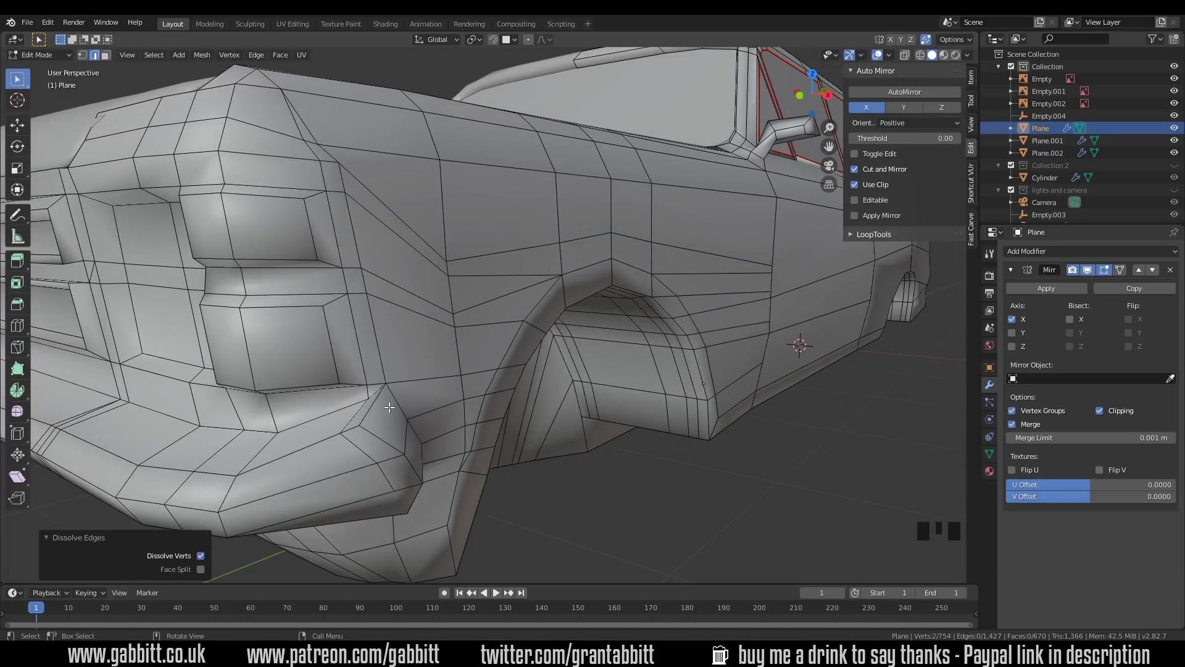
left_click_drag(453, 417, 406, 417)
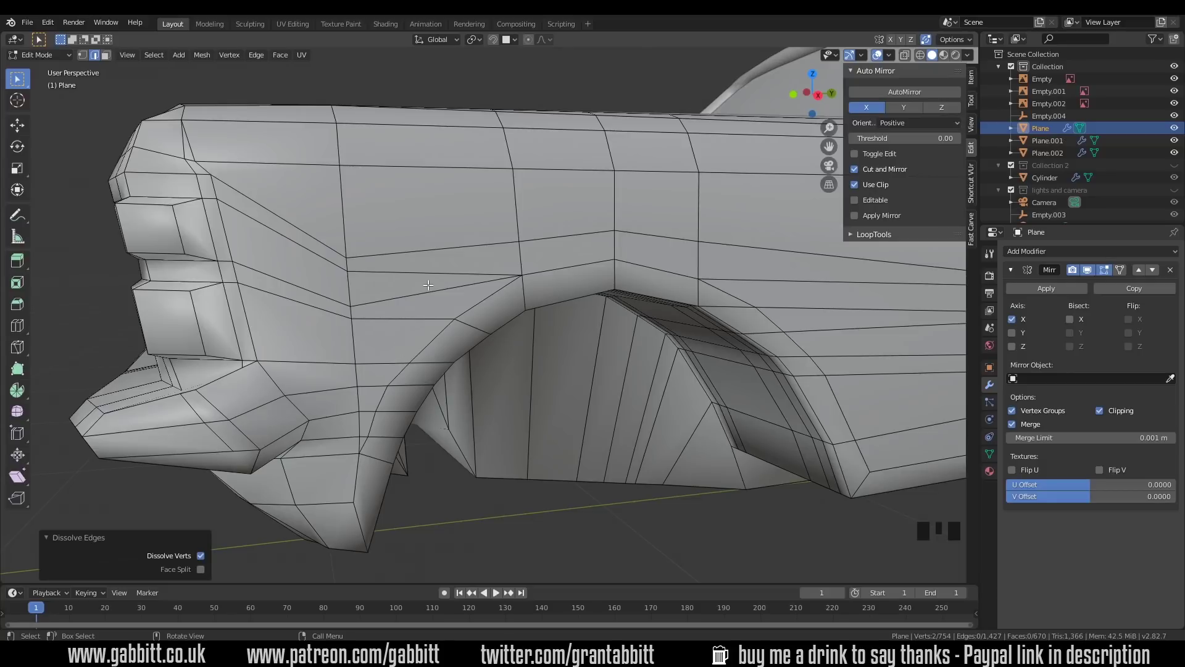
left_click(367, 300)
Slide the fender vertex, make a first cut across the fender, and slide its new vertex.
key("g")
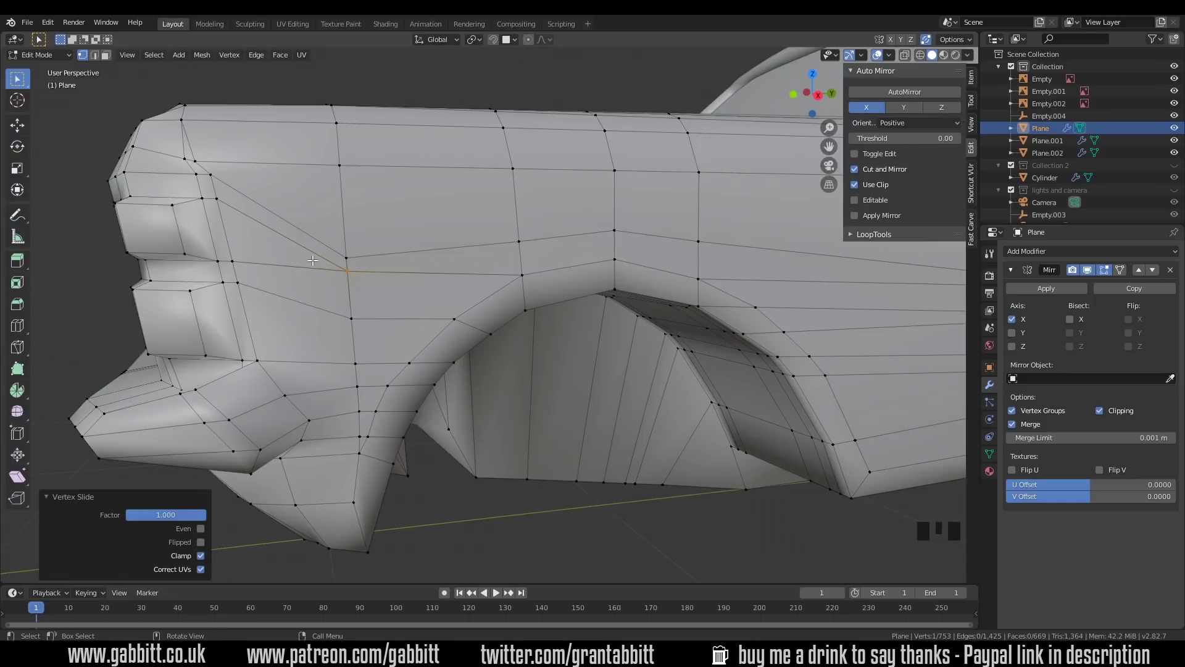
key("ctrl+r")
left_click(280, 218)
key("g")
left_click(282, 227)
key("g")
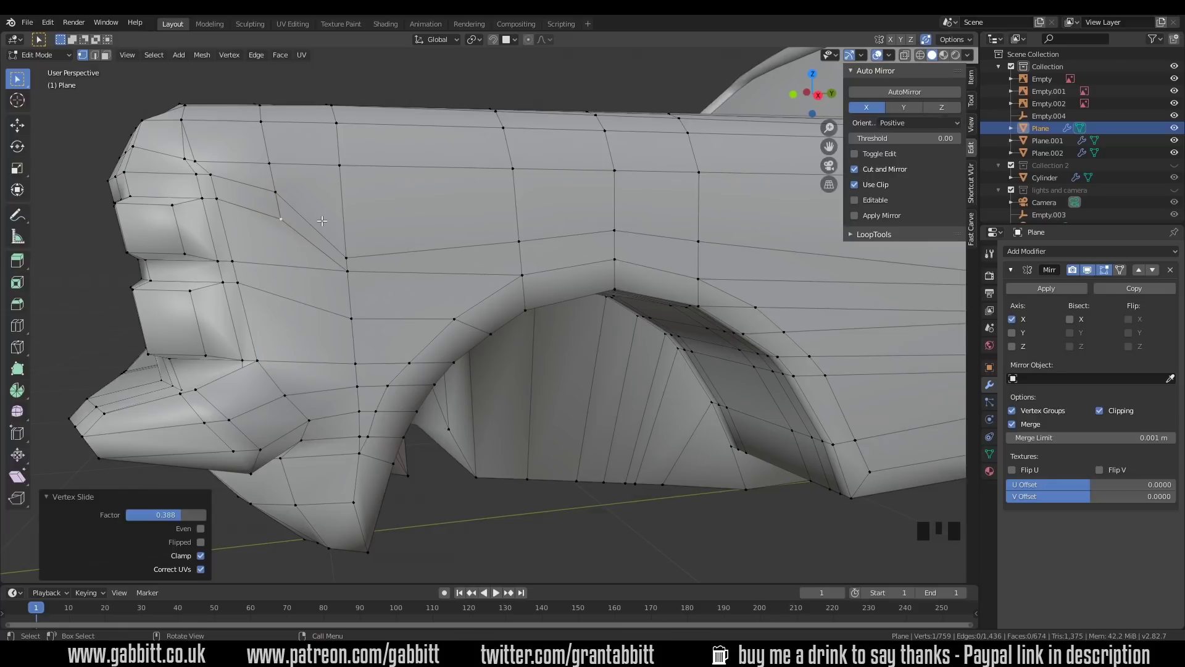
left_click_drag(323, 227, 298, 269)
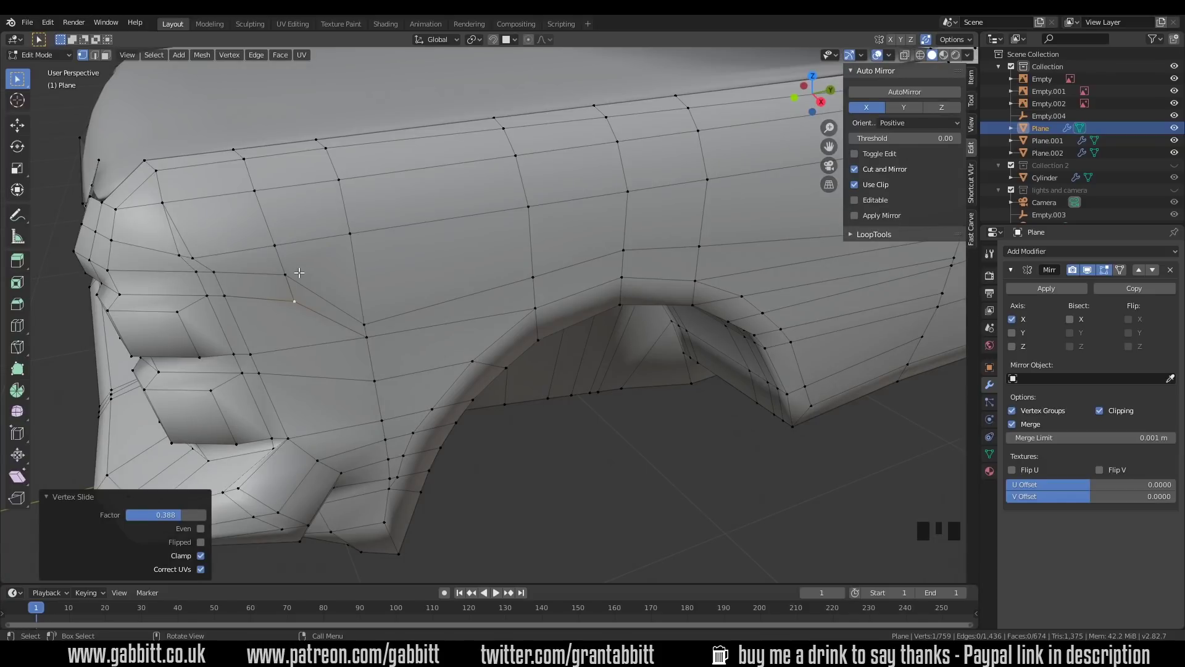
Undo that attempt and knife-cut a fresh line across the fender toward the grille.
key("ctrl+z")
key("ctrl+z")
key("ctrl+z")
key("ctrl+z")
key("ctrl+z")
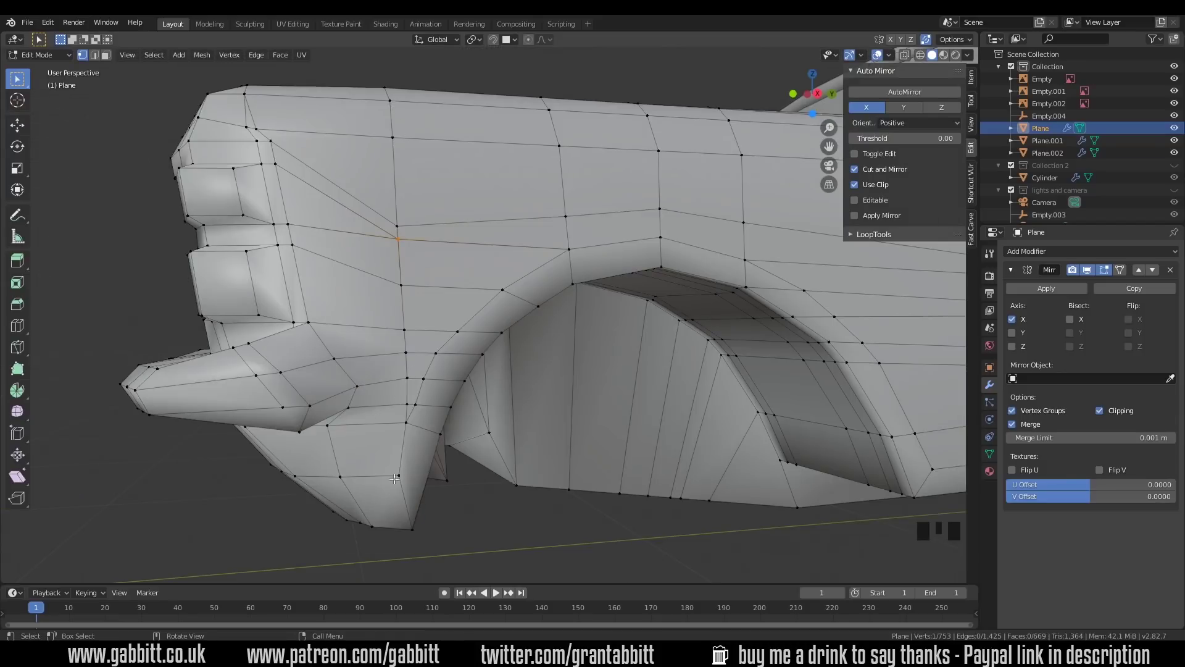
key("k")
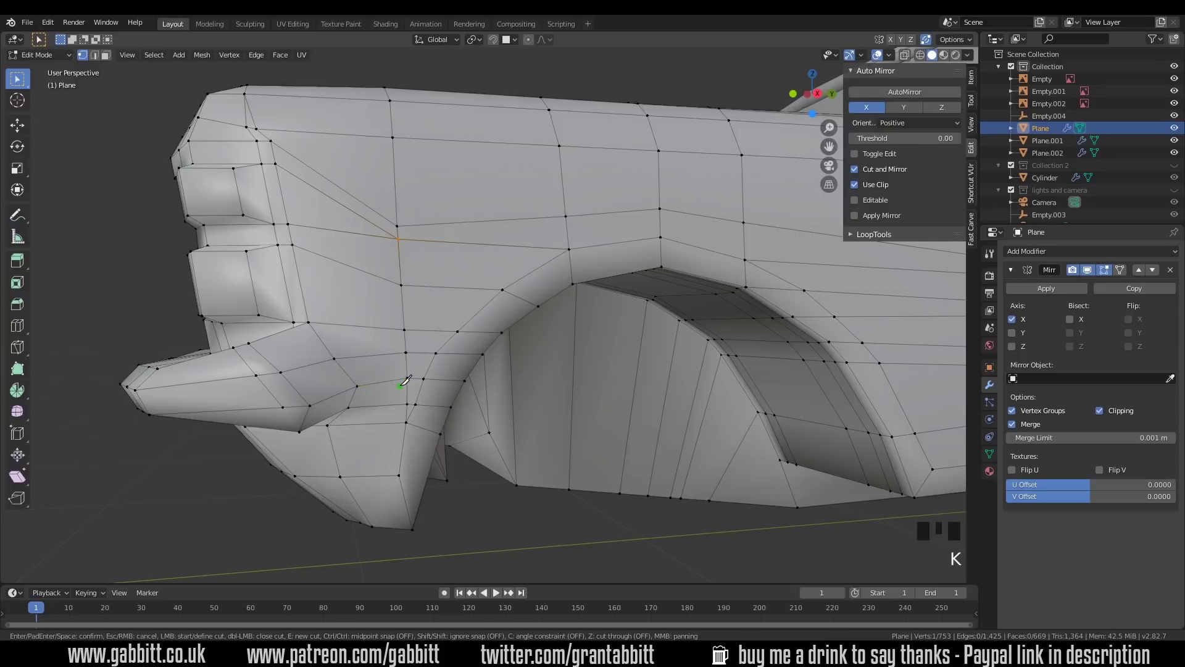
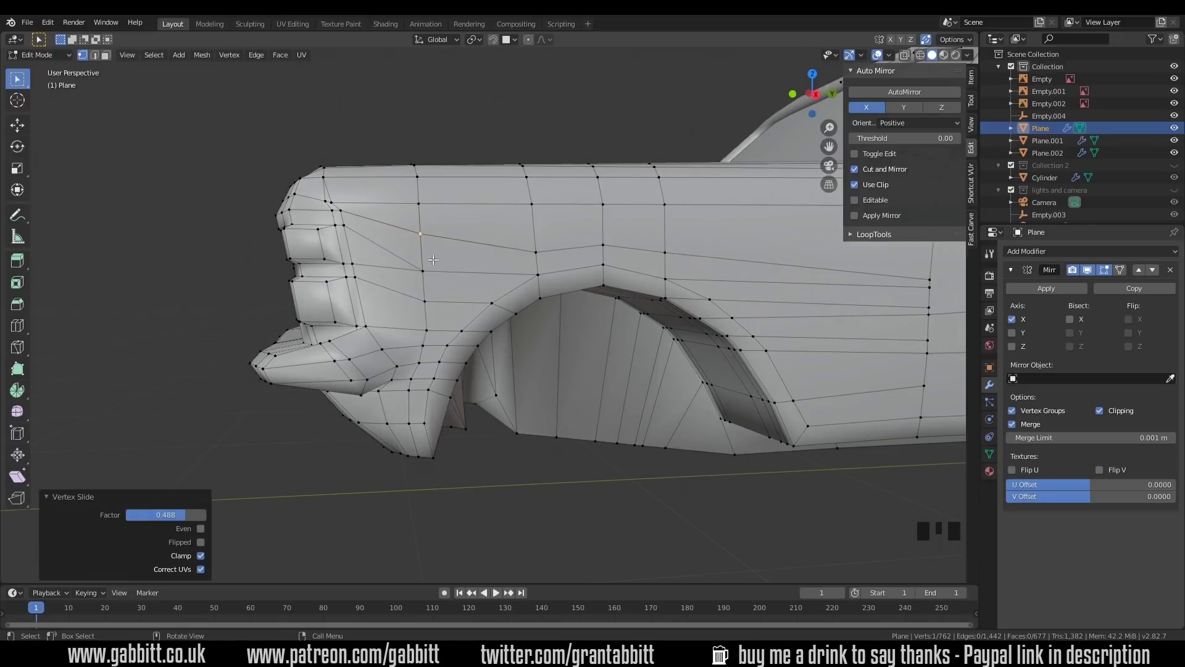
middle_click(536, 332)
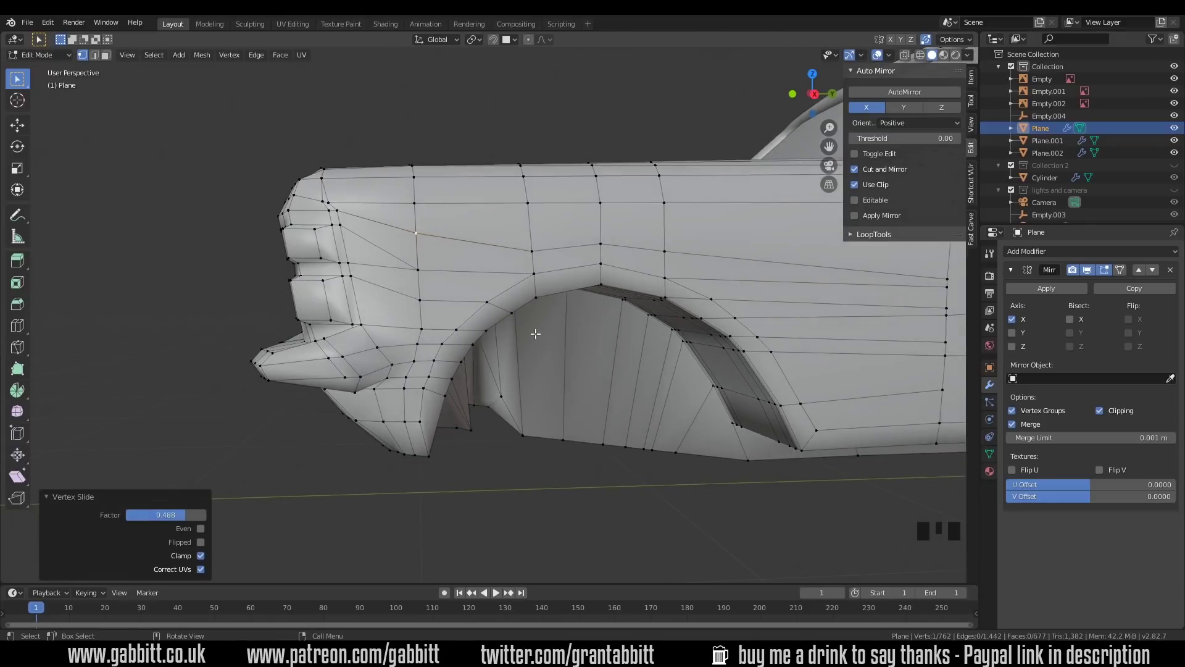
left_click_drag(528, 330, 581, 347)
left_click_drag(576, 351, 477, 208)
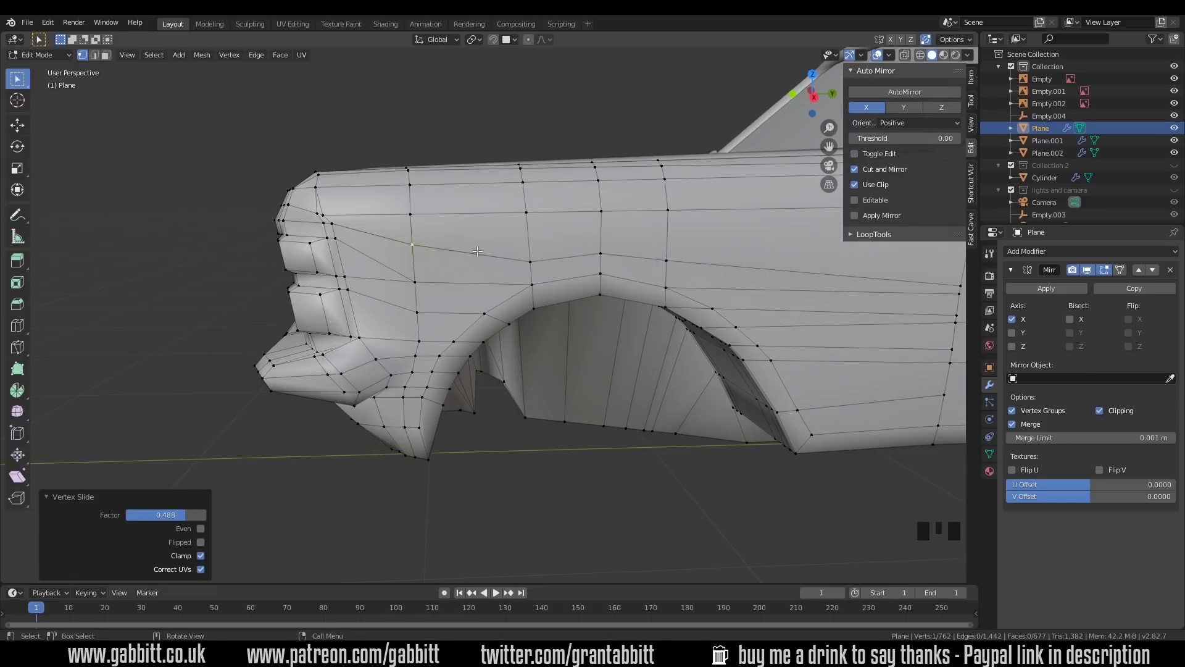
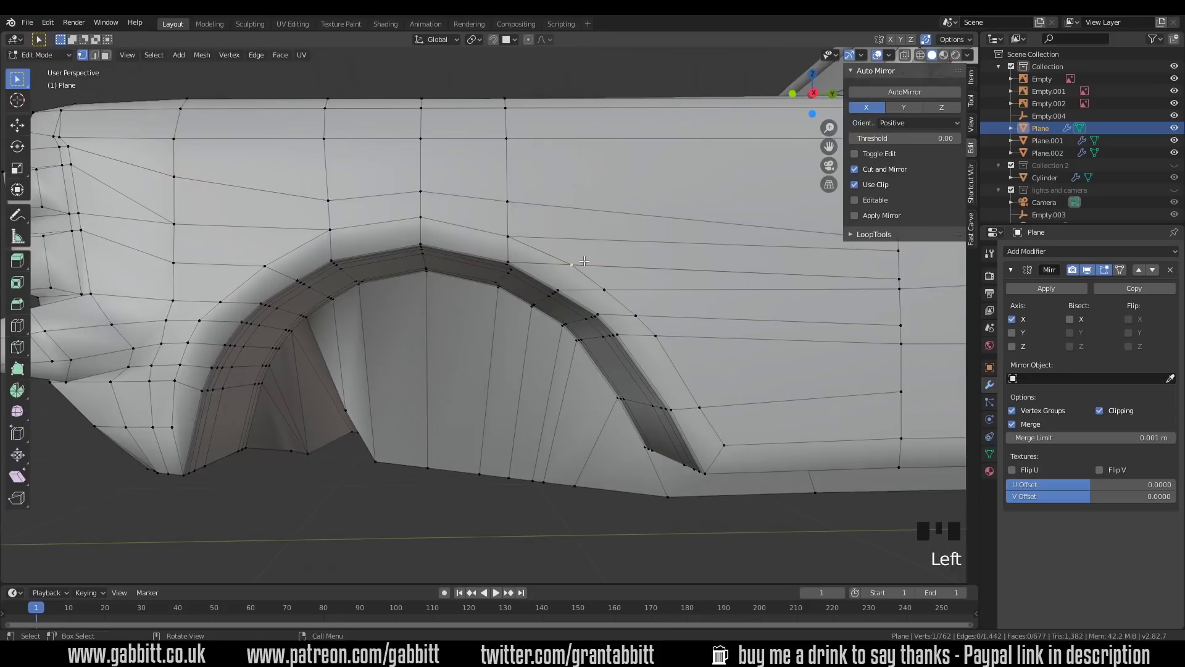
Slide the vertex behind the arch along its edge, then view the whole estate car as an object.
key("g")
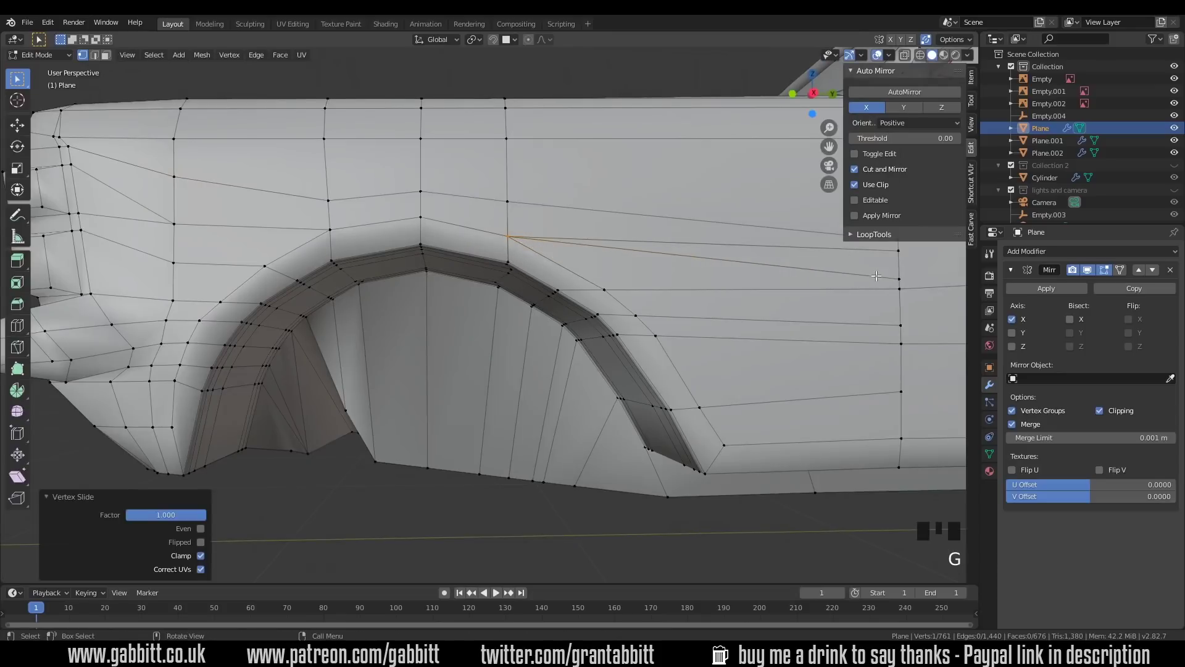
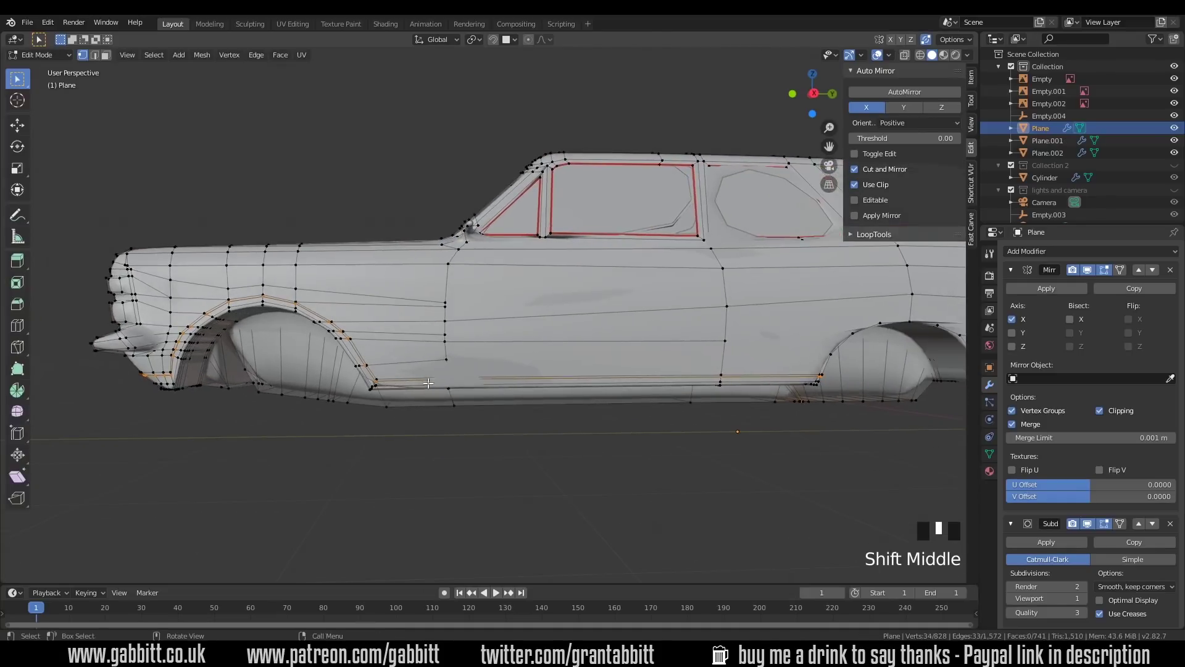
scroll("up", 3)
scroll("down", 3)
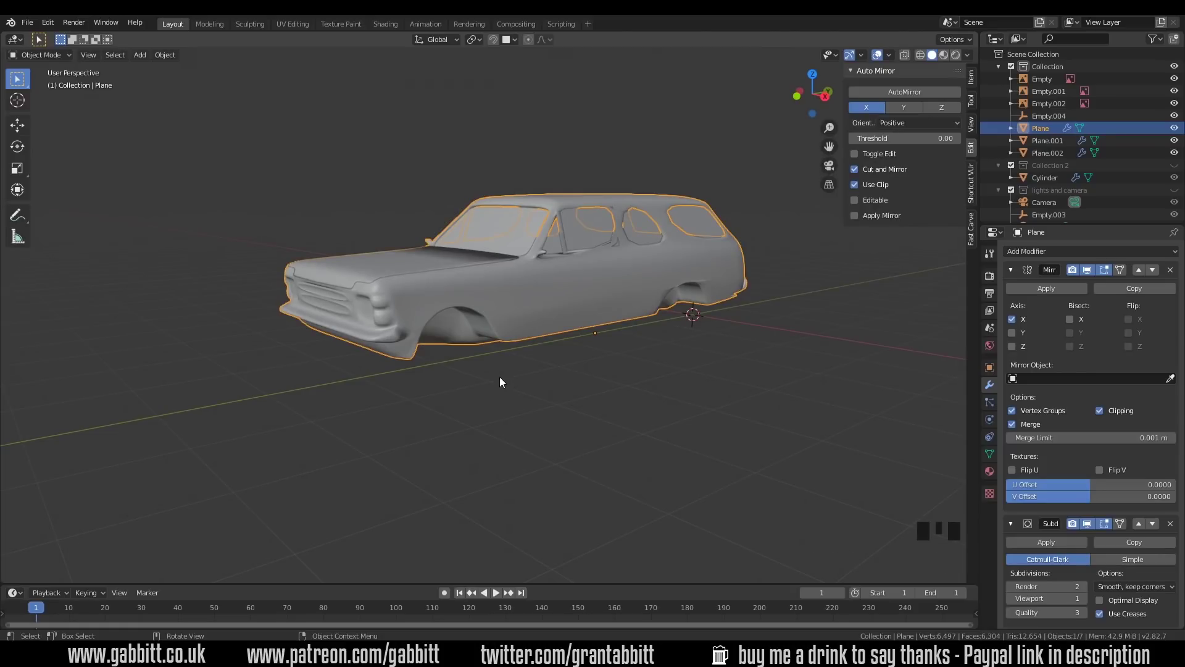